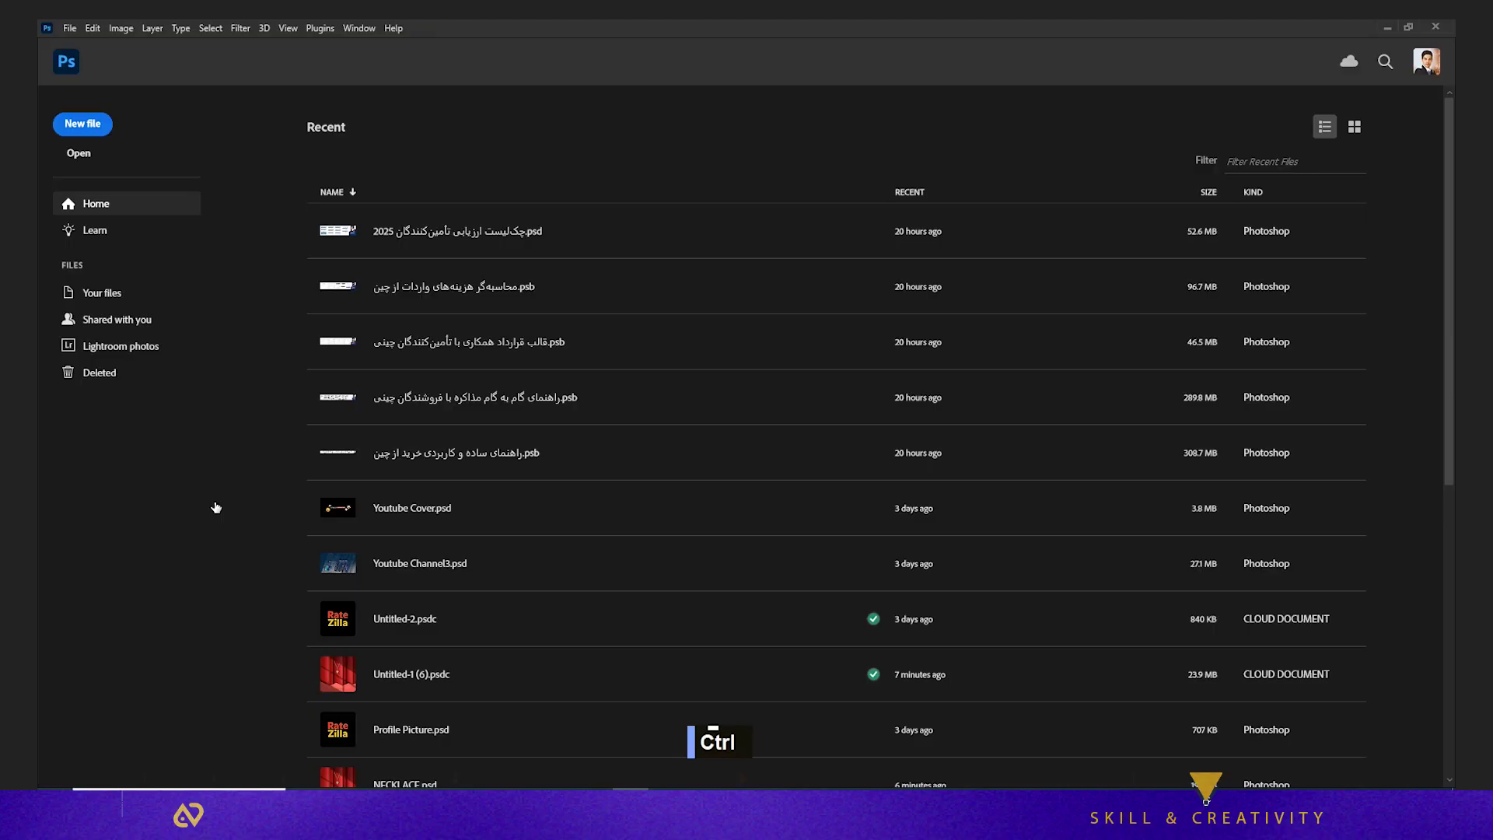
Start a new blank square document with a white background
key("ctrl+n")
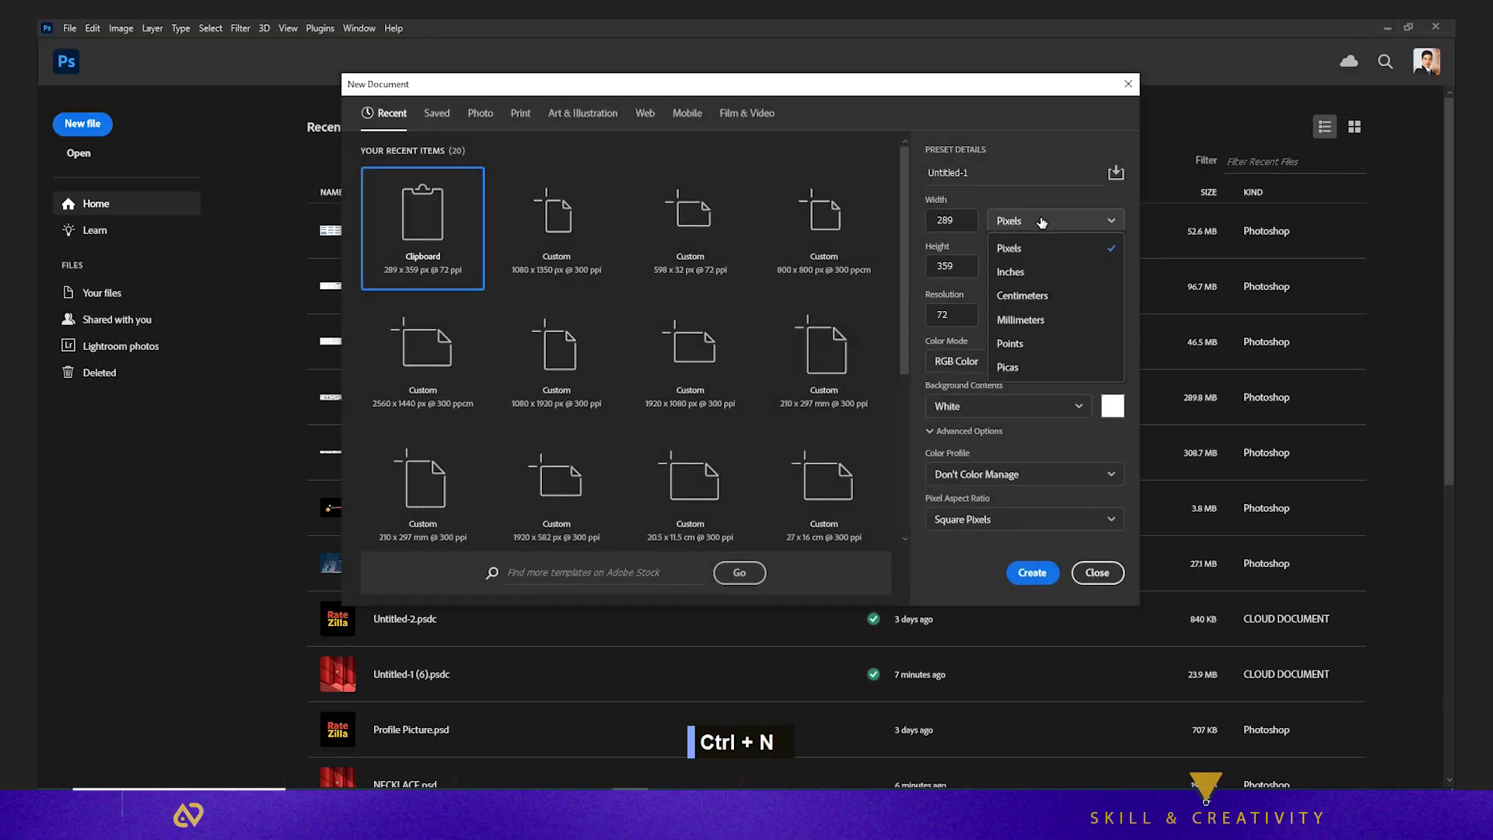
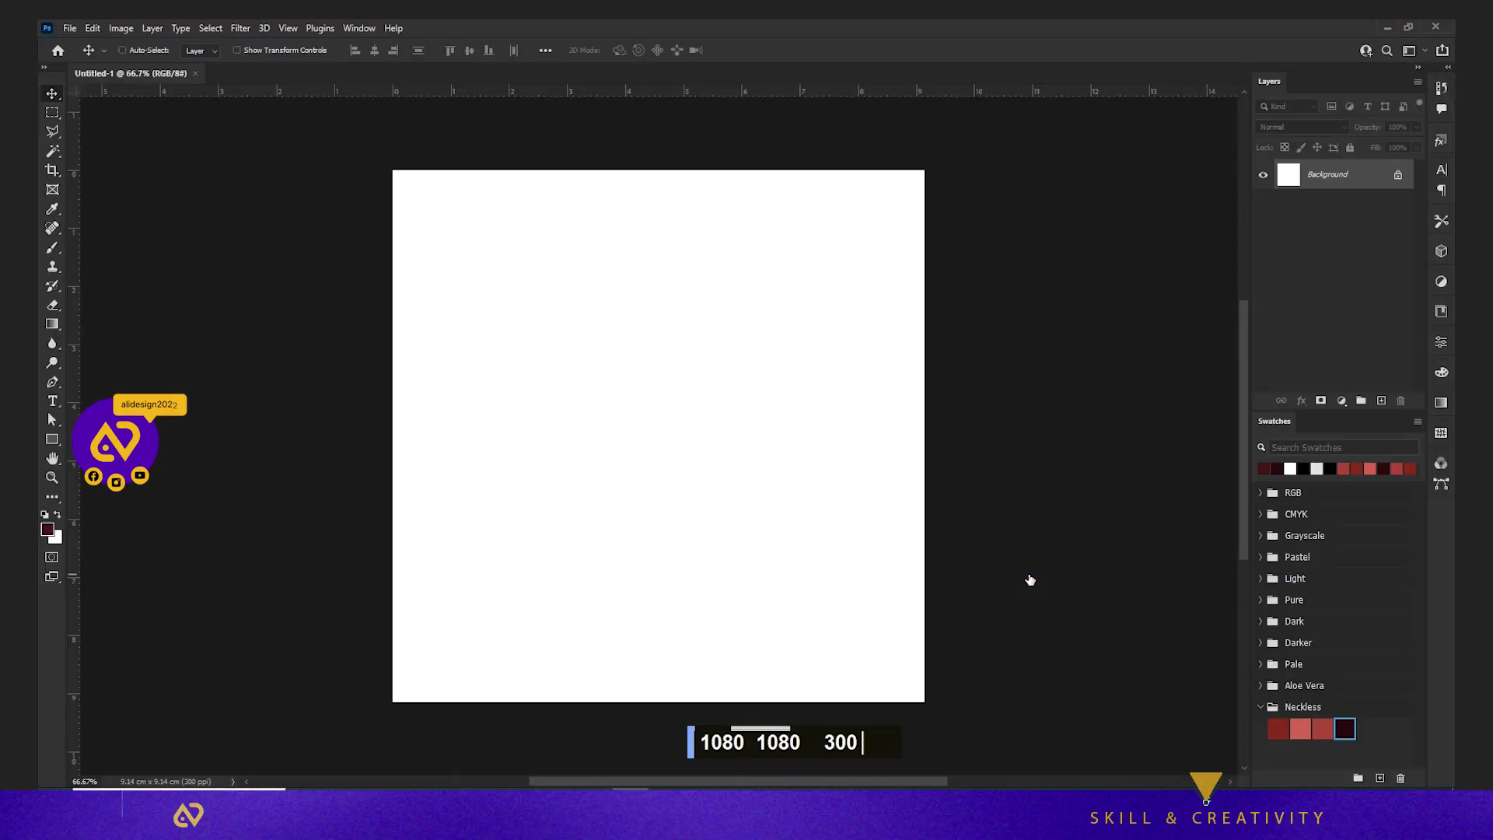
Fill the Background layer with light red and draw a tall rectangle in the upper middle
type("v")
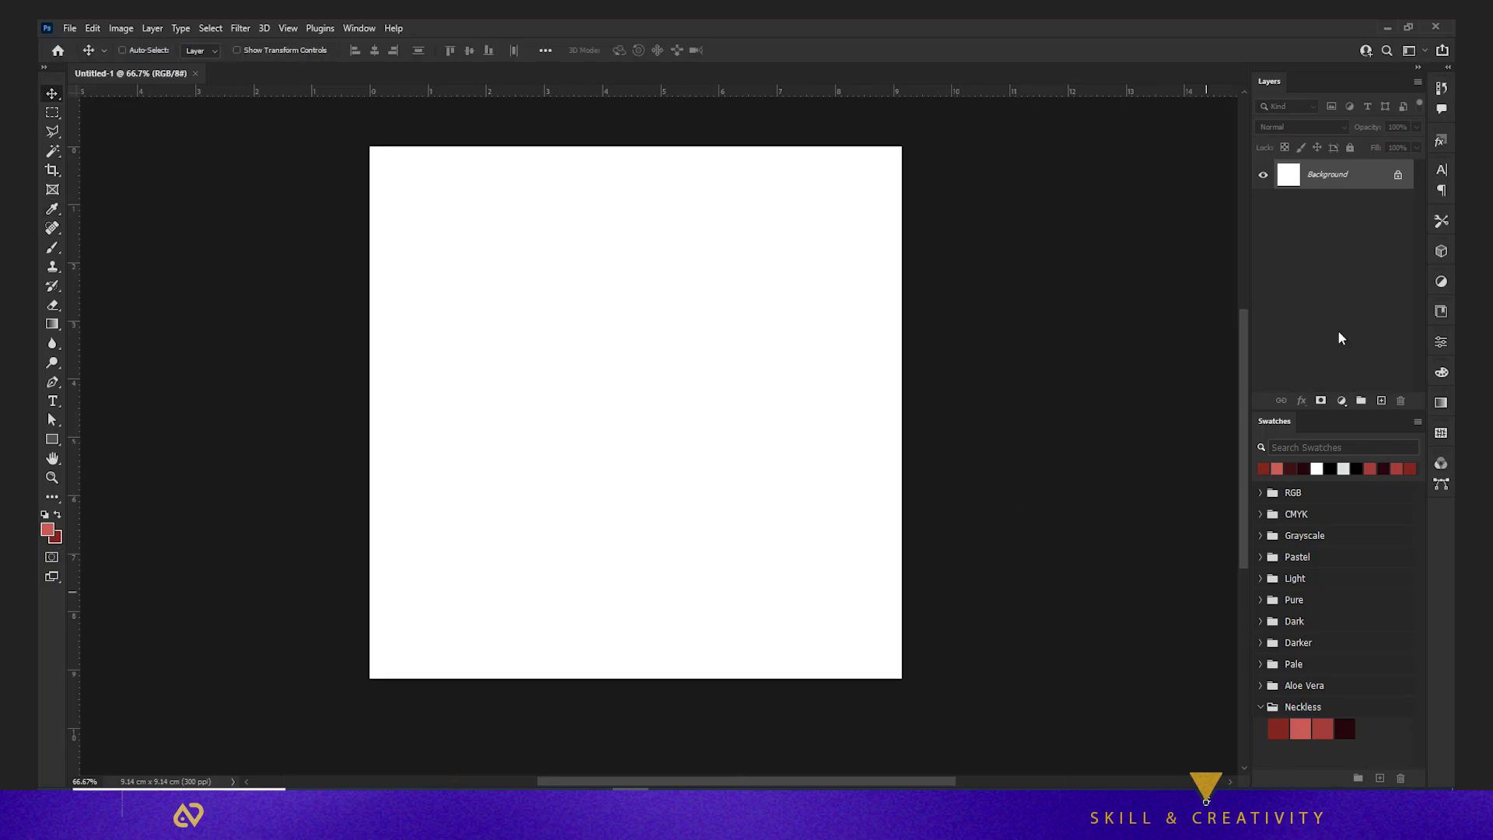
key("alt+BackSpace")
type("v")
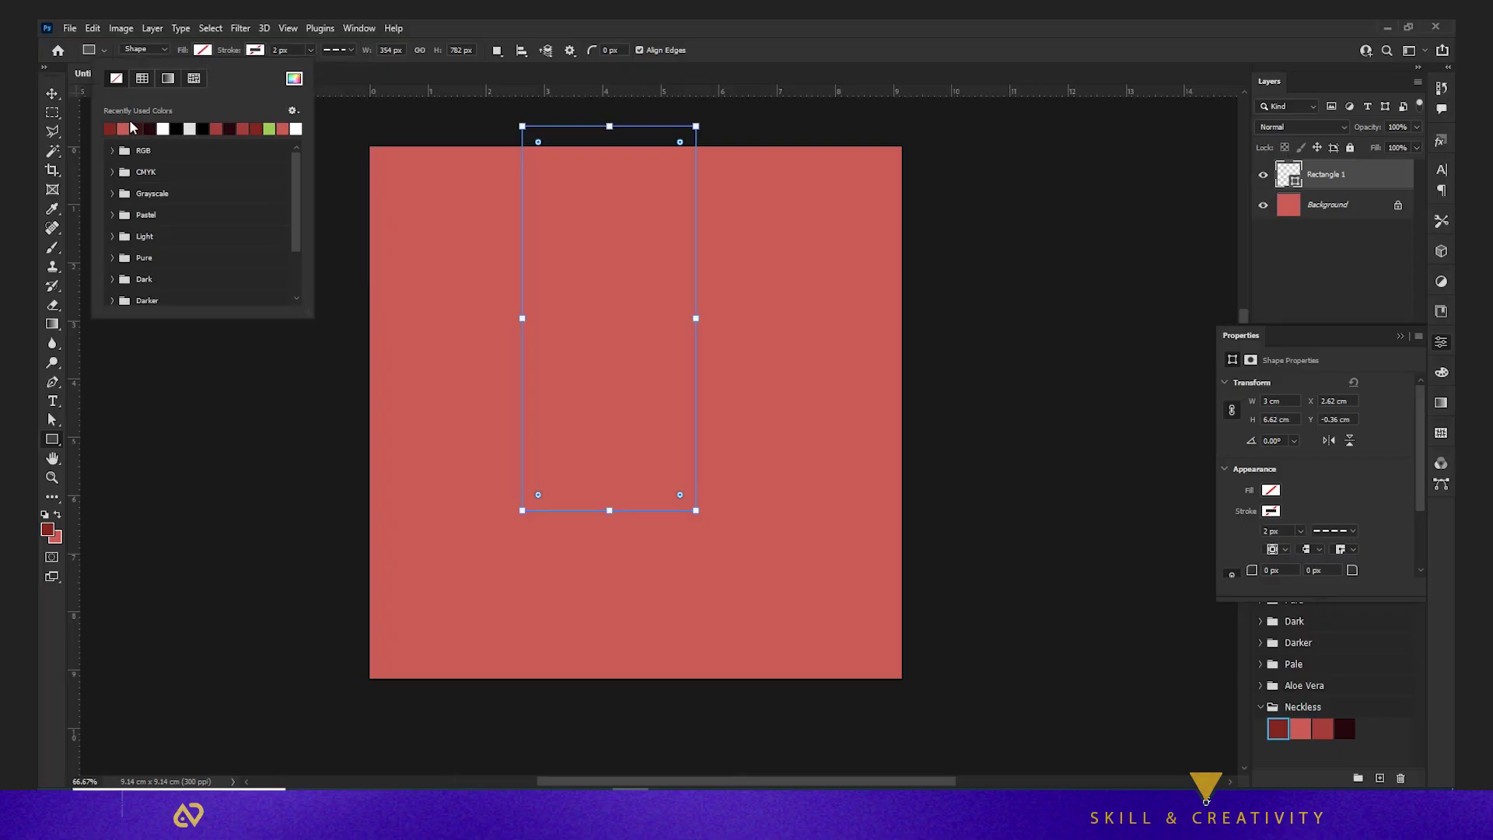
Nudge a bottom corner point upward with Direct Selection to give the dark red rectangle a slanted bottom edge
key("v")
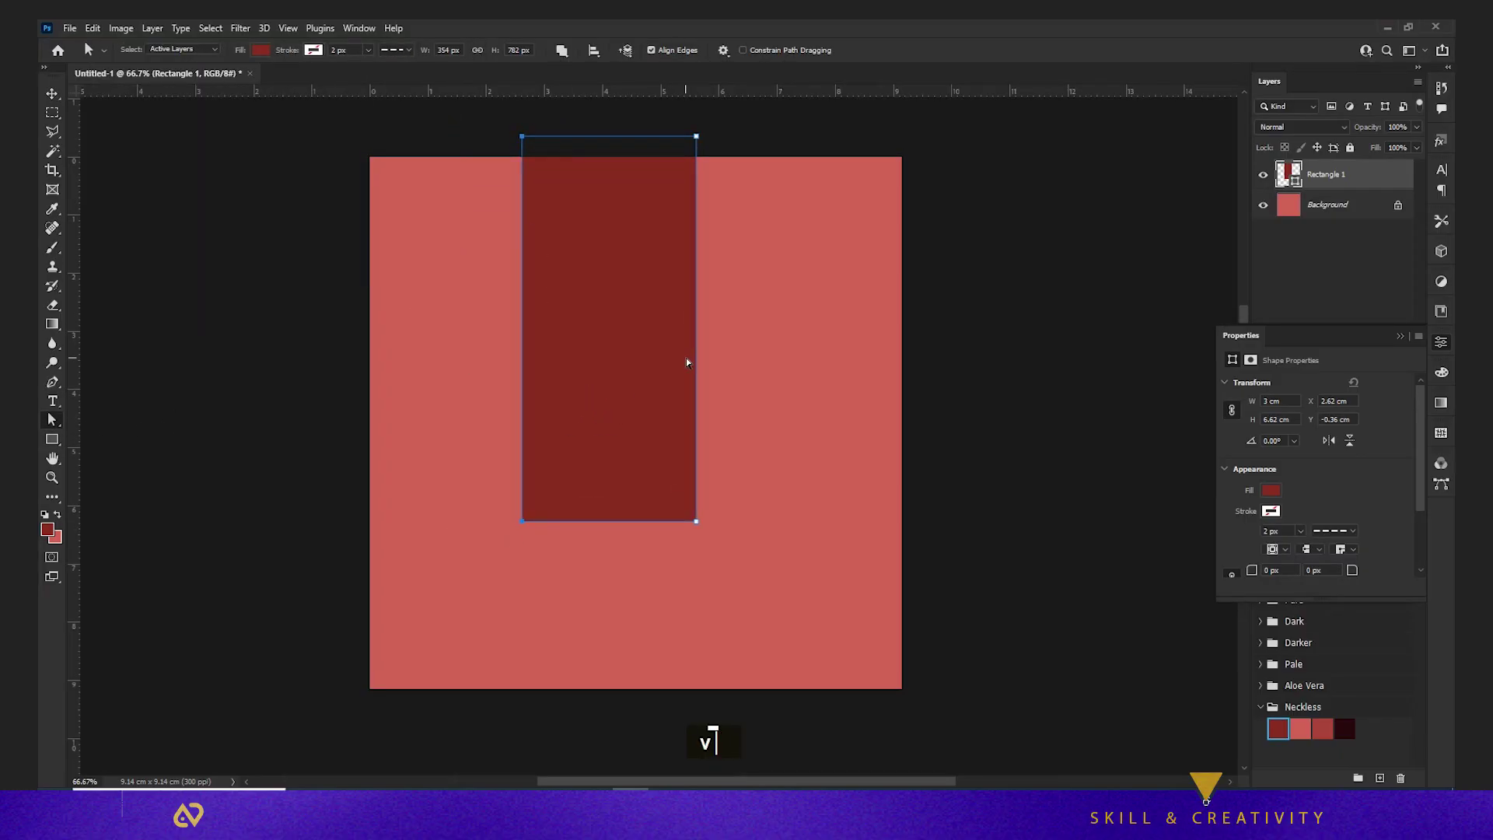
key("Return")
key("shift+Up")
key("shift+Up")
key("shift+Up")
key("shift+Up")
key("shift+Up")
key("shift+Up")
key("v")
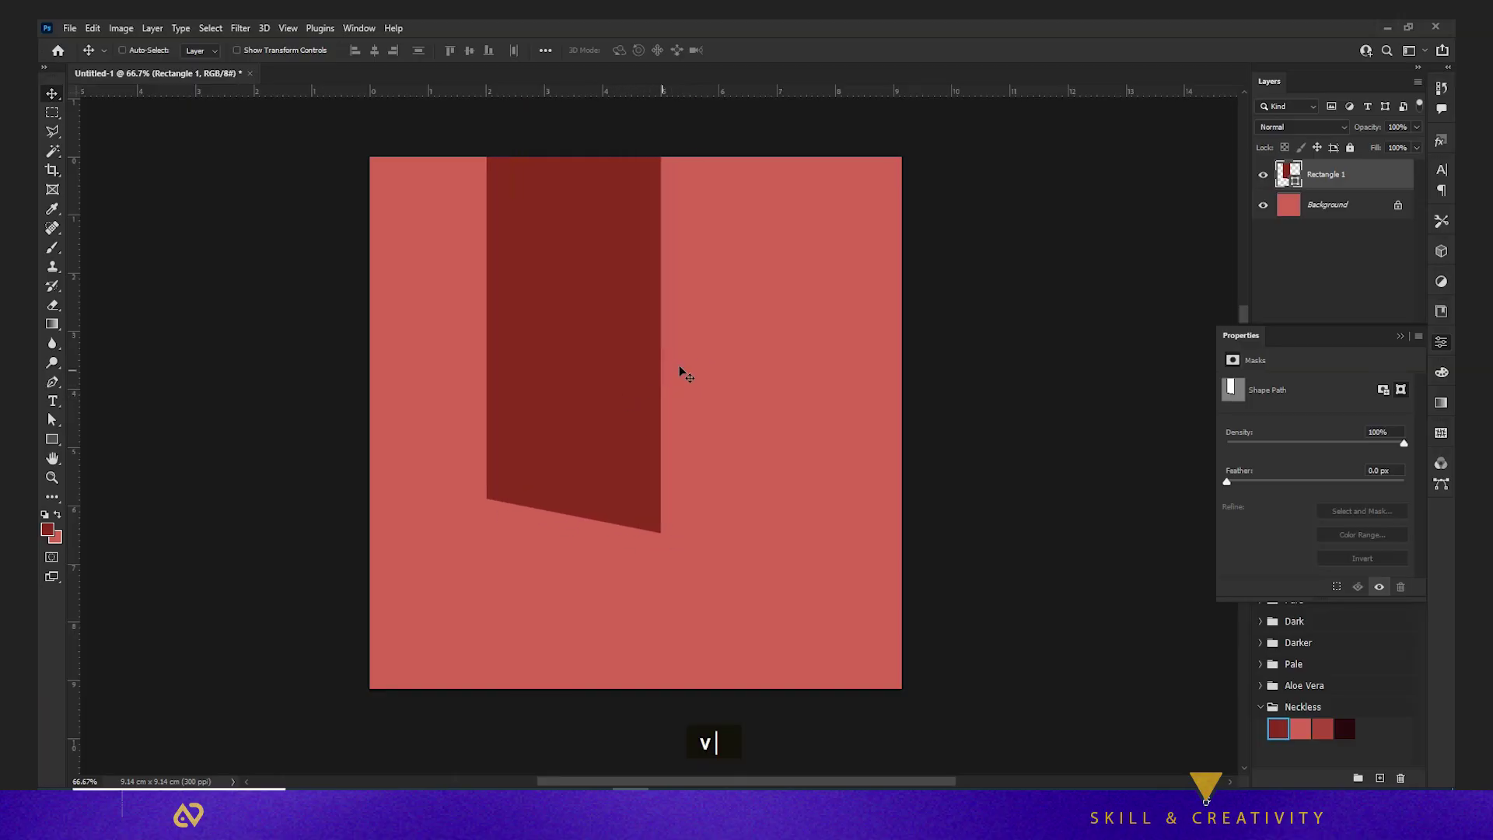
left_click(630, 374)
Duplicate the rectangle, flip the copy horizontally and commit the mirrored transform
key("ctrl+t")
right_click(788, 377)
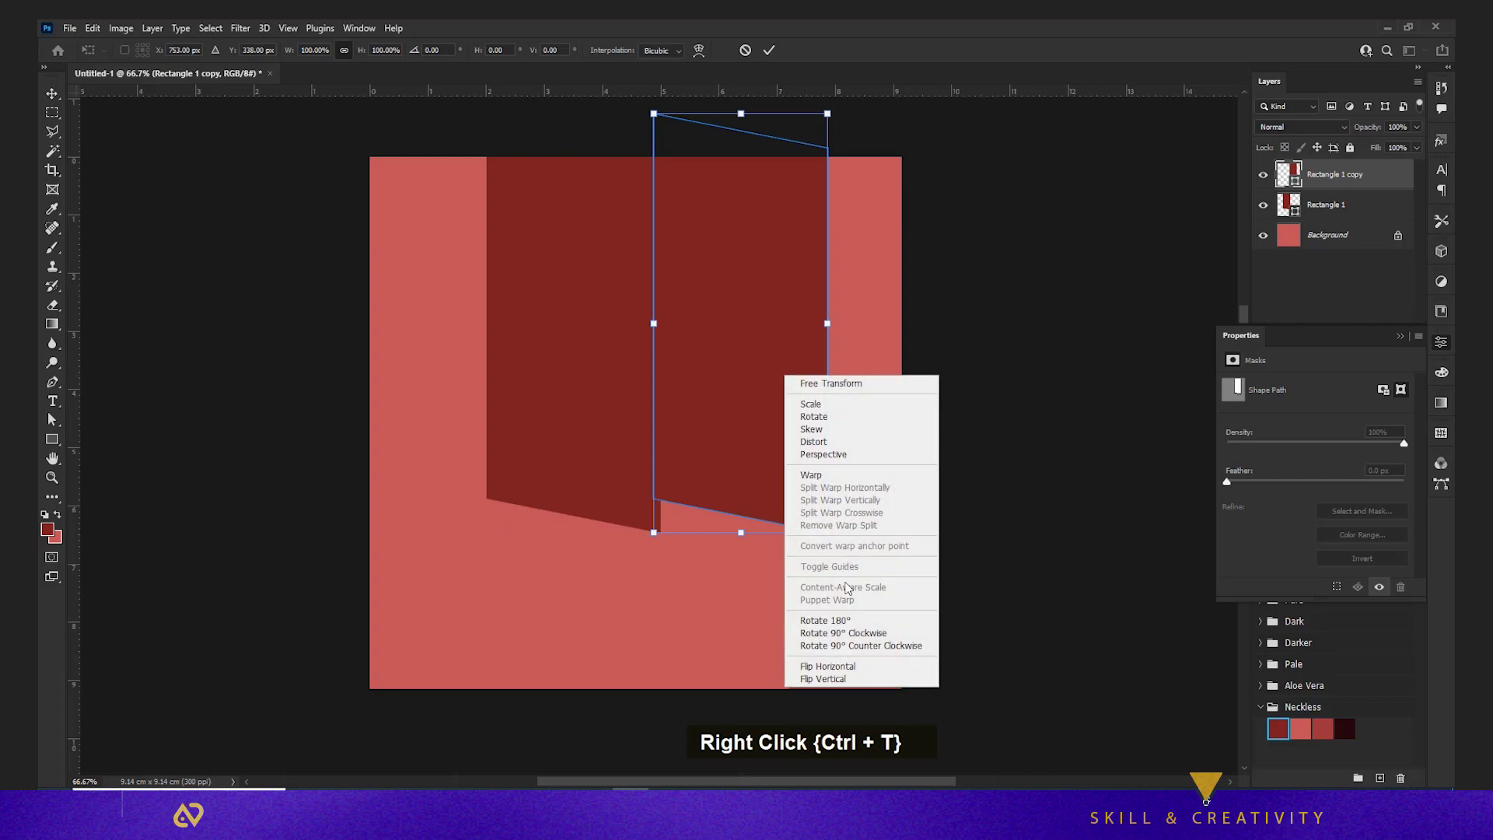
key("Return")
scroll("up", 3)
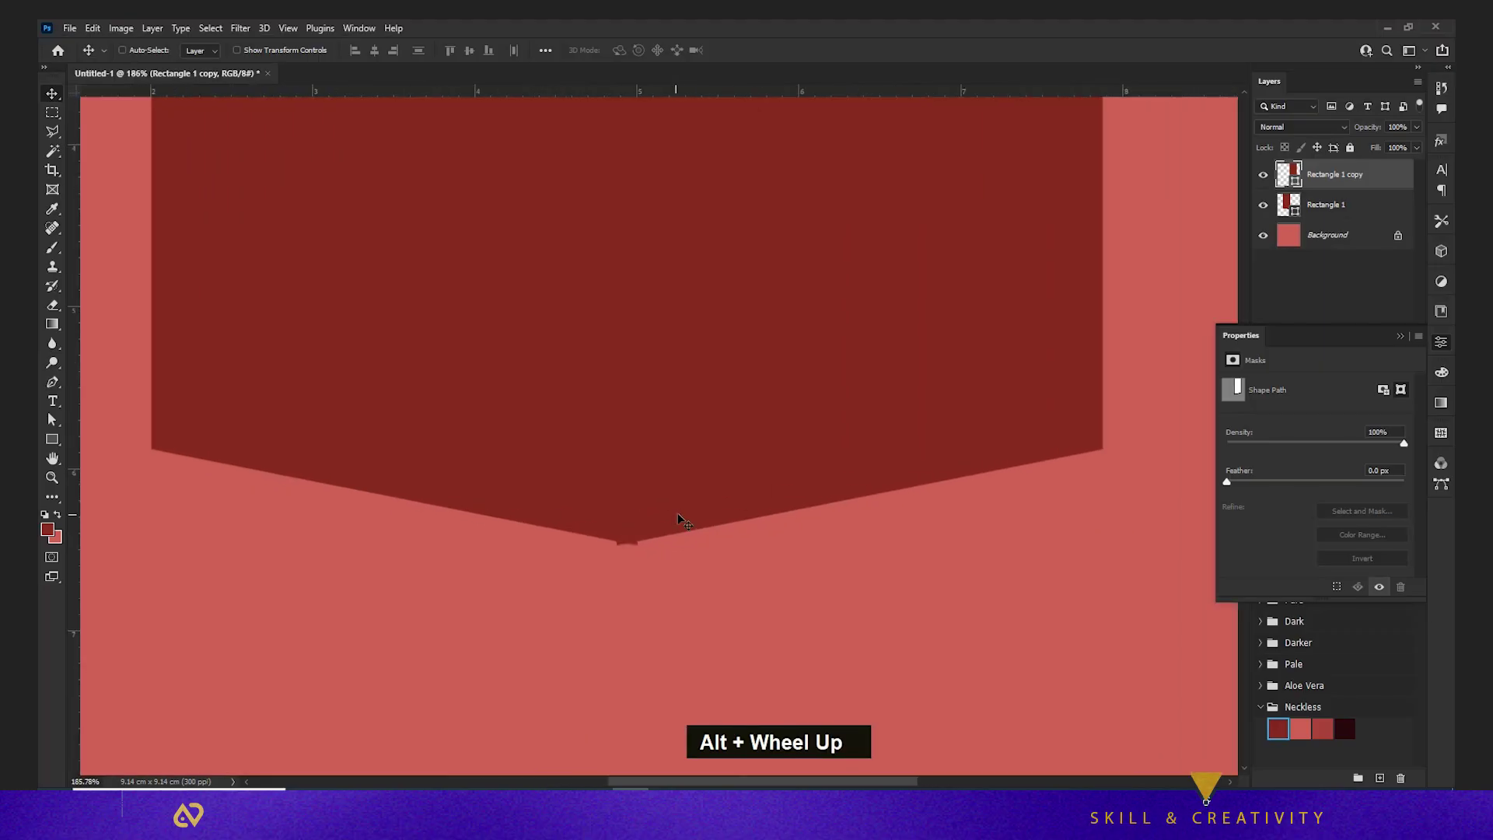
scroll("up", 3)
scroll("down", 3)
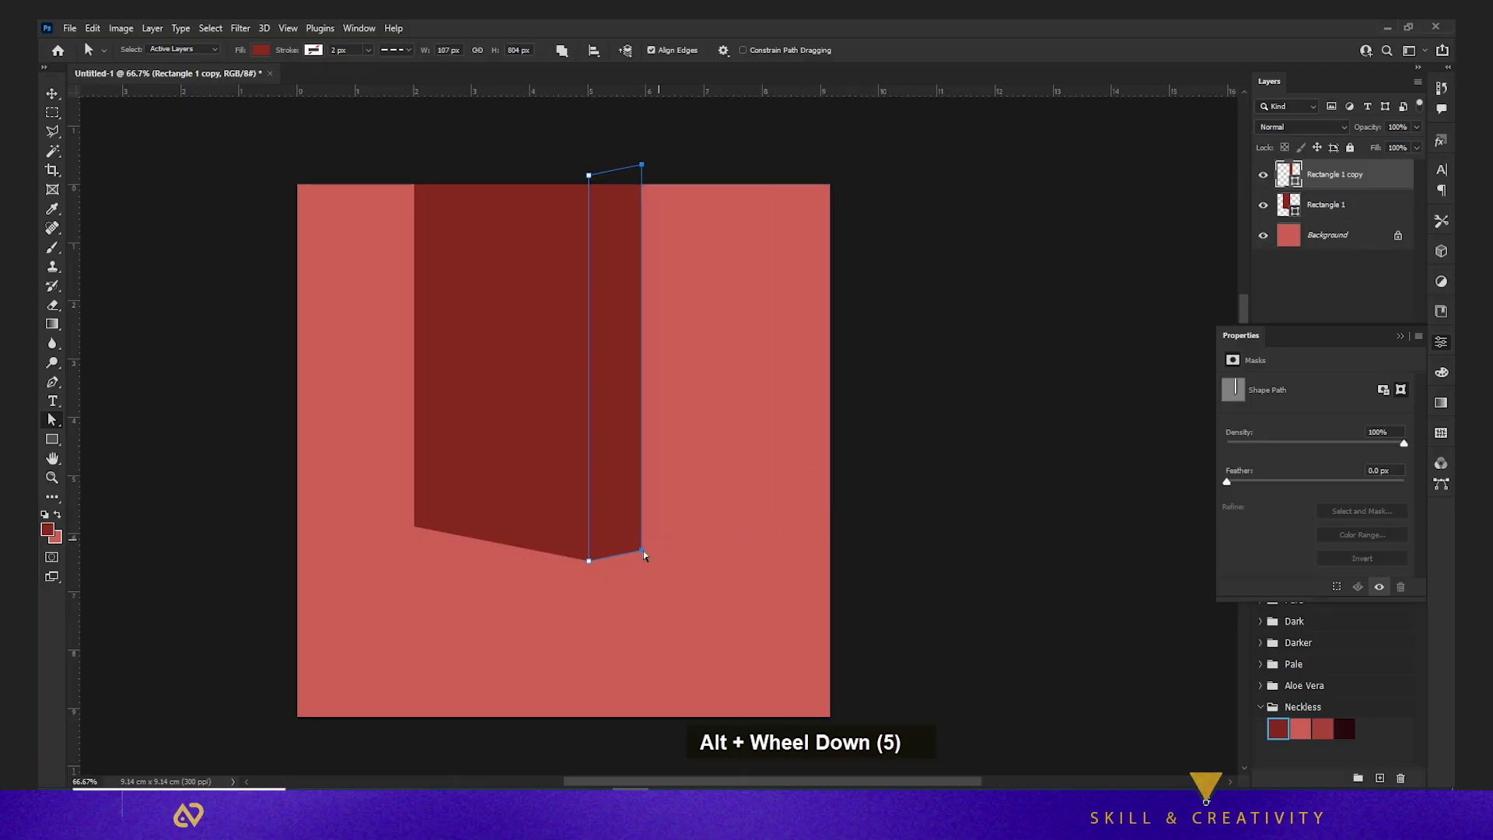
Nudge the copy's points into a narrow side face and select both pillar shape layers together
key("Up")
key("Up")
key("Up")
key("Up")
key("Up")
type("v")
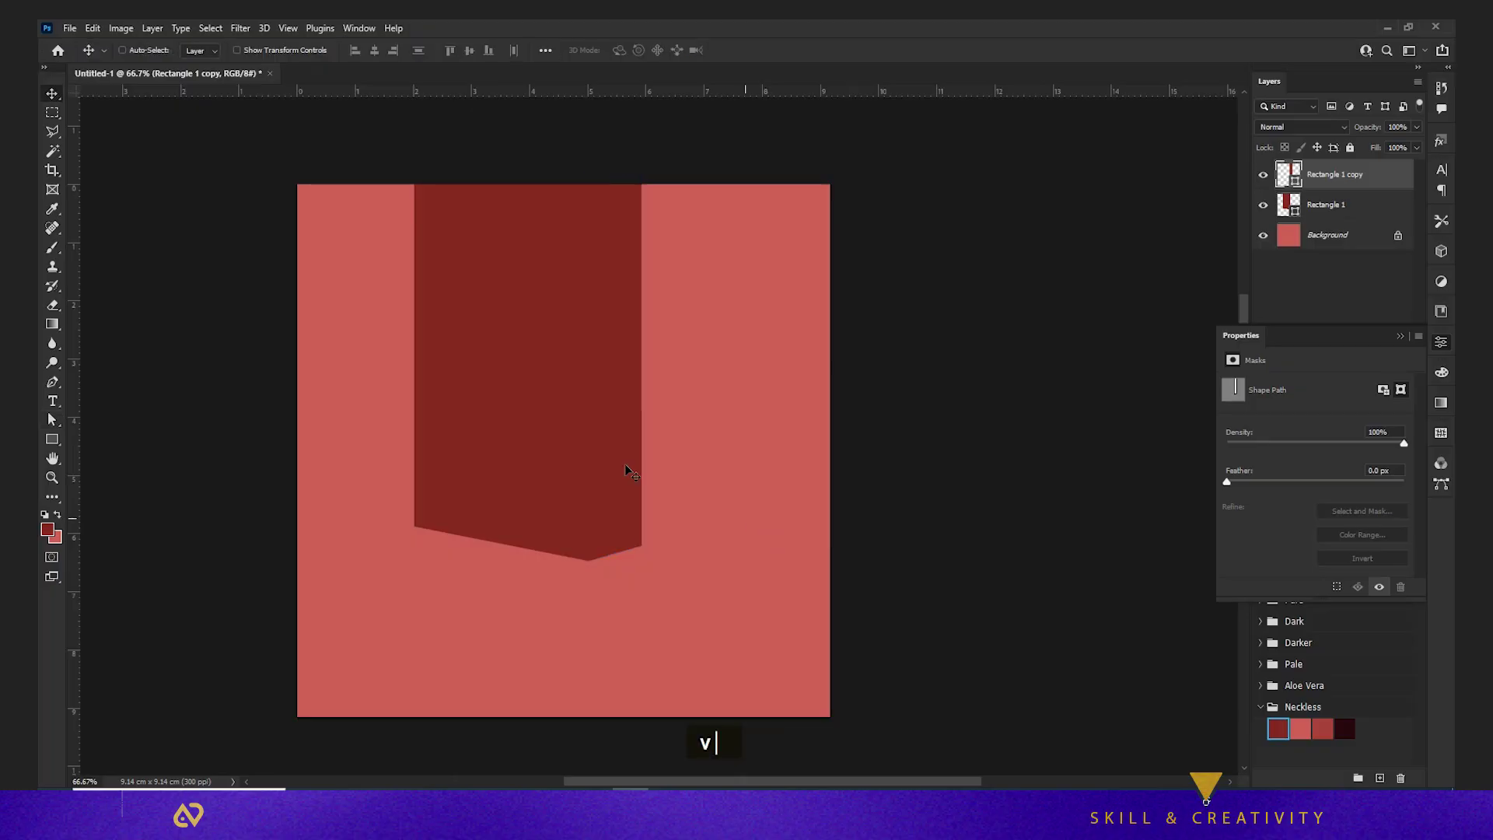
right_click(632, 465)
left_click(560, 474)
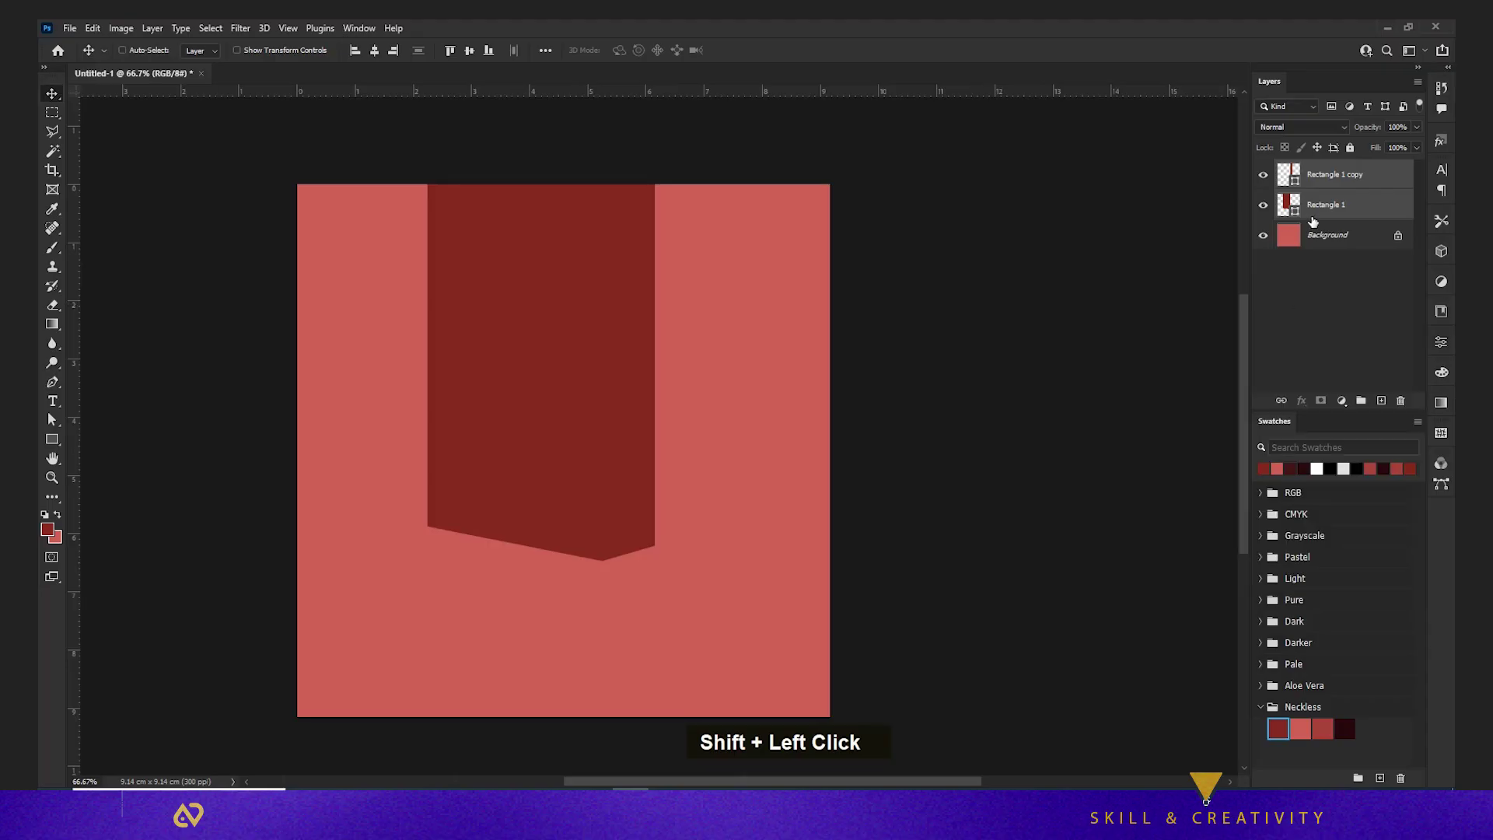
Group the pillar faces and paint soft lighter-red light on the front face with a soft brush
key("ctrl+g")
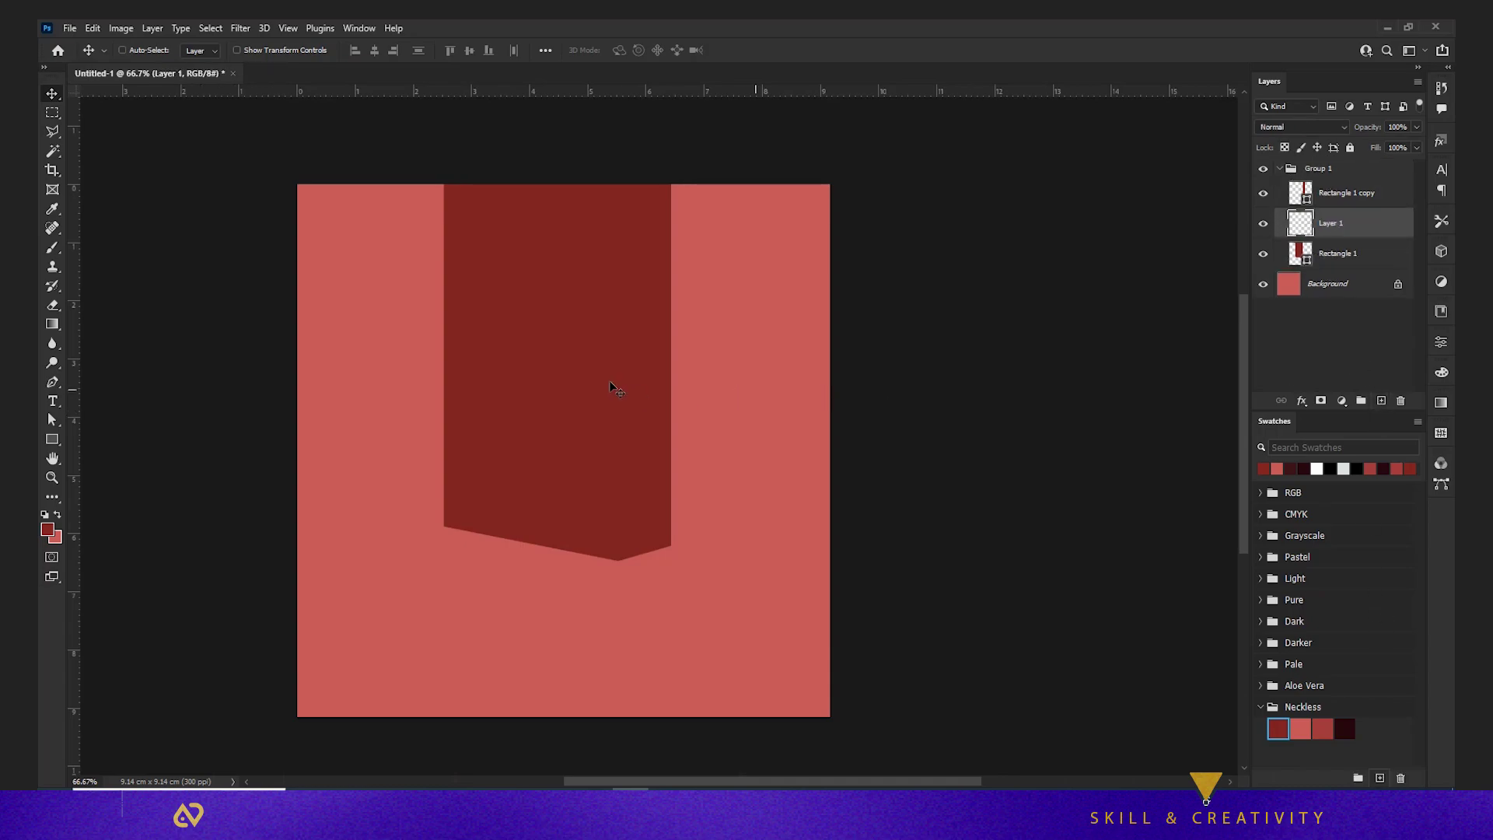
type("b")
right_click(646, 412)
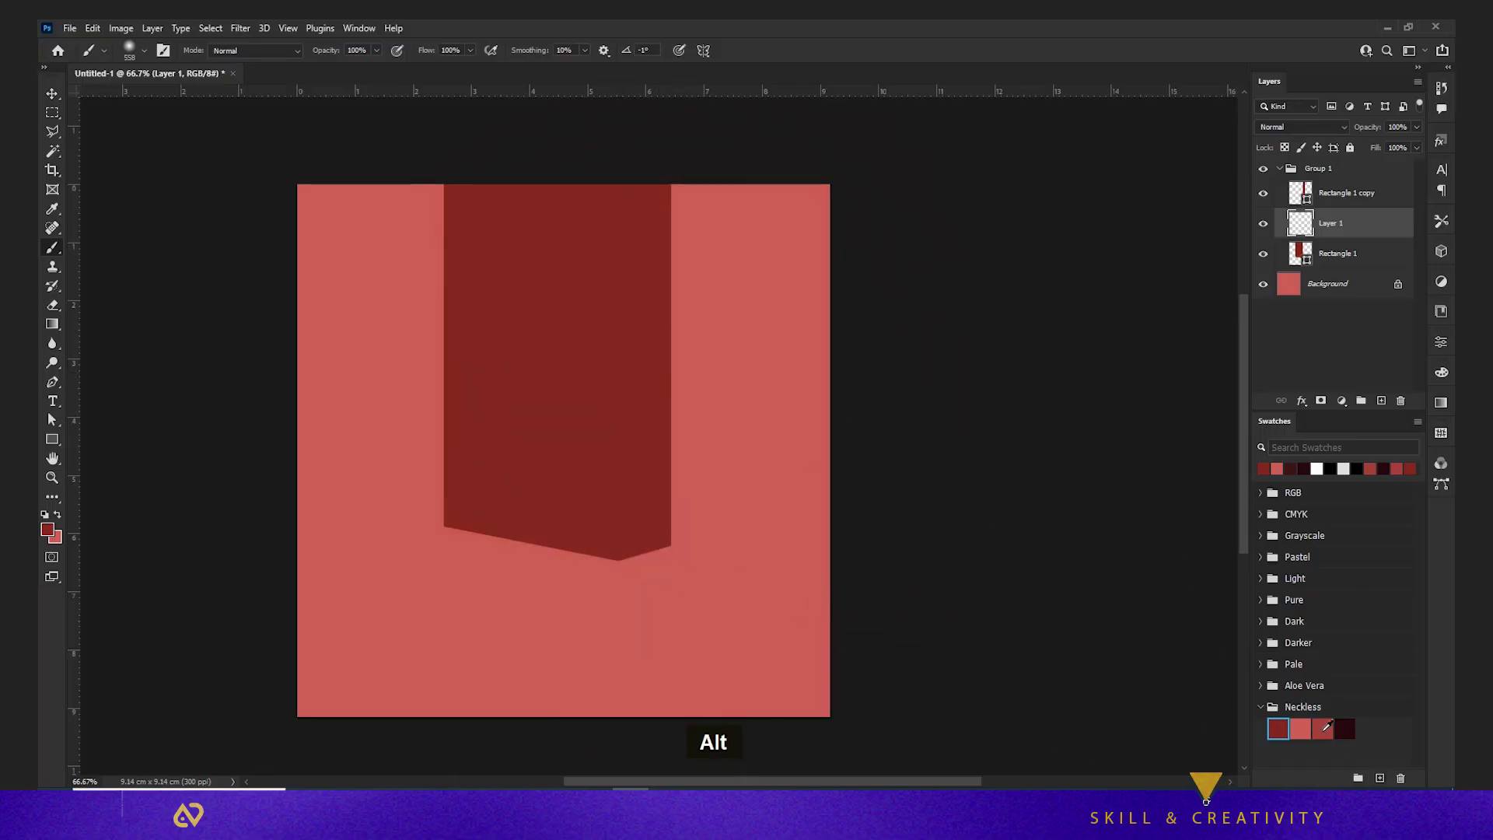
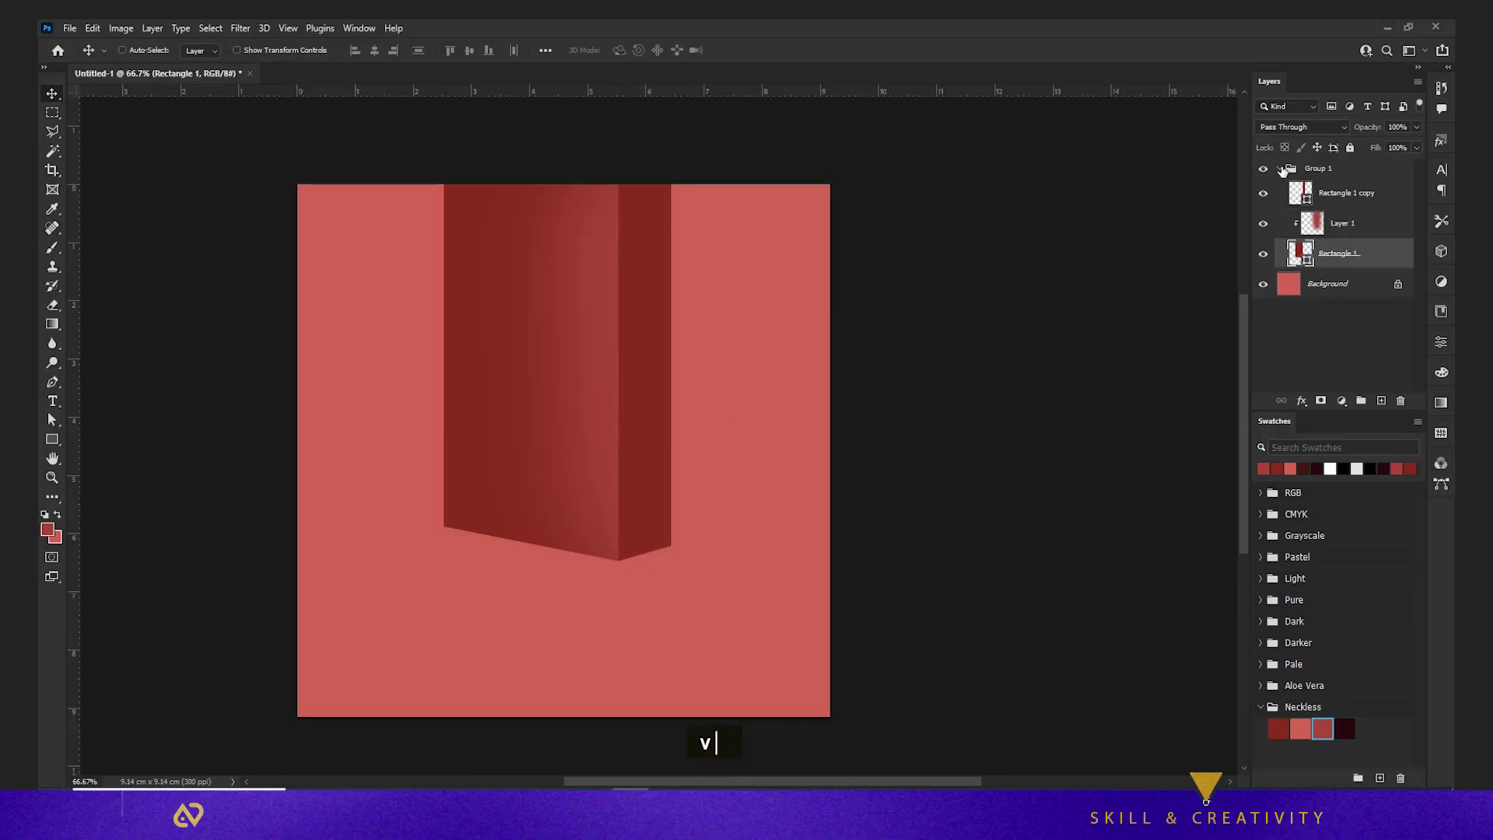
left_click(605, 454)
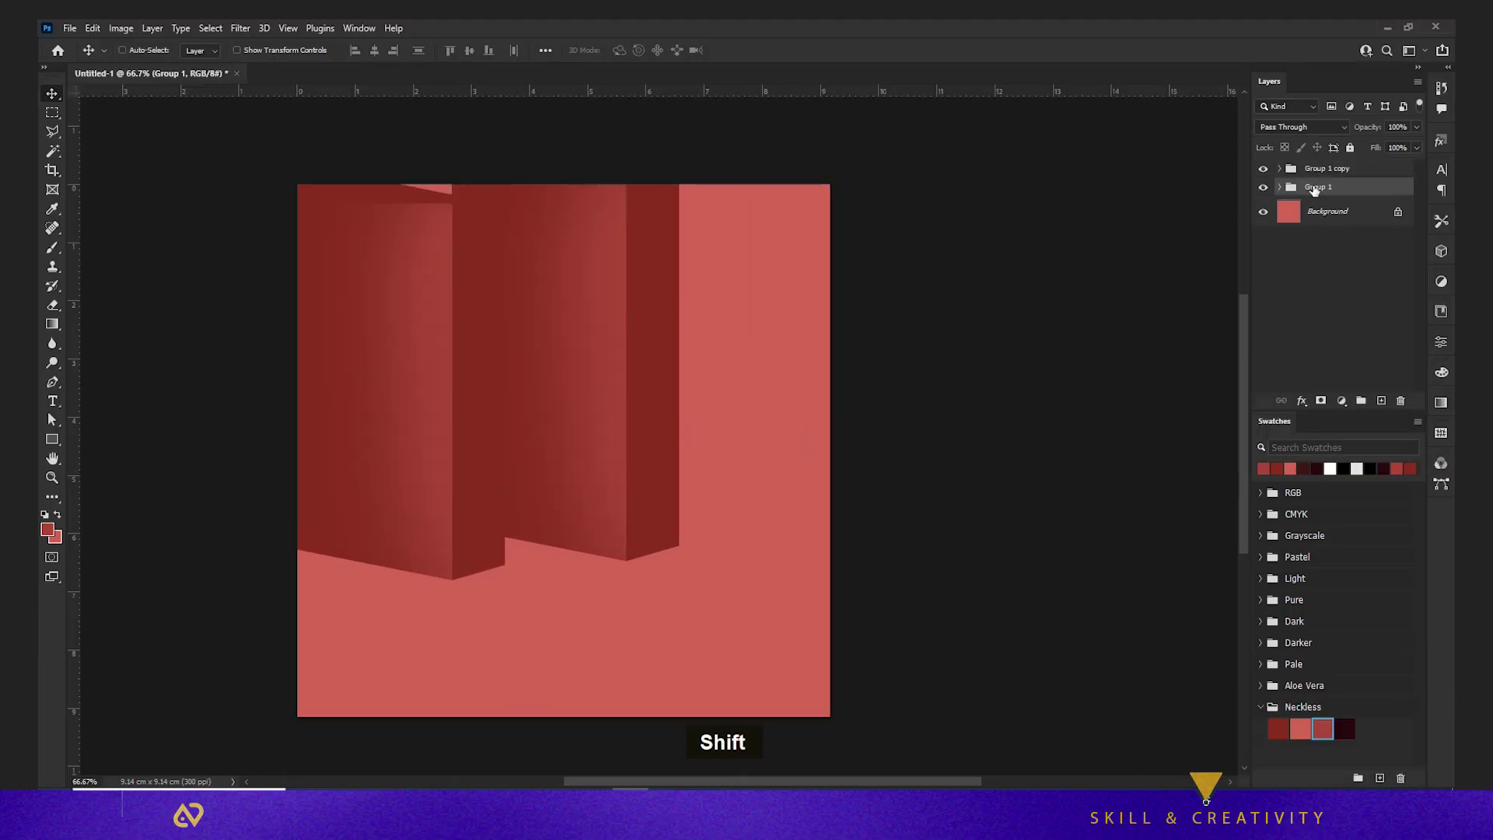
Duplicate the pillar group so three pillars stand side by side across the canvas
key("ctrl+ت")
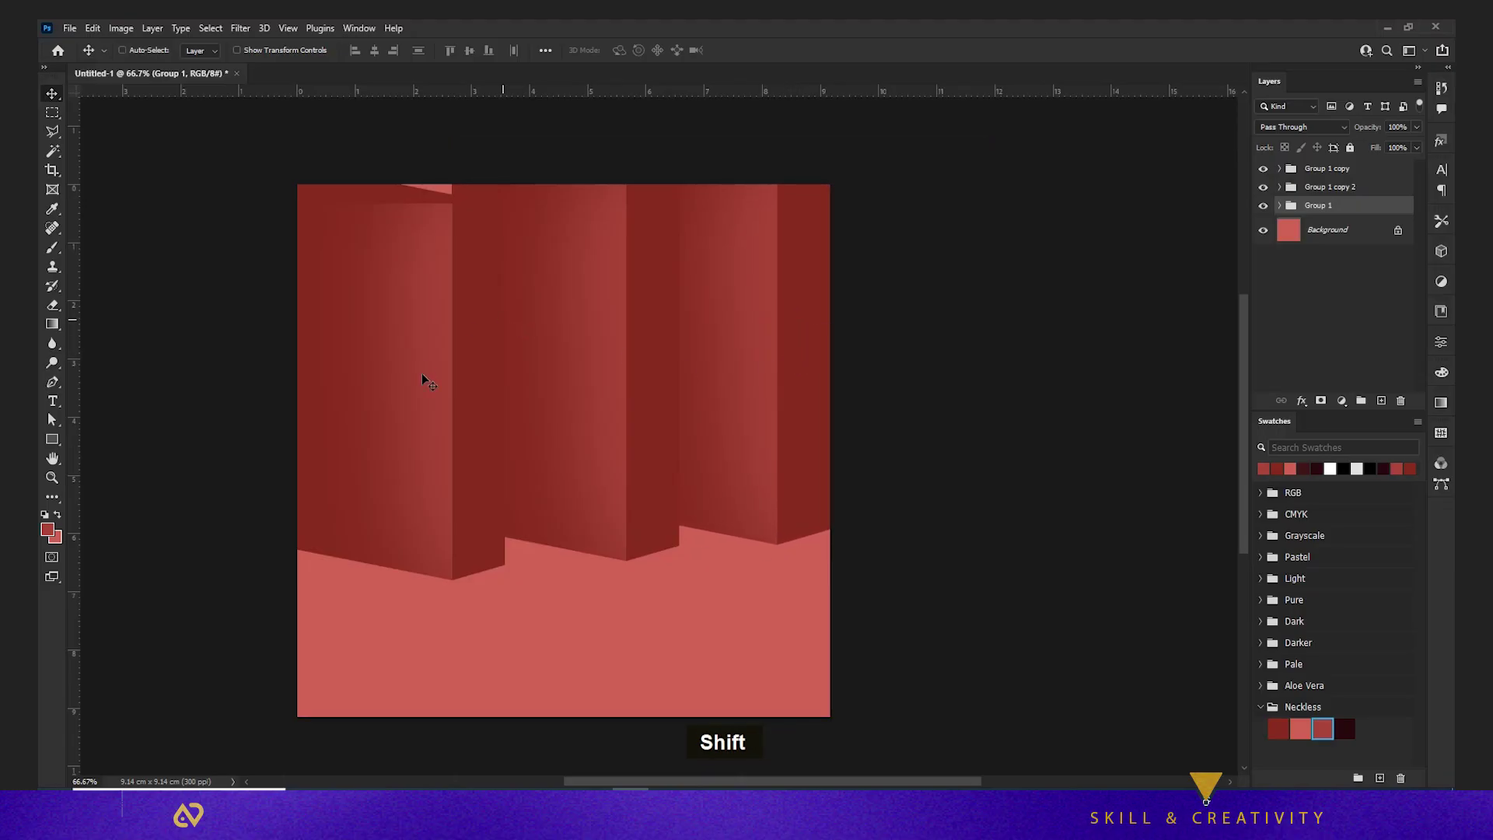
double_click(1264, 192)
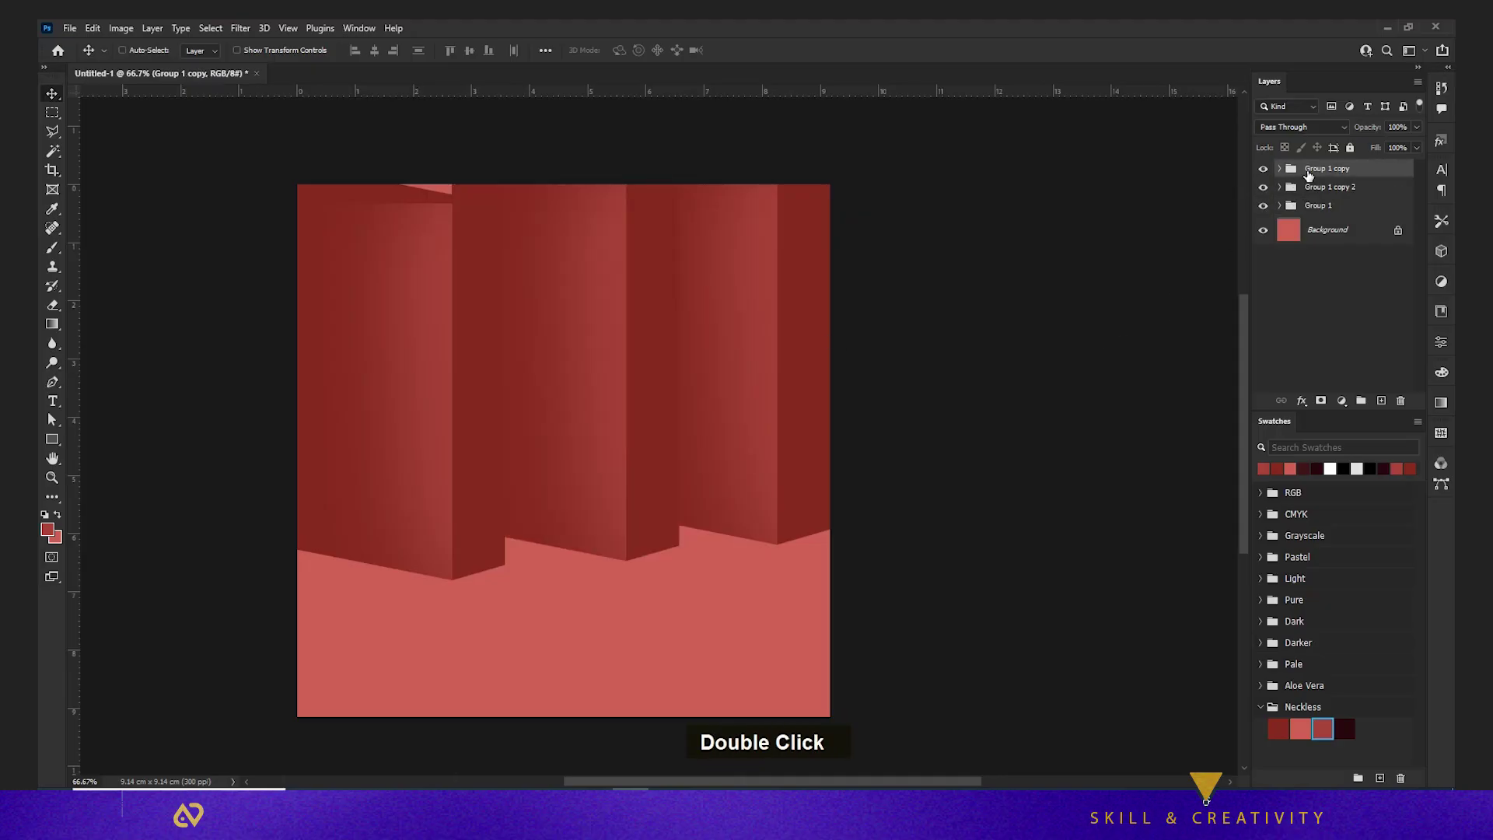
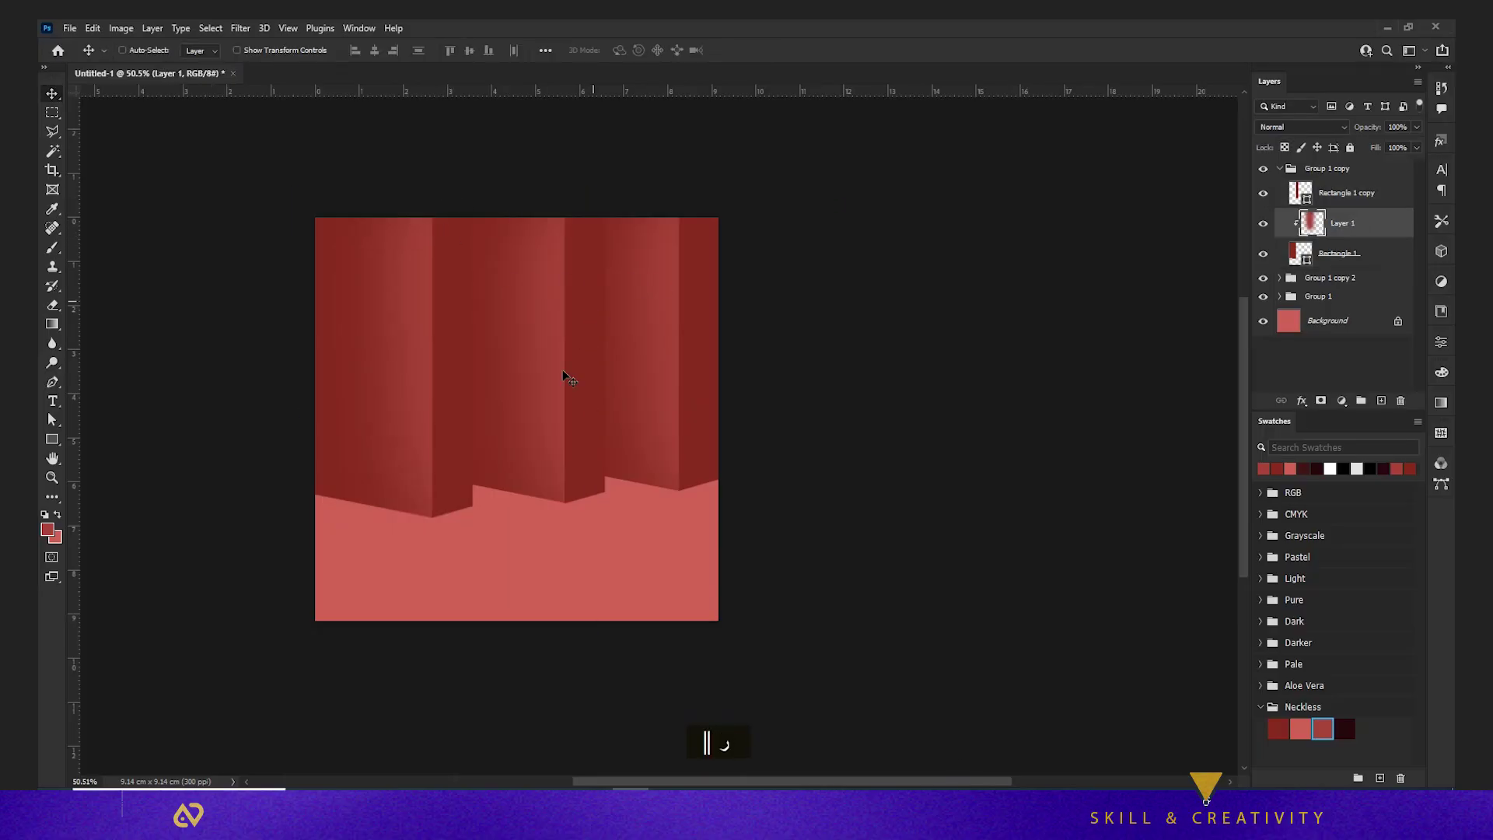
Paint soft black shadows at the pillar bases on a new layer and erase back the excess
scroll("up", 3)
key("space")
scroll("down", 3)
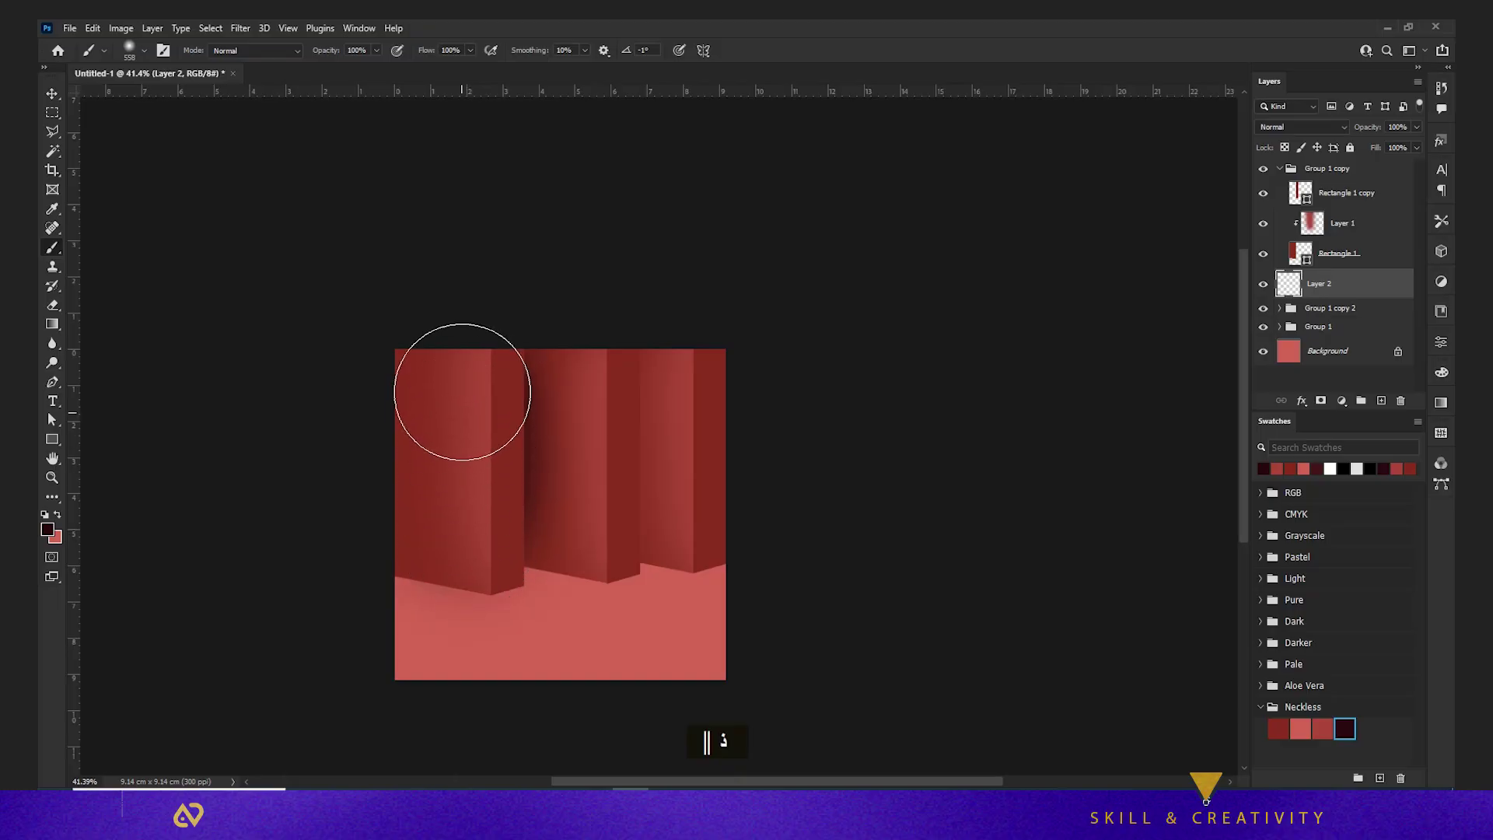
type("‖ ذ‖ ر")
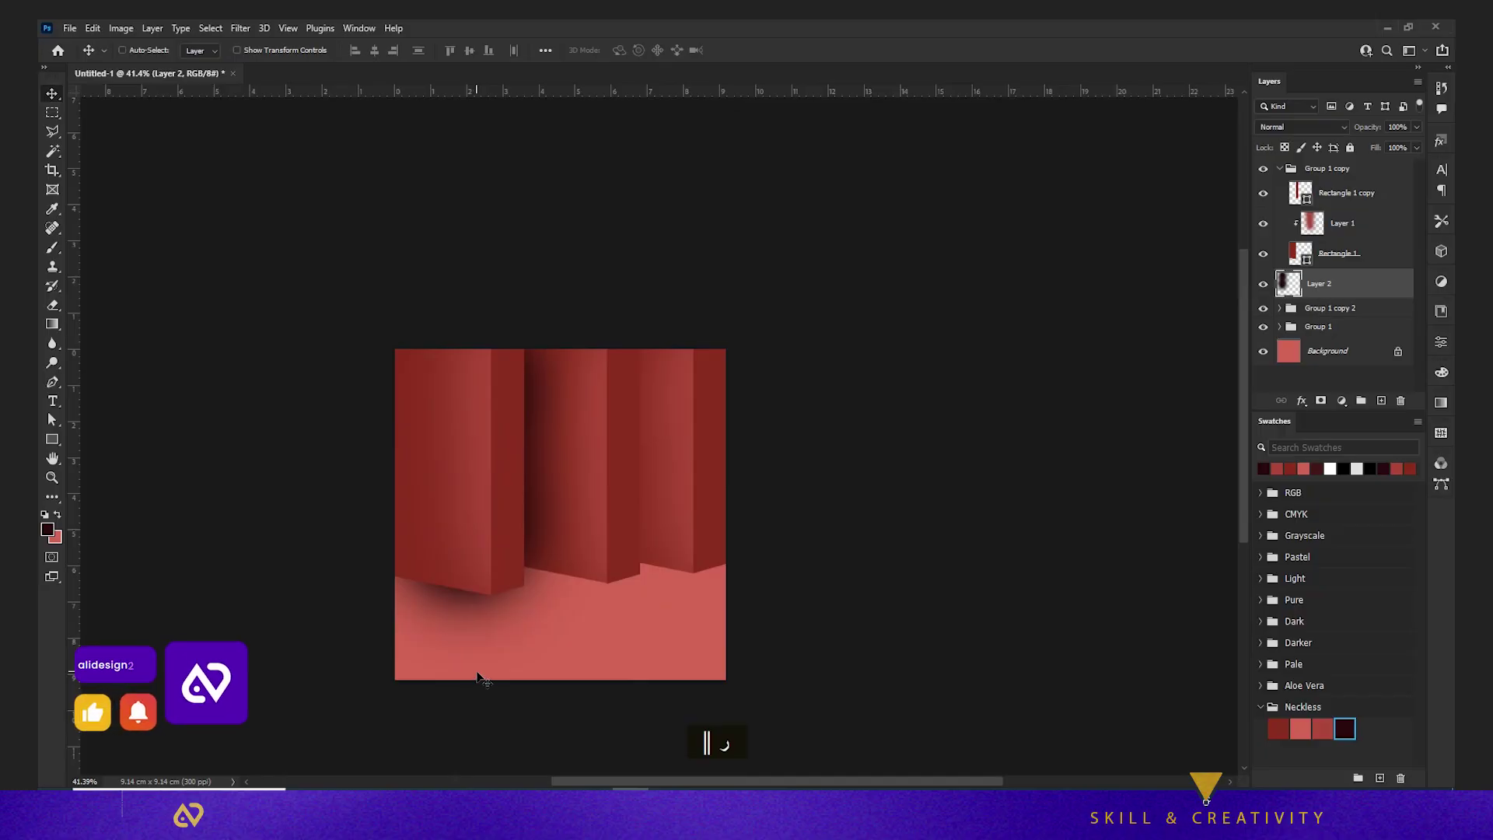
type("ث")
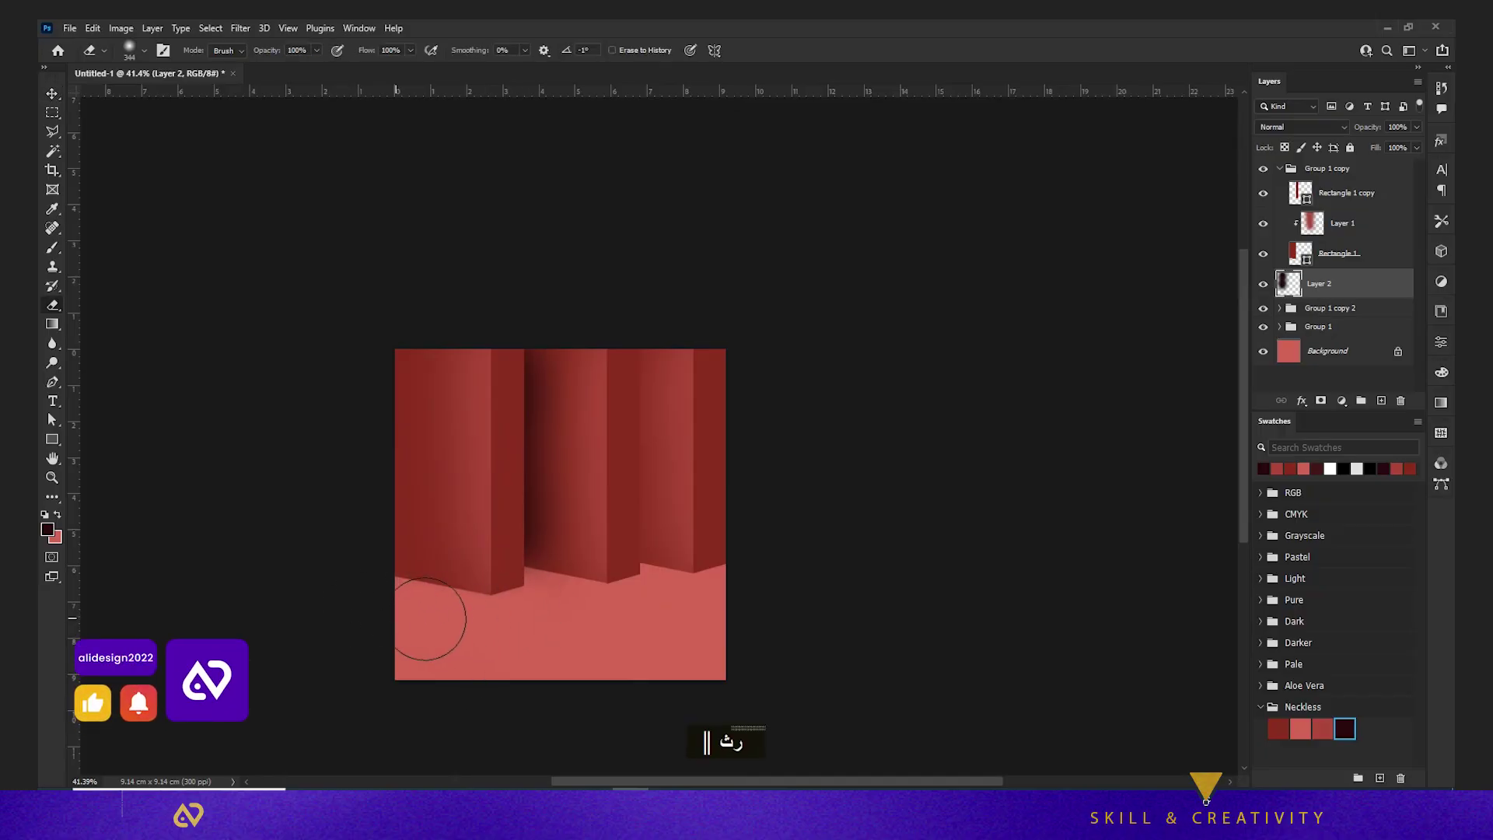
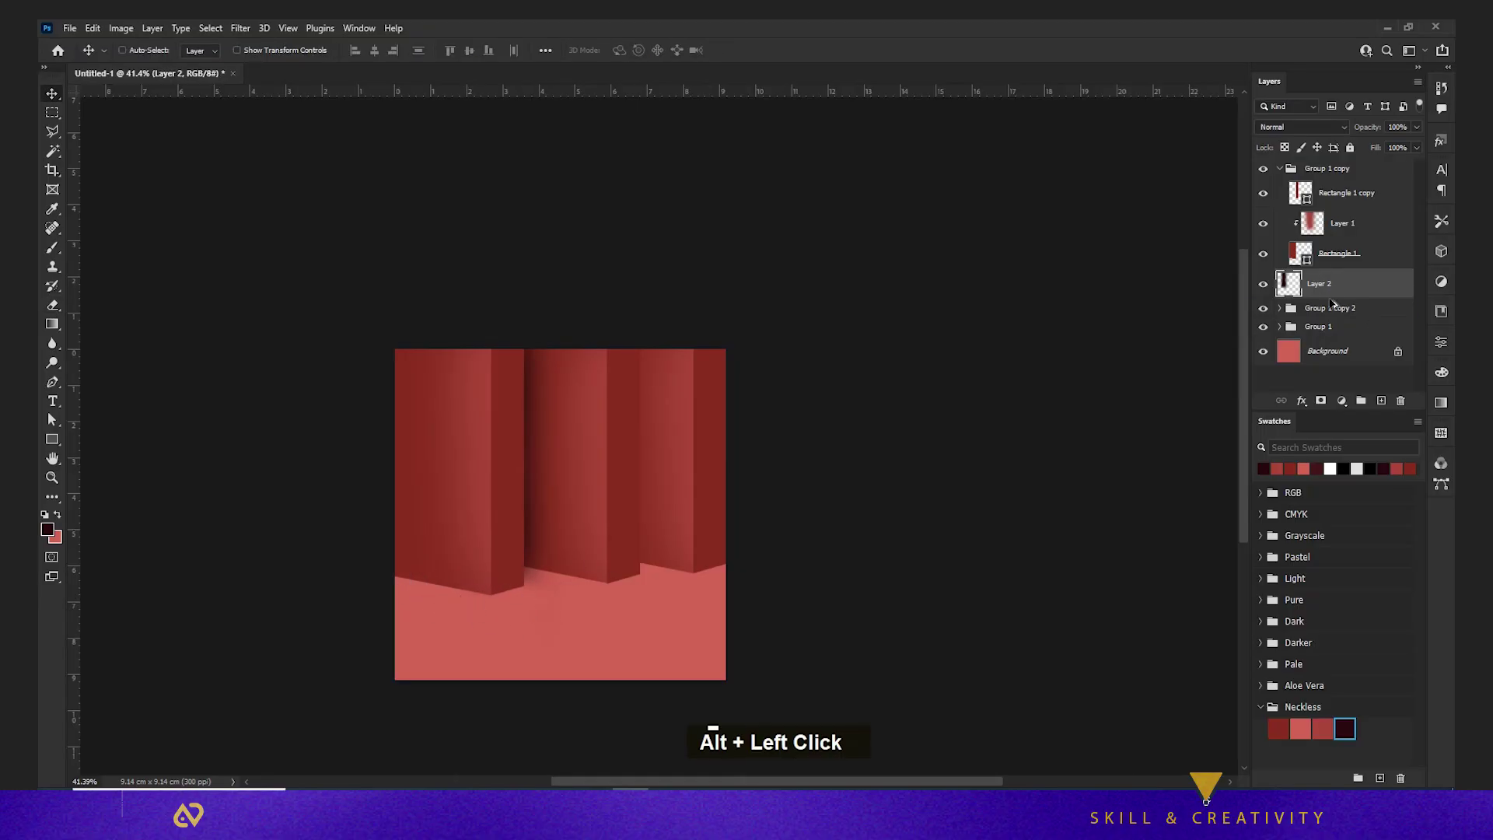
Reposition the copied shadow under its pillar and reduce the shadow layers to 80% opacity
key("ctrl+ظ")
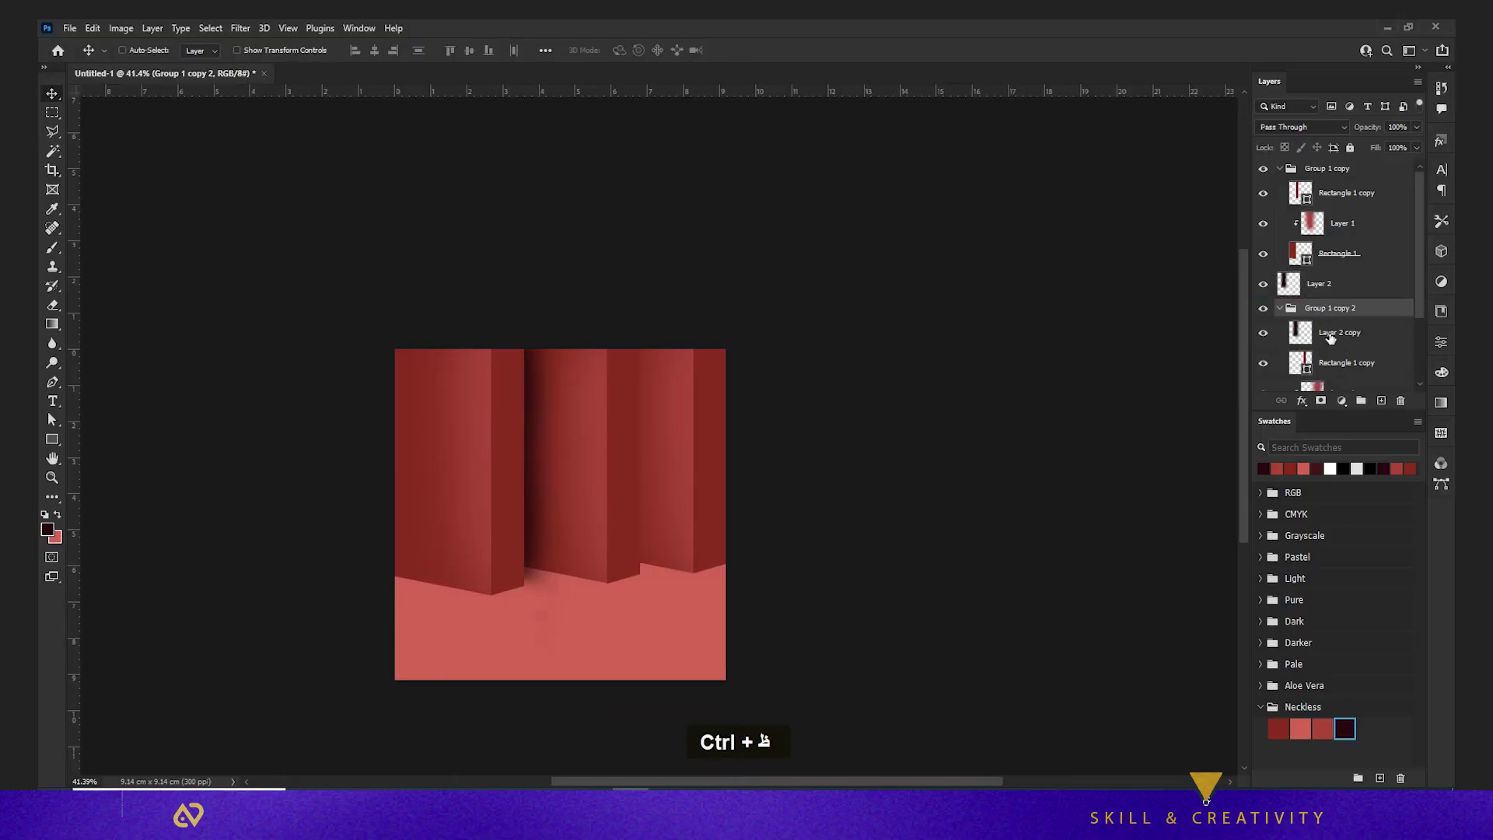
scroll("down", 3)
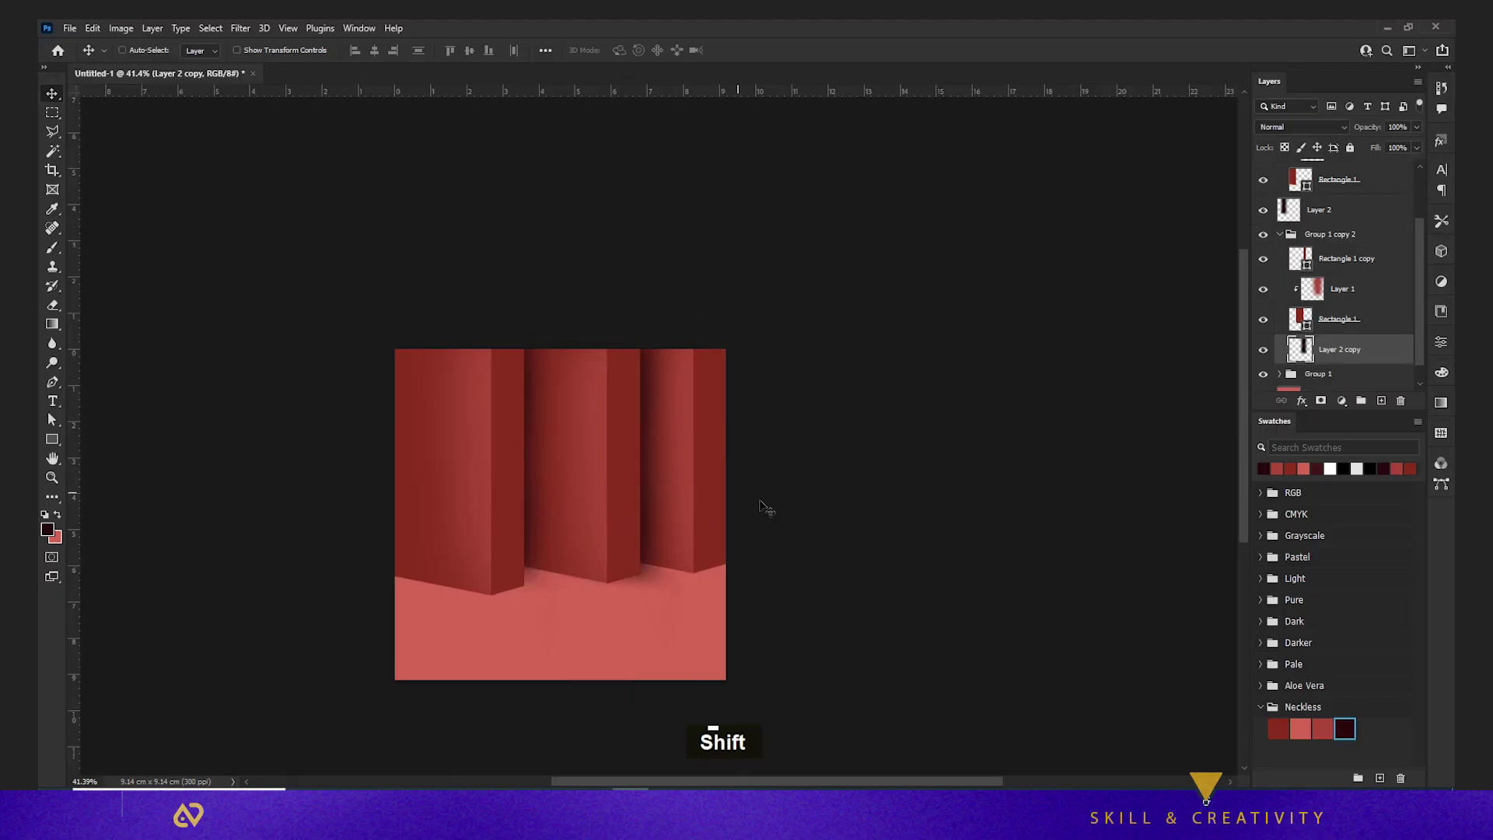
key("shift+Up")
key("shift+Up")
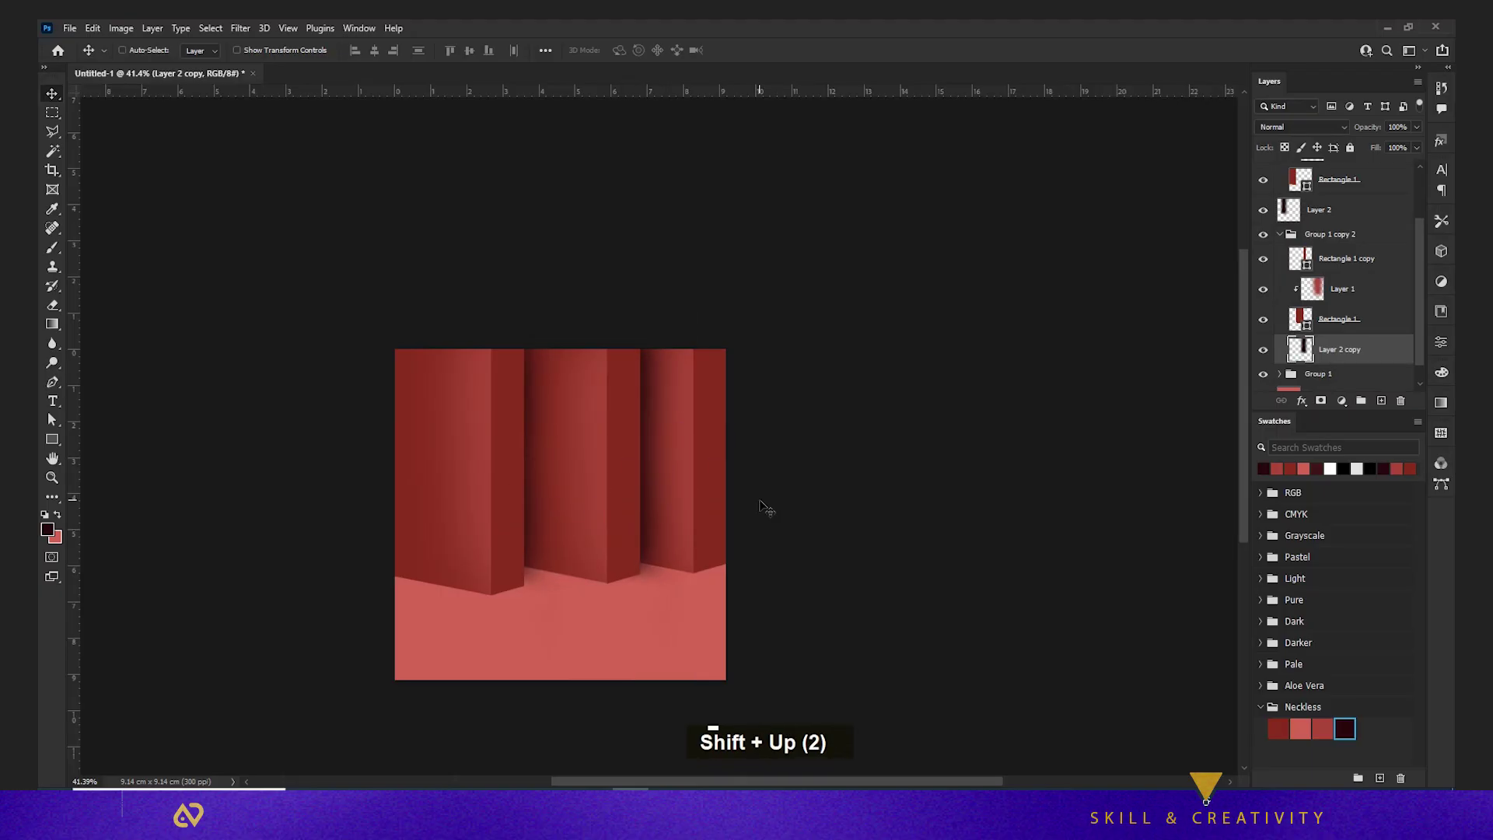
key("Right")
key("Right")
key("Right")
key("Right")
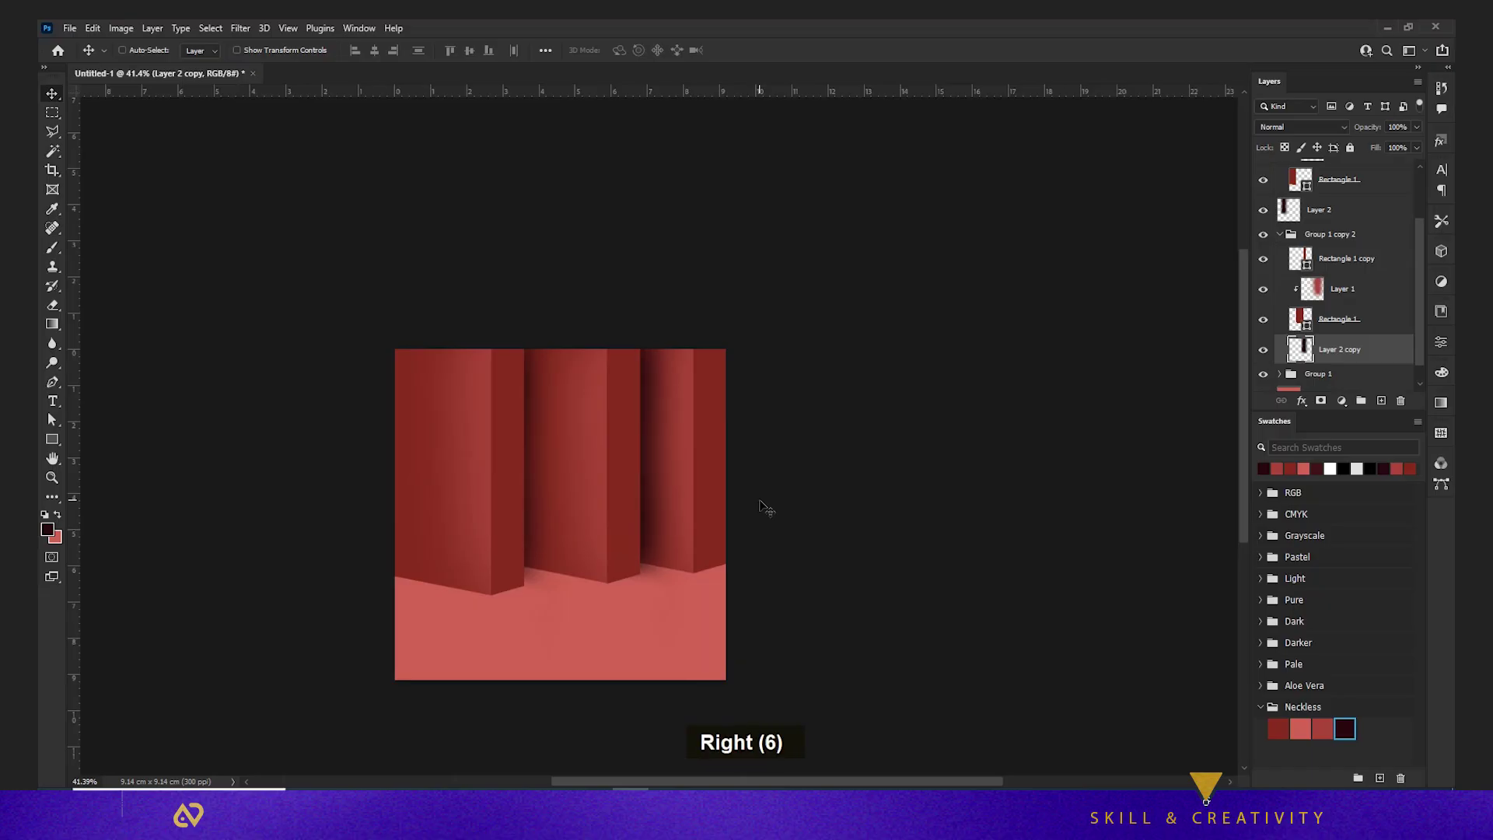
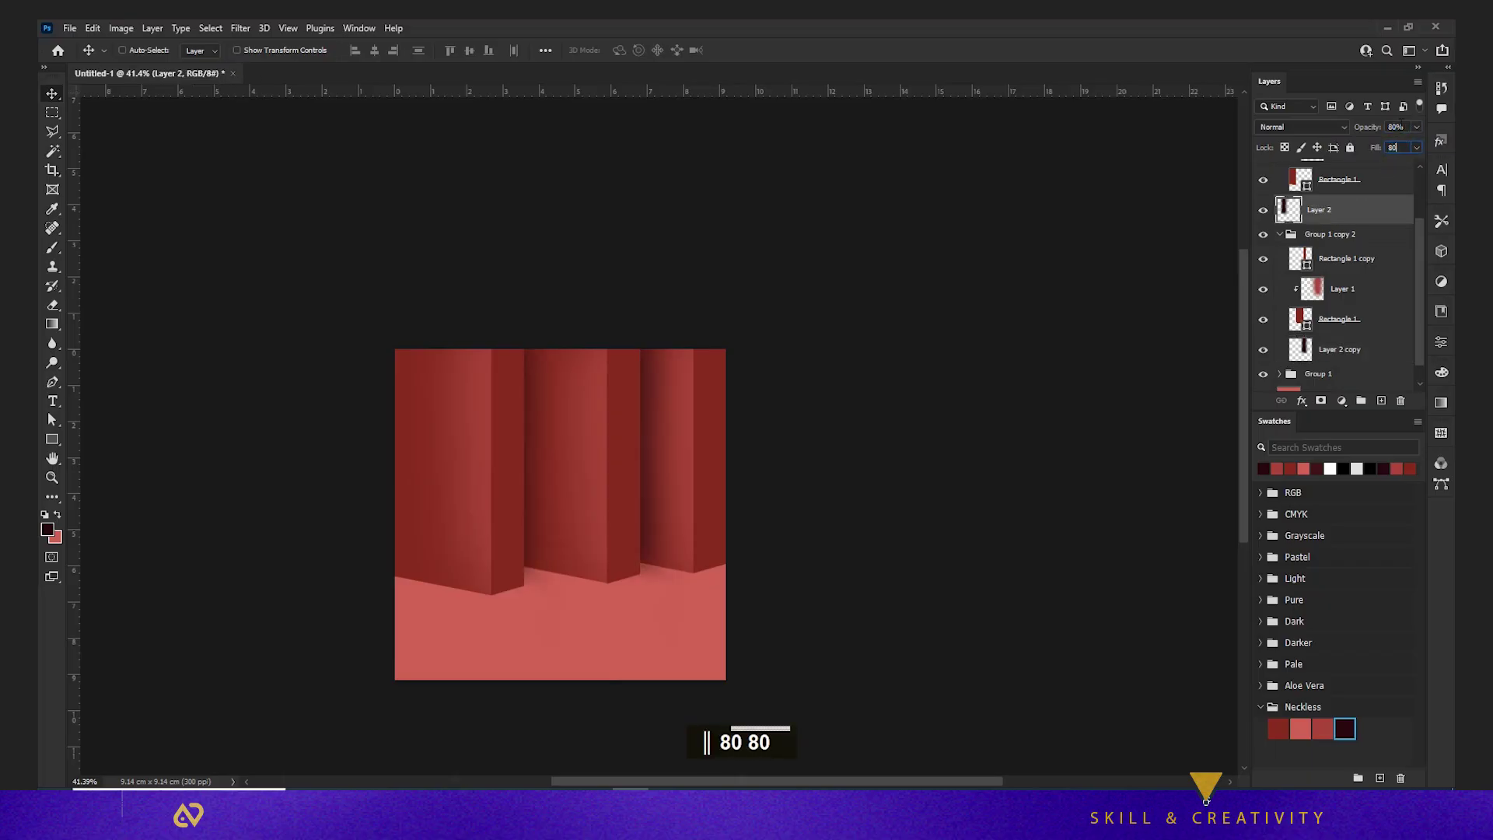
key("Return")
type("‖ ر")
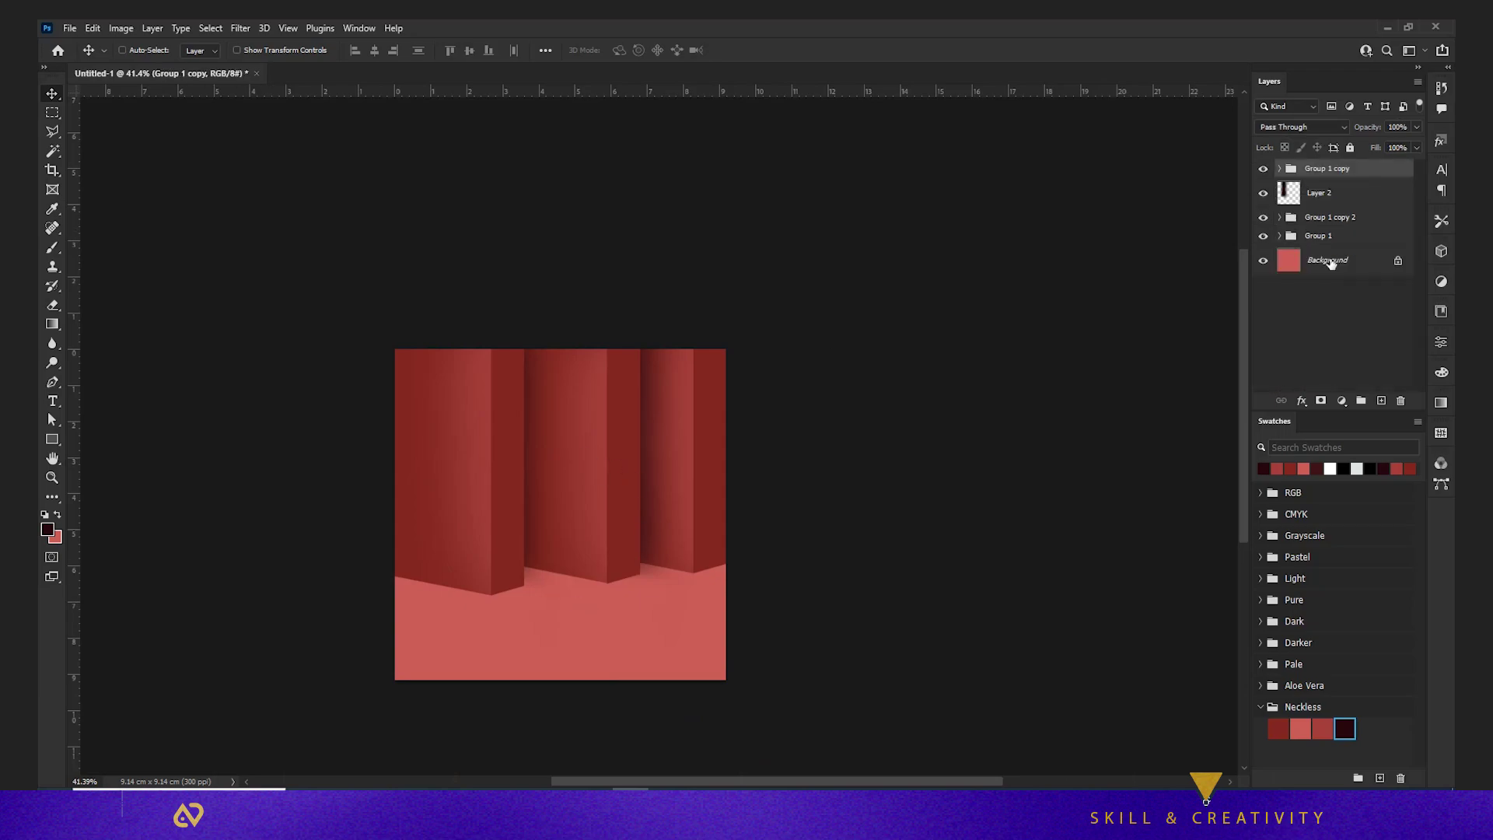
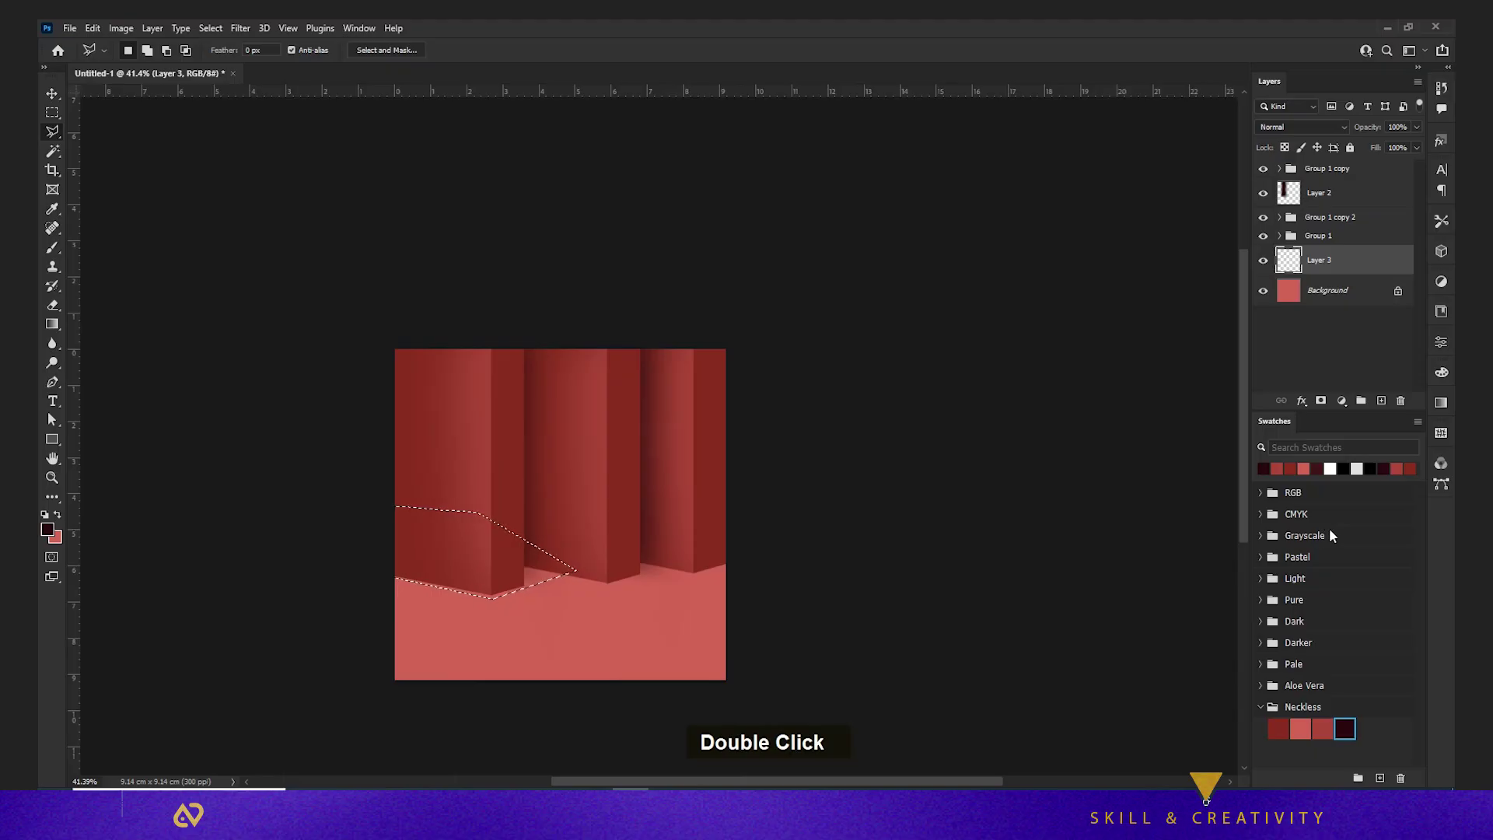
Fill the lassoed floor-shadow shape with black, deselect it and nudge it into place behind the first pillar
key("alt+BackSpace")
type("‖ ر")
key("ctrl+ى")
type("ر")
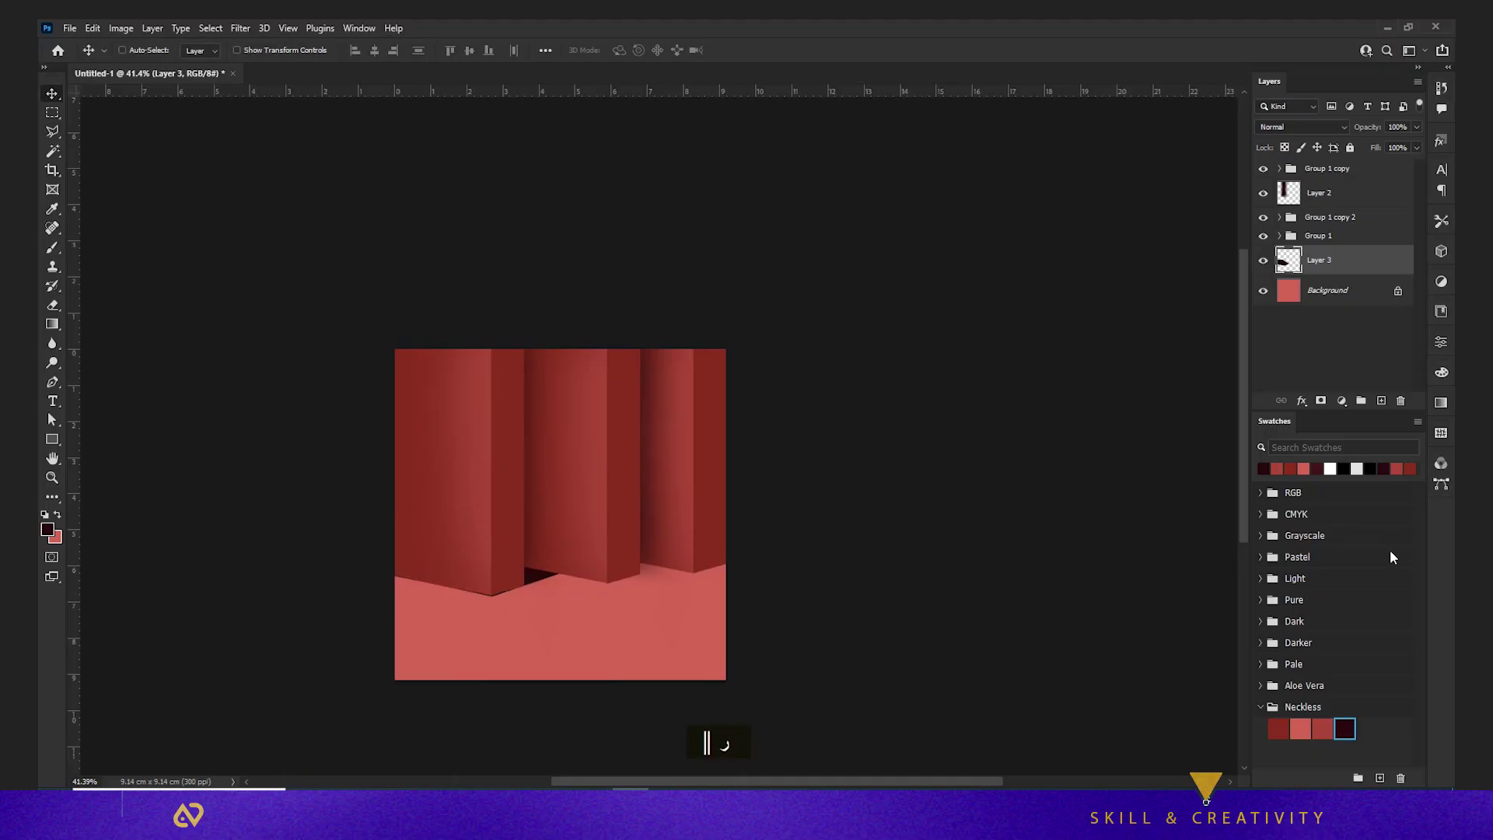
key("ctrl+ف")
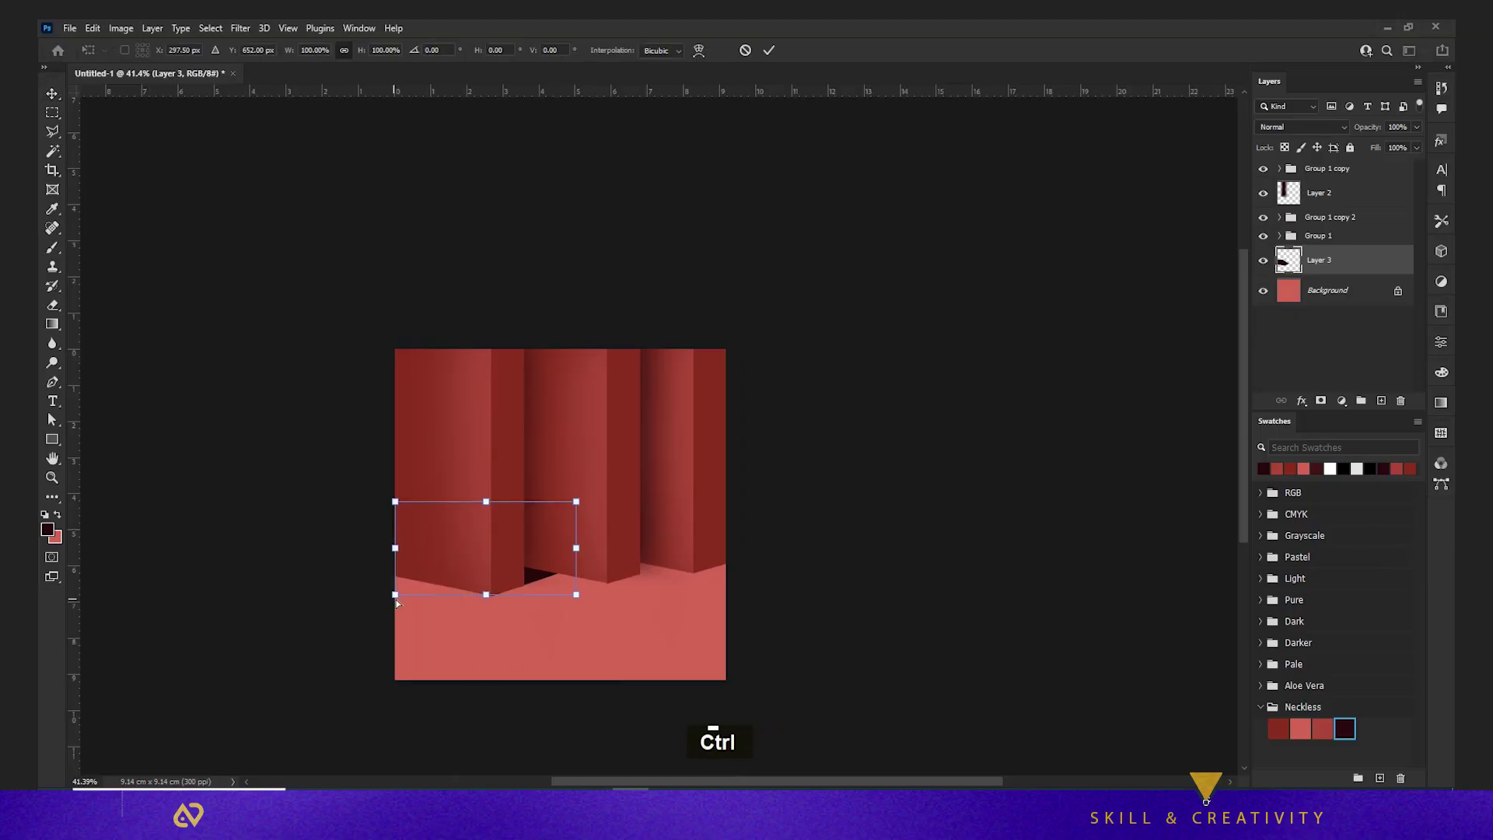
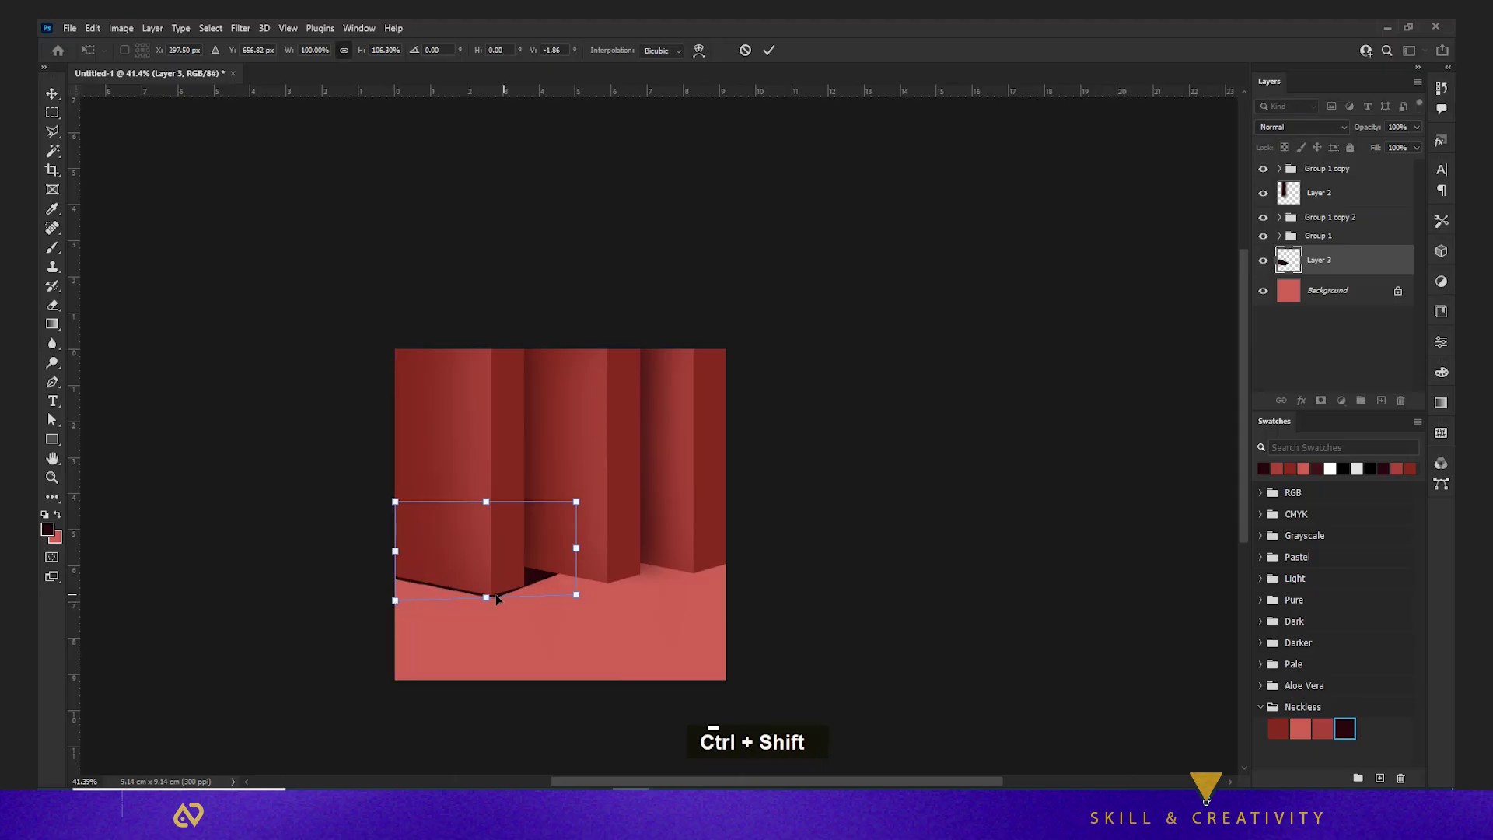
key("Return")
key("Up")
key("Up")
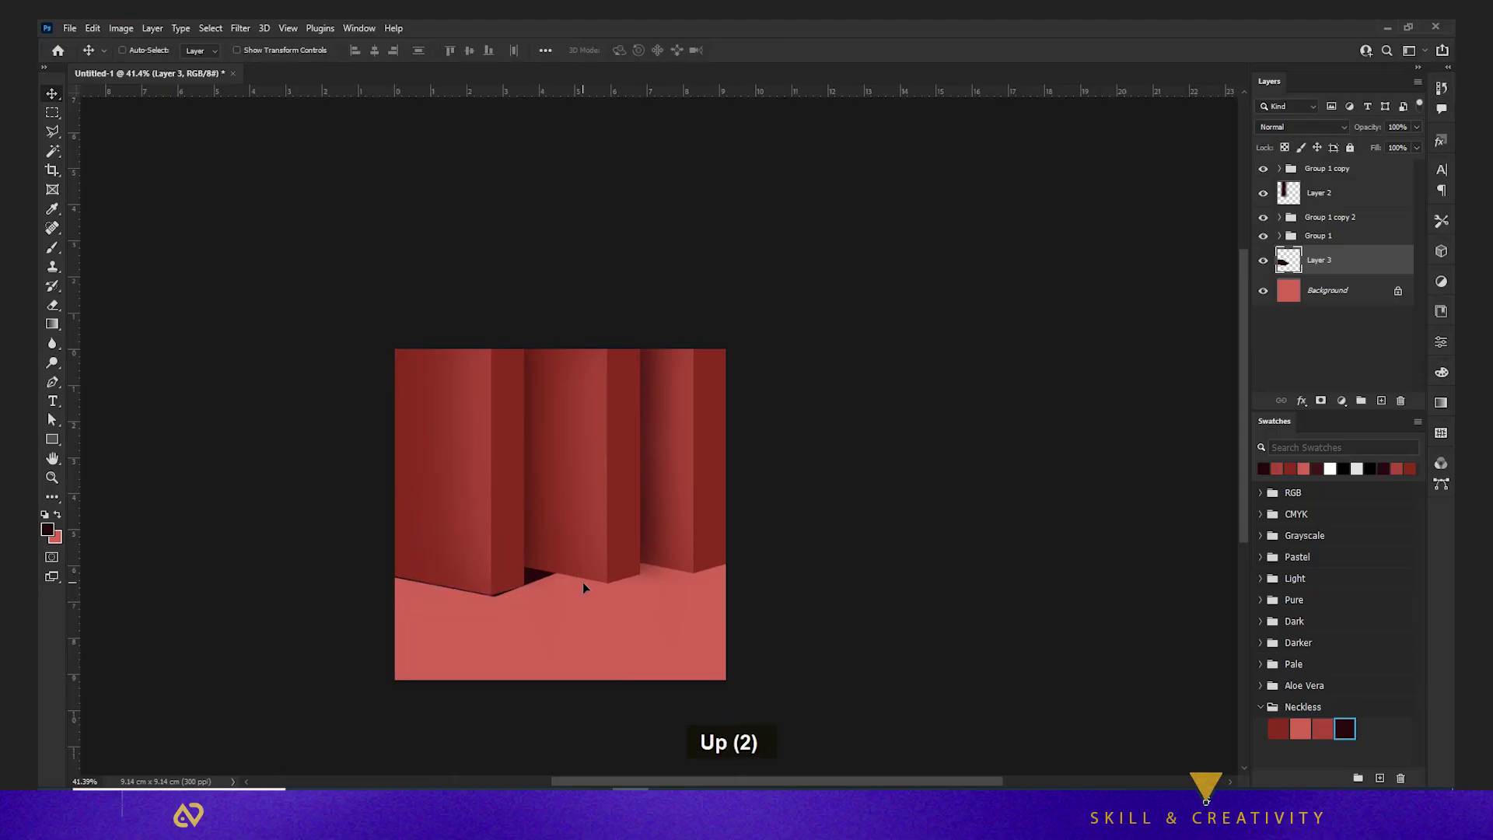
Free Transform the floor shadow and skew it so it peeks out in the gap beside the pillar
key("ctrl+ظ")
key("ctrl+ظ")
key("ctrl+ف")
scroll("up", 3)
key("ctrl+ف")
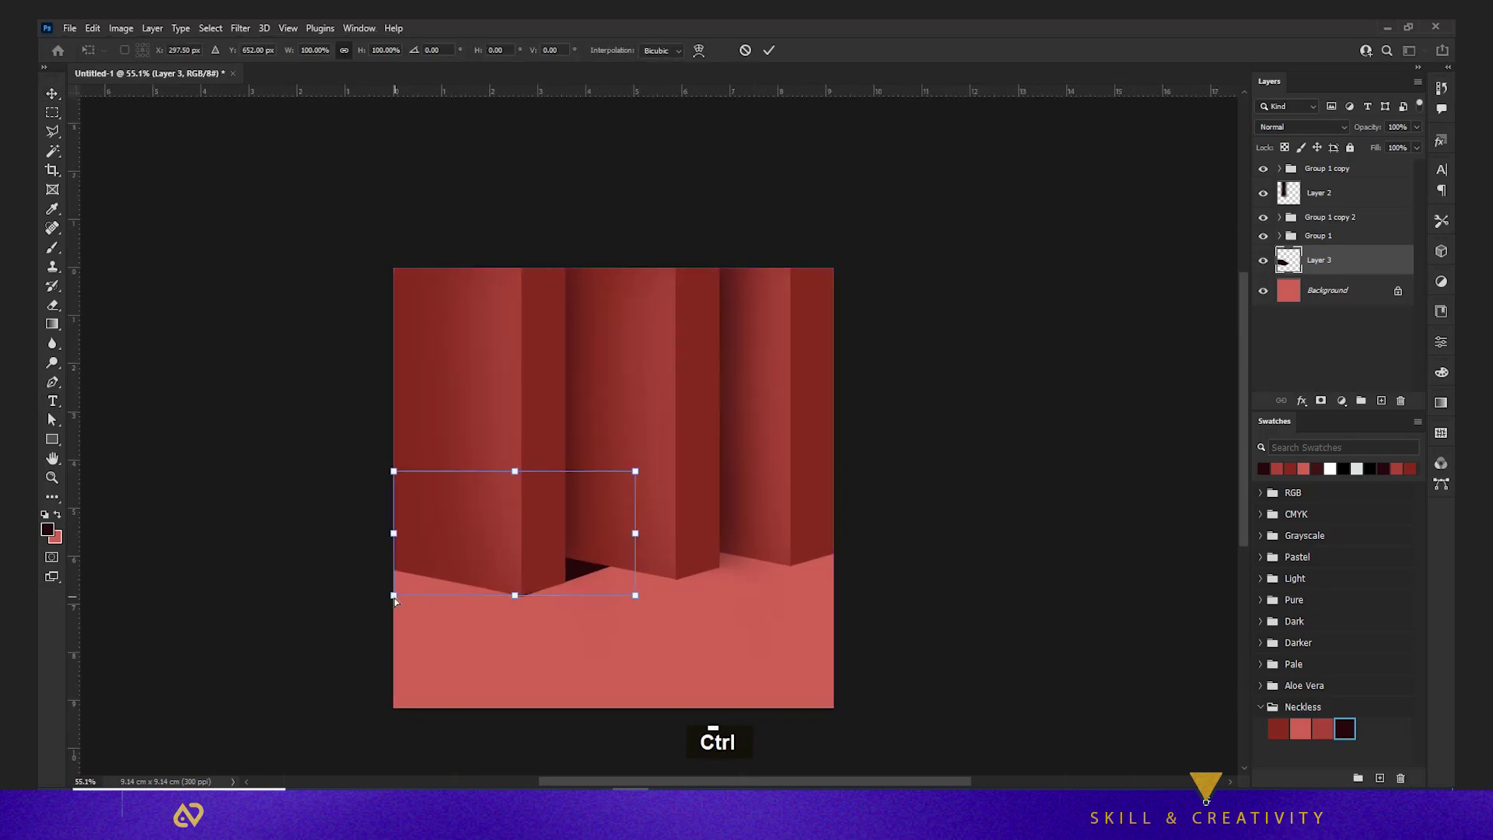
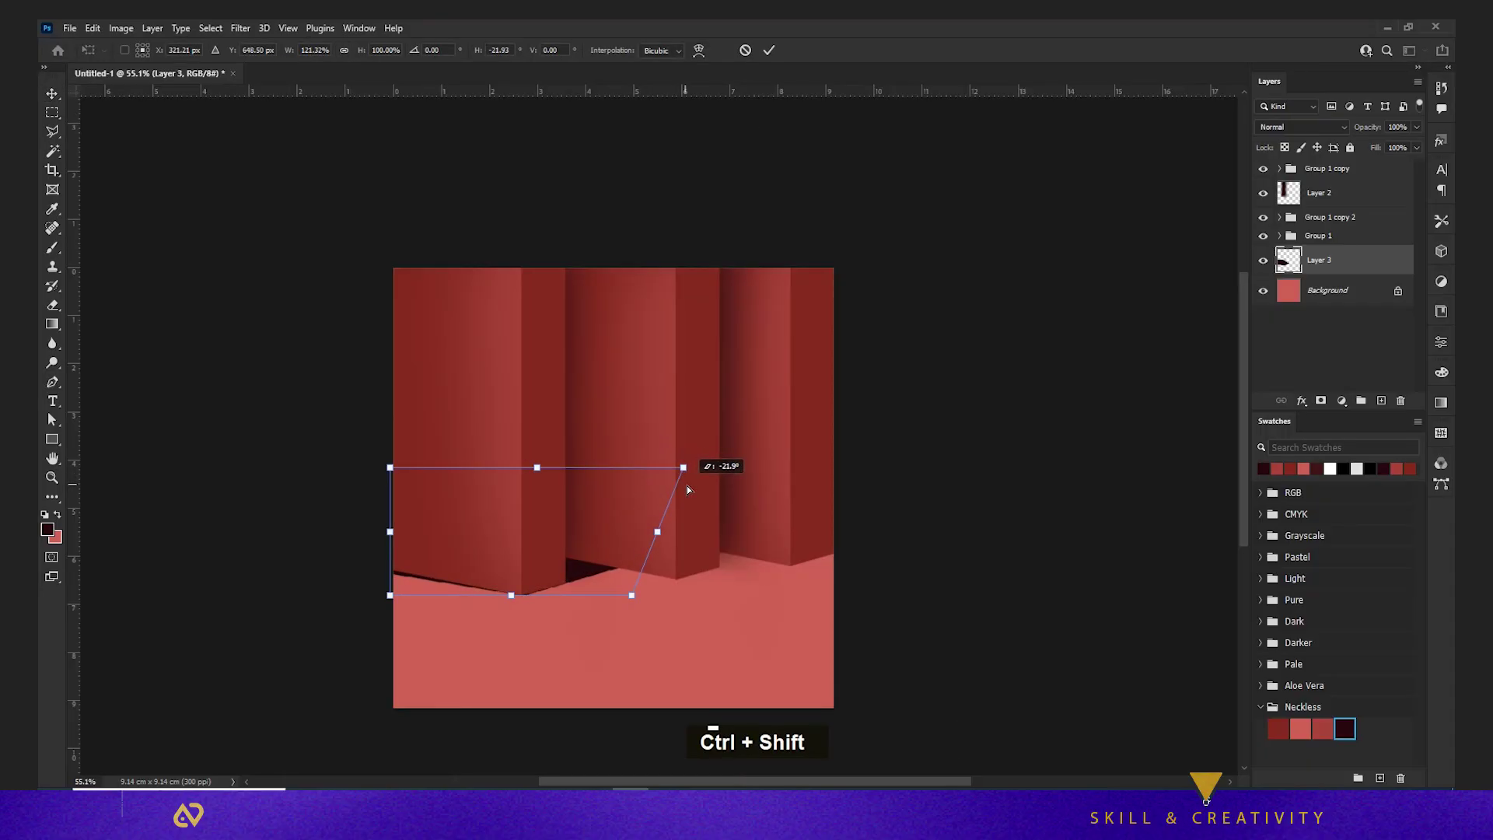
key("shift+Return")
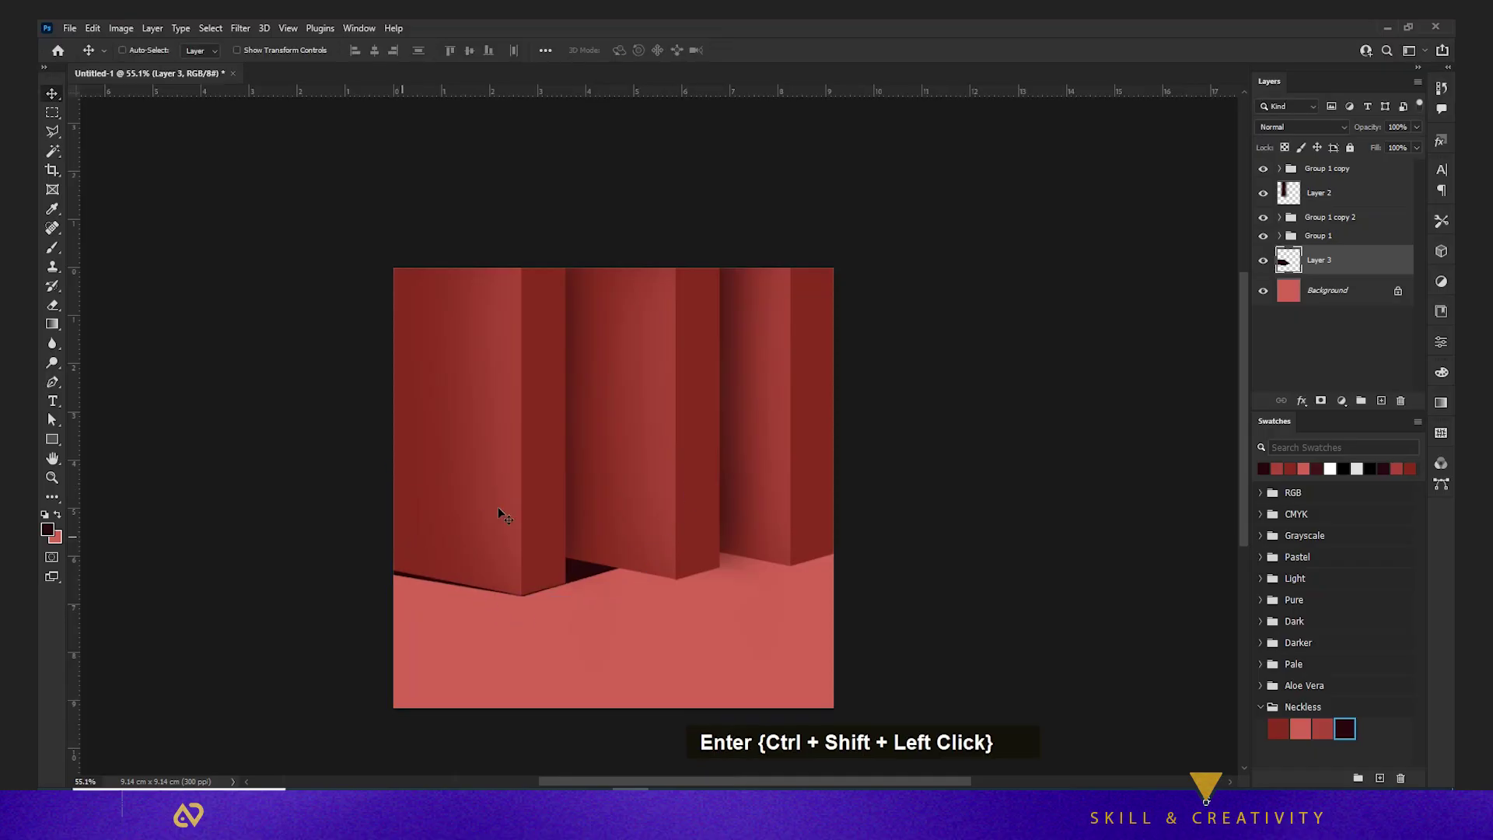
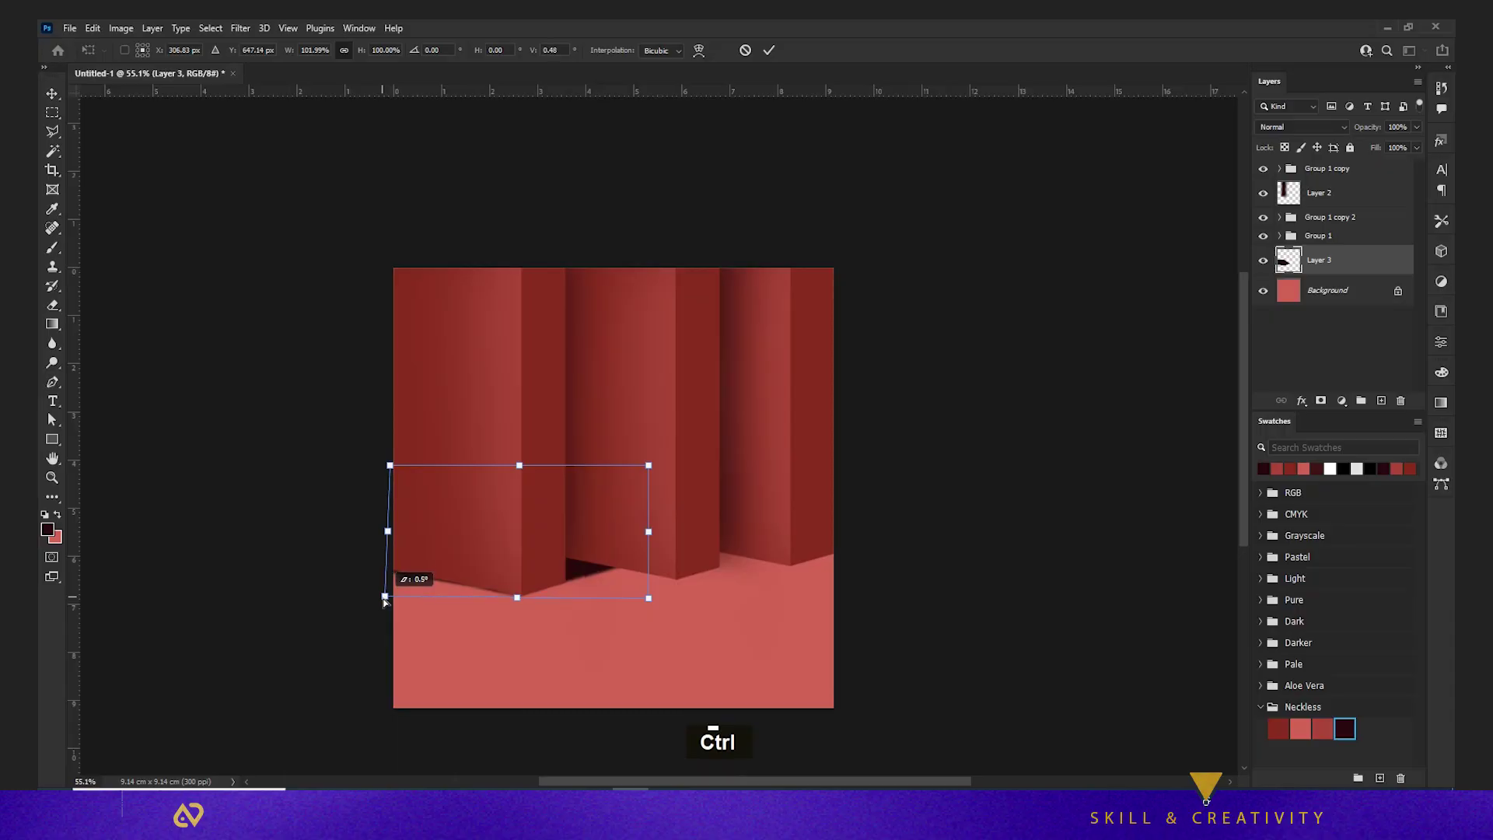
Commit the adjusted shadow angle and fine-tune its position behind the first pillar
key("Return")
key("Down")
key("Down")
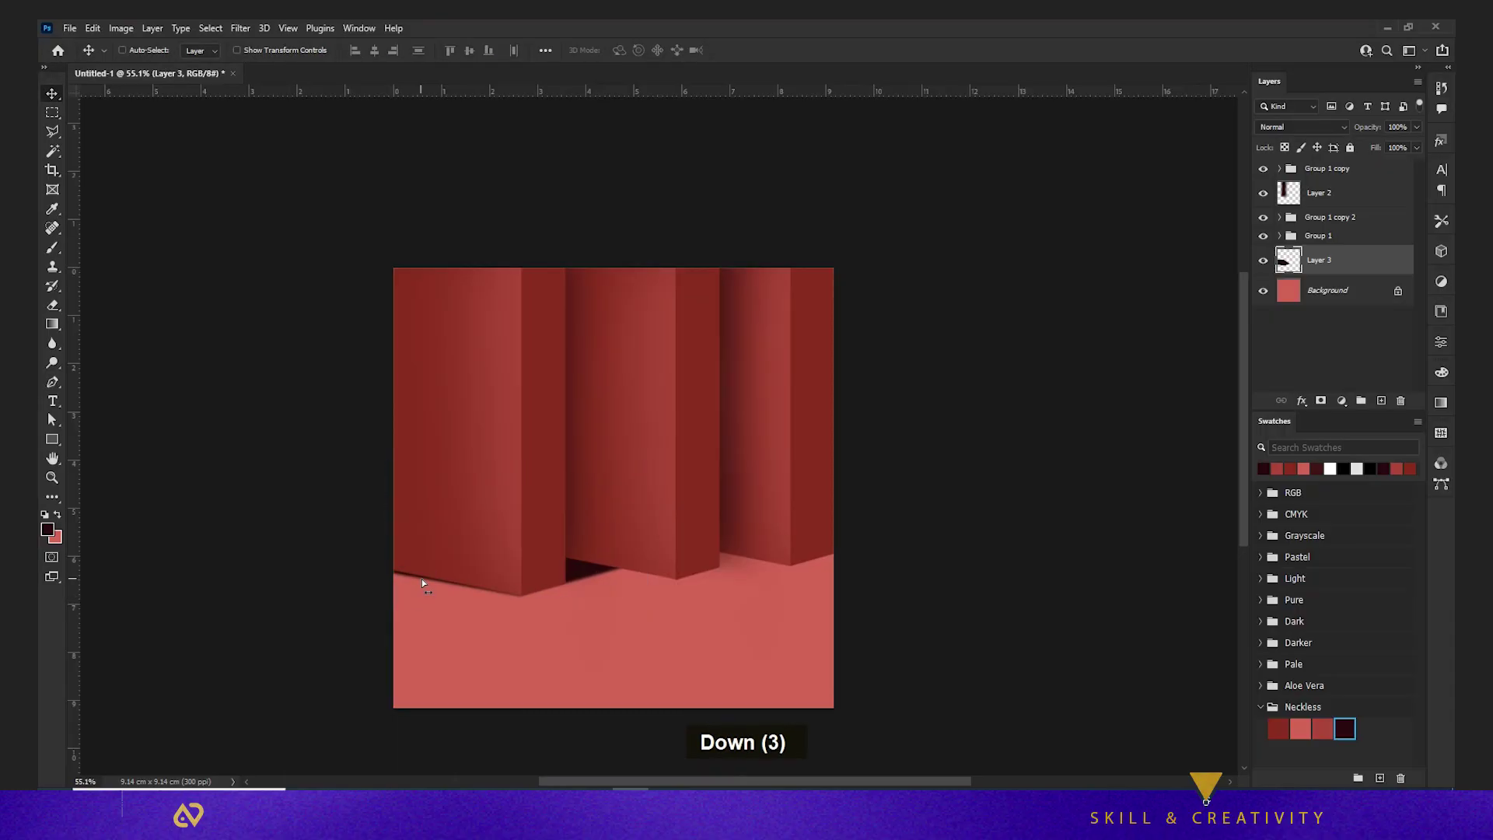
key("Right")
key("Right")
key("Right")
key("Right")
Soften the shadow's edge with a soft Eraser, then duplicate the shadow layer
key("Down")
key("Down")
key("ر")
right_click(647, 525)
type("||")
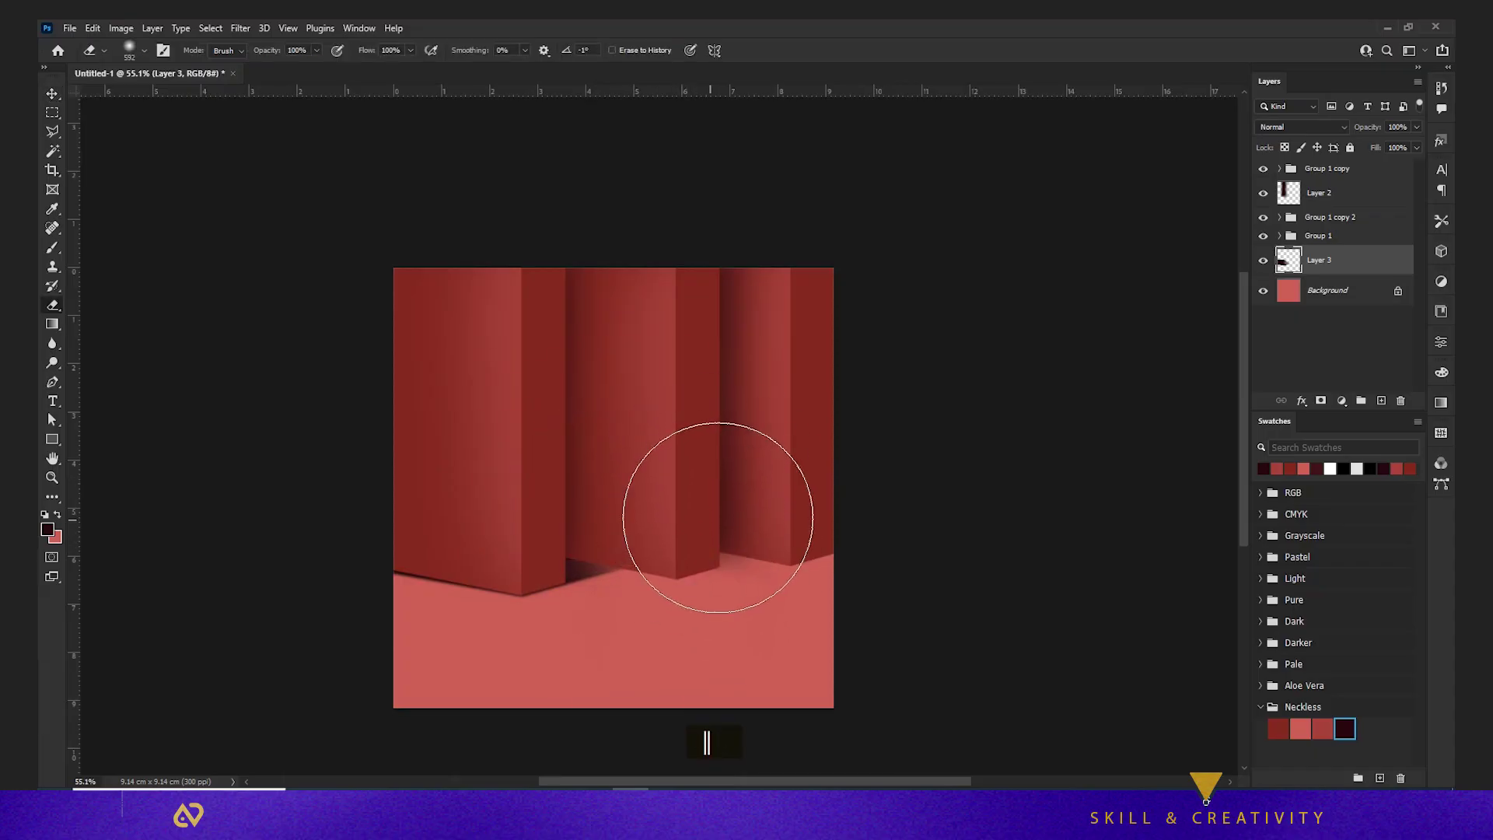
type("ر")
scroll("down", 3)
key("ctrl+ت")
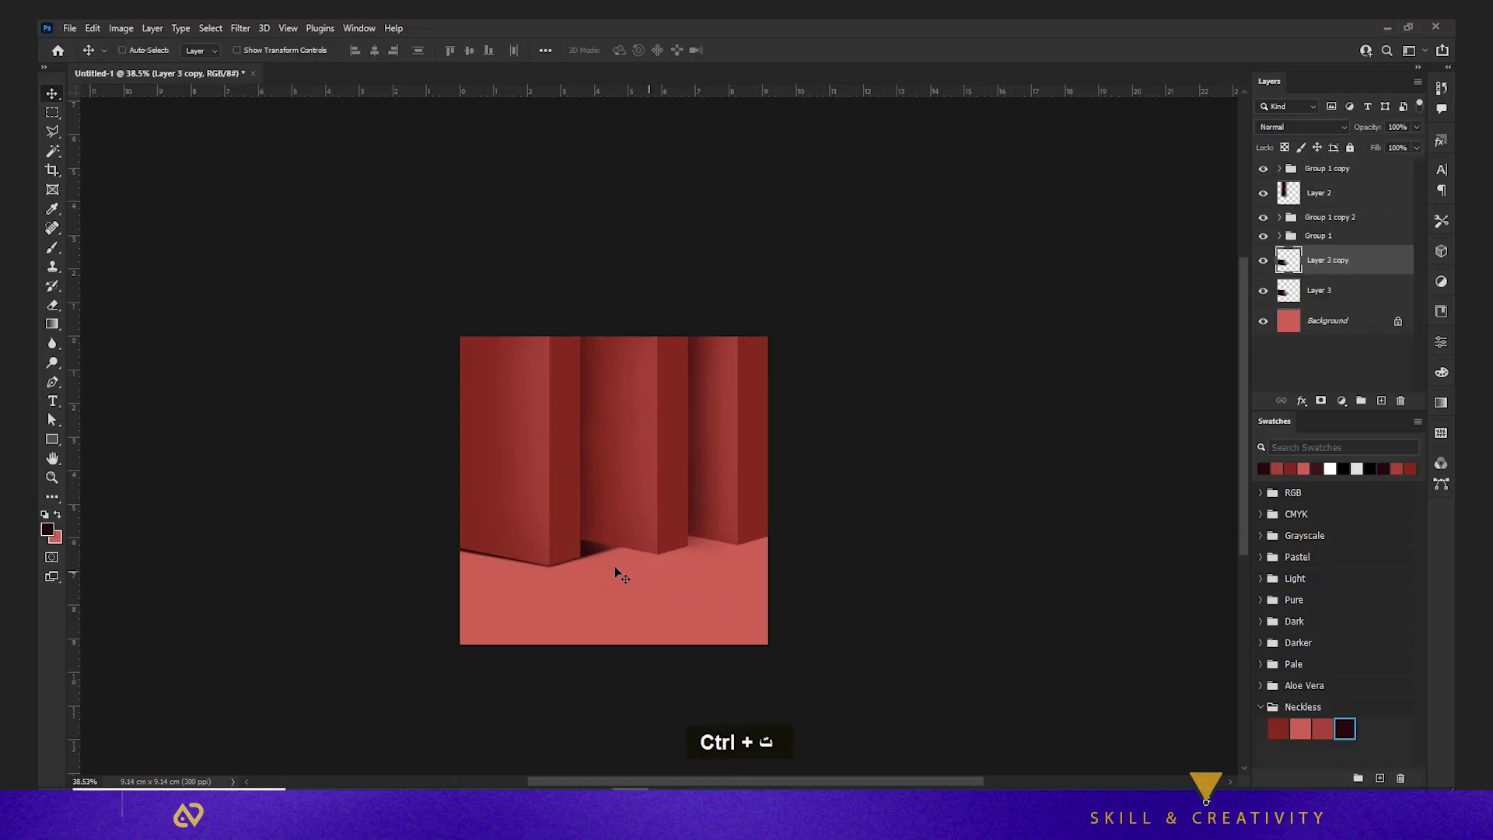
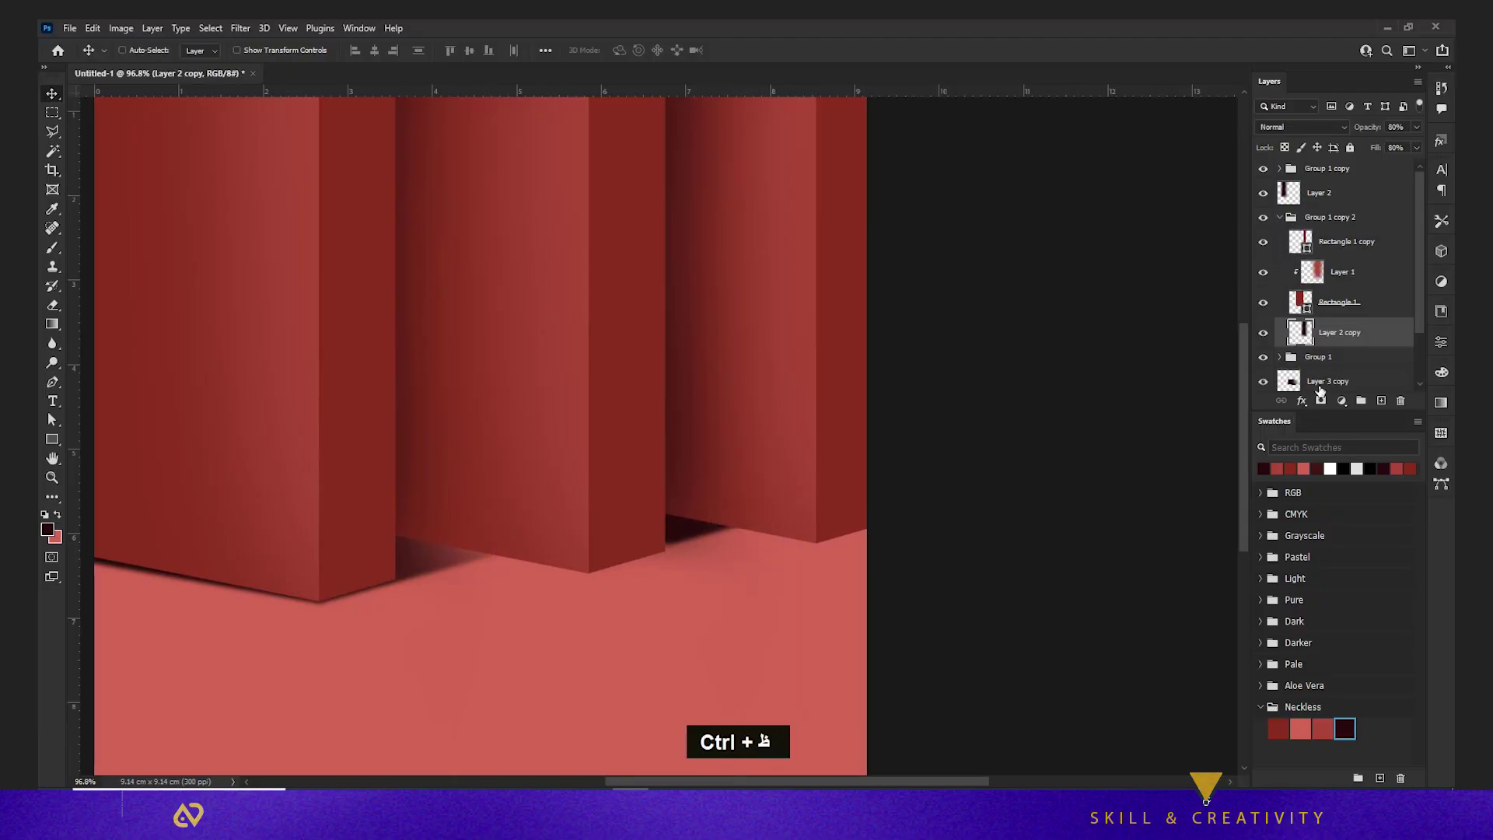
Nudge the Layer 3 copy shadow rightward into the gap behind the third pillar
scroll("down", 3)
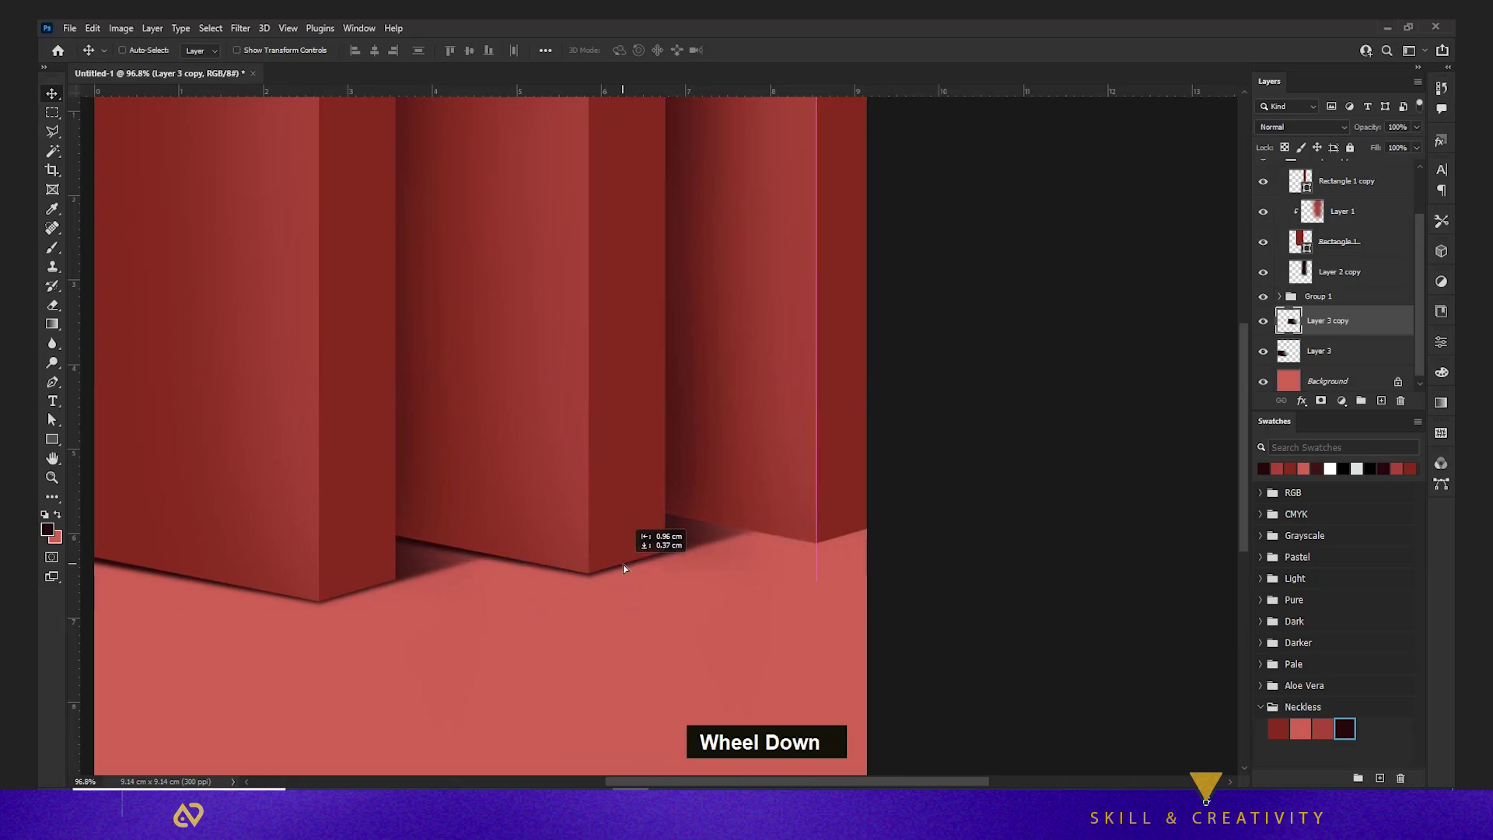
scroll("up", 3)
key("Right")
key("Right")
key("Right")
key("Right")
key("Right")
key("Right")
key("Right")
key("Right")
key("Right")
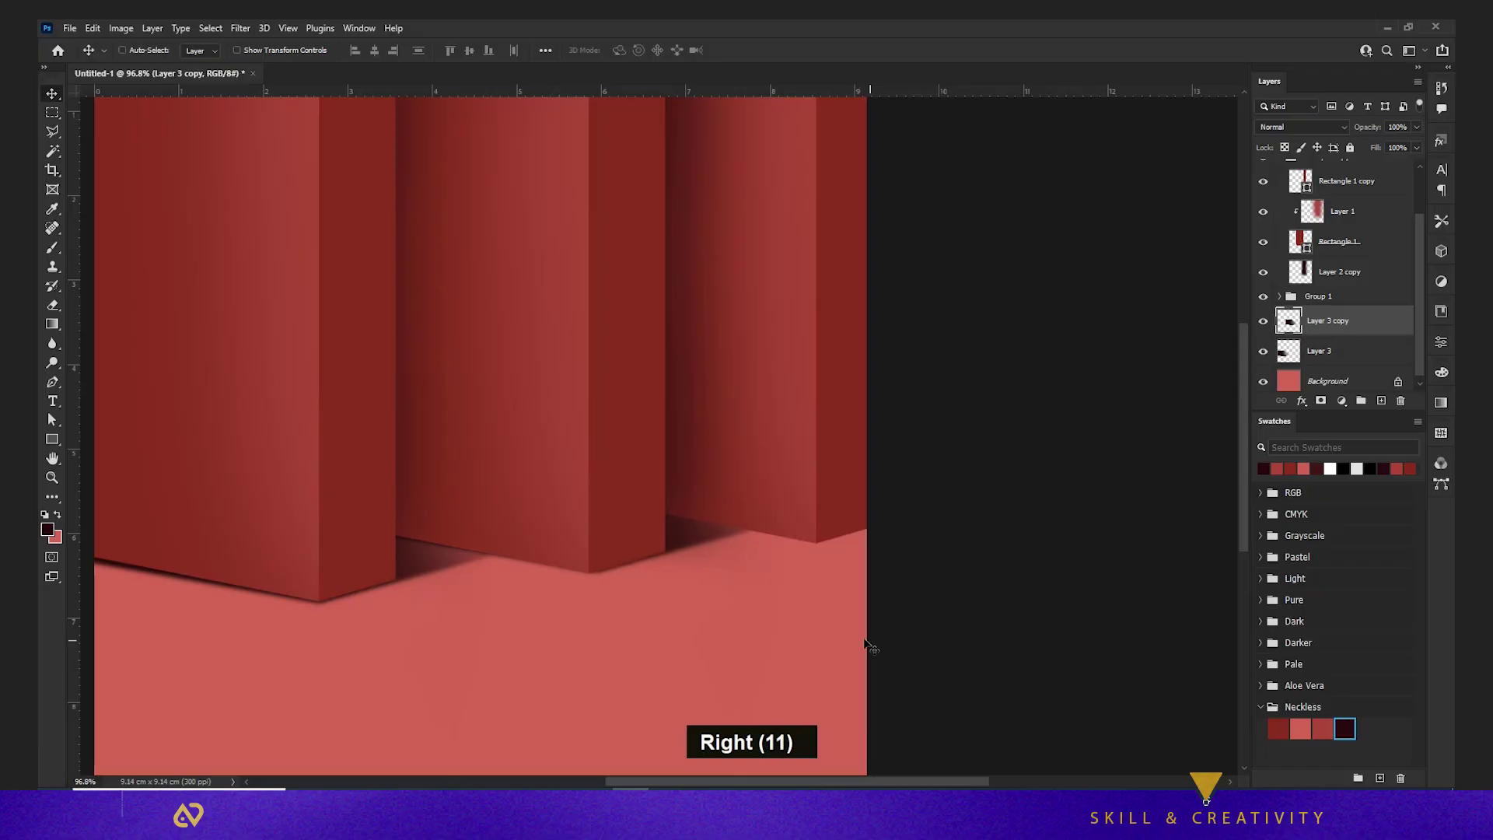
scroll("down", 3)
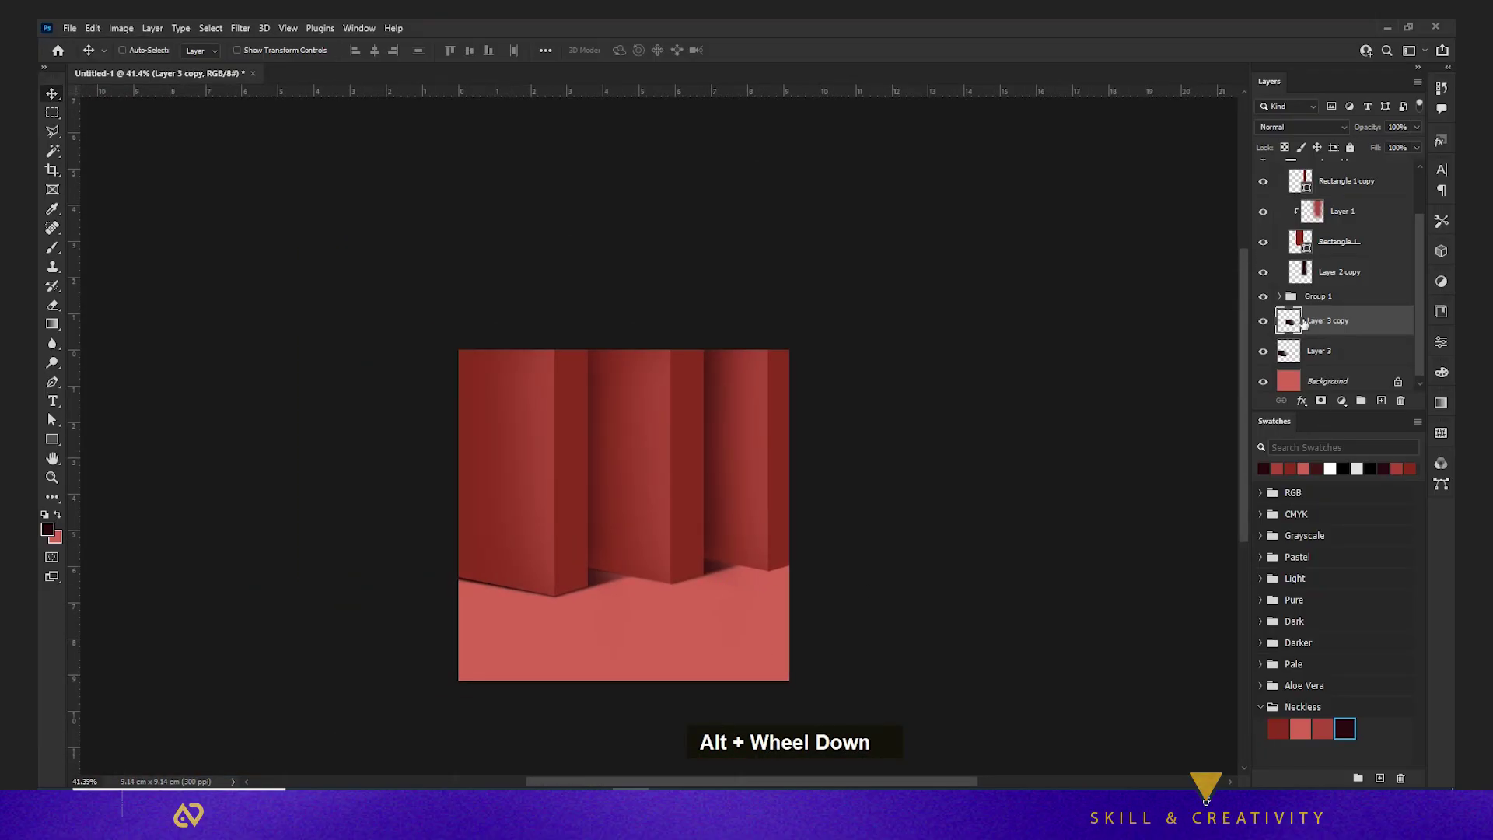
scroll("up", 3)
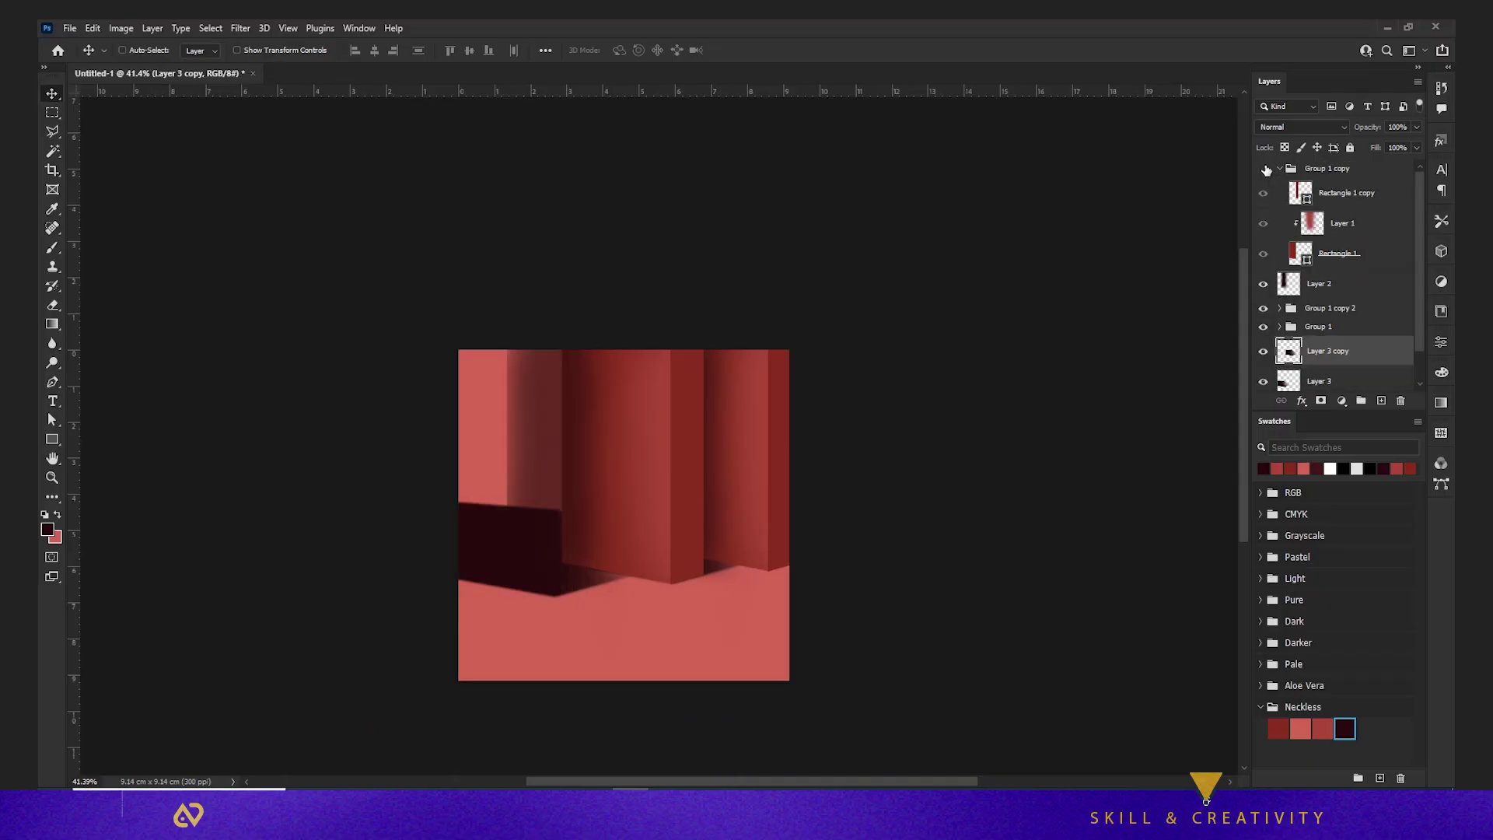
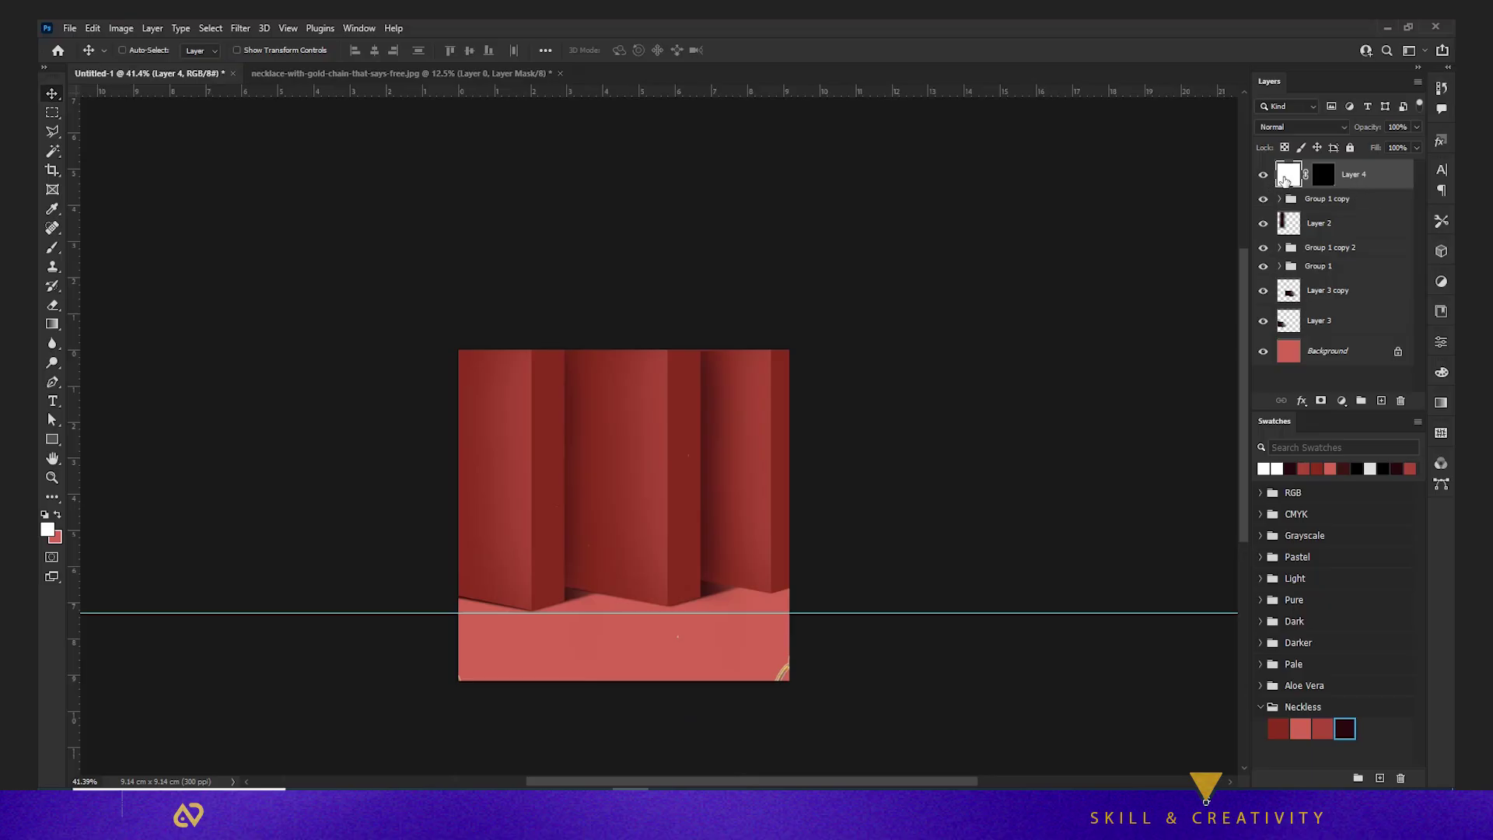
Scale the necklace layer down and position it over the centre pillar with Free Transform
key("ctrl+ف")
scroll("down", 3)
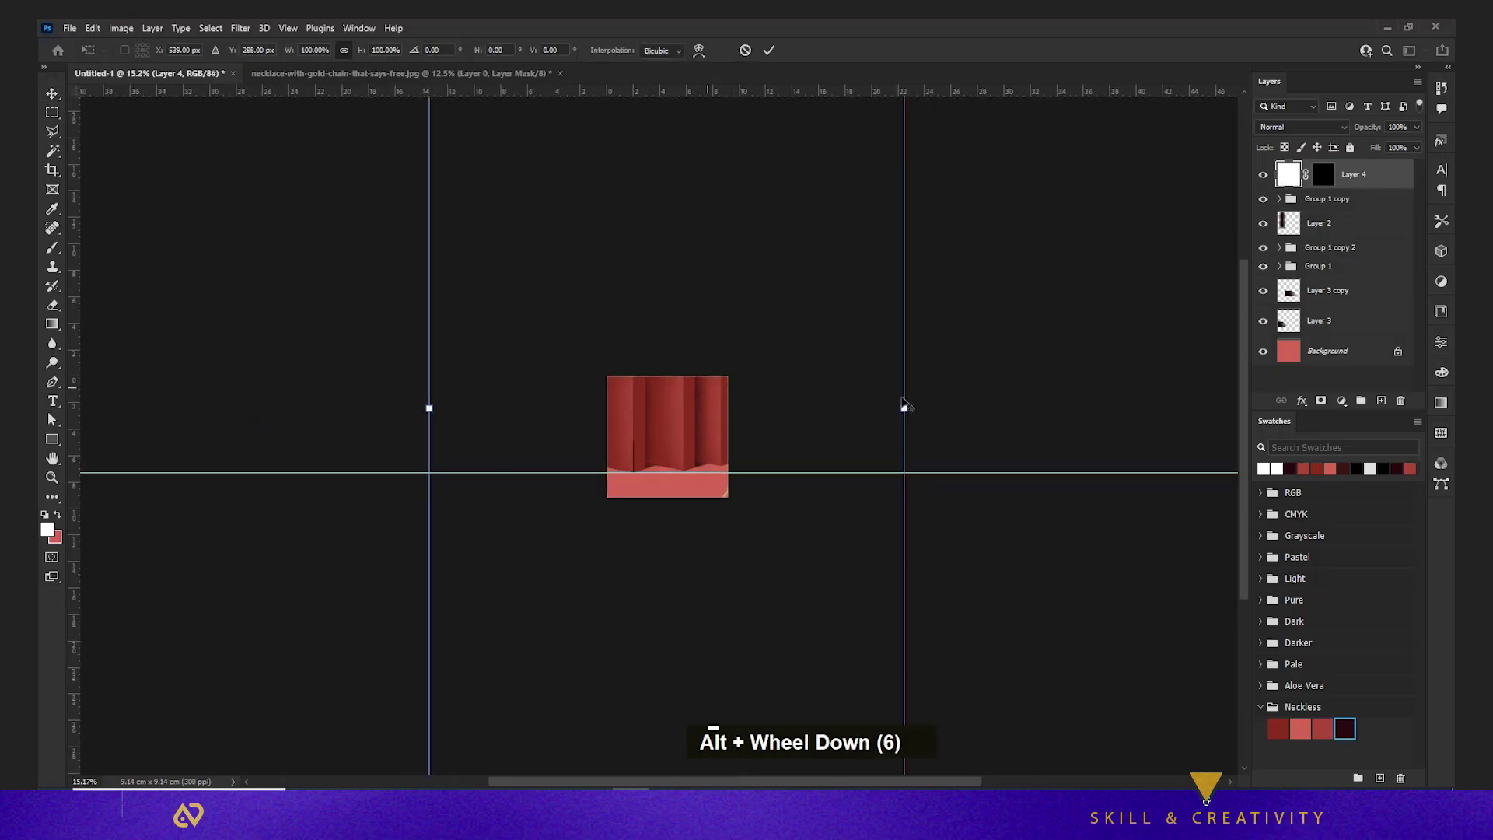
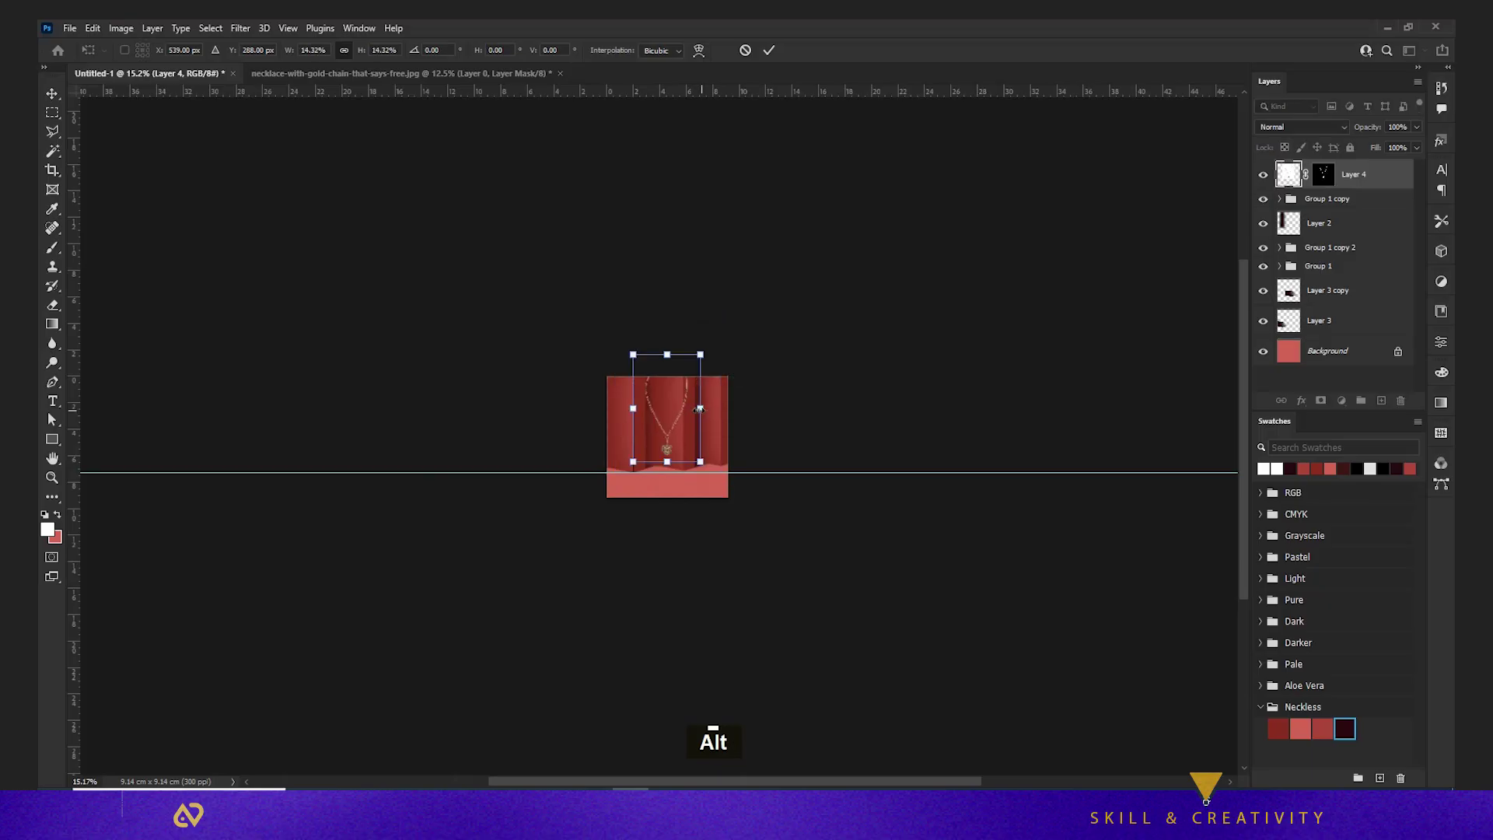
scroll("up", 3)
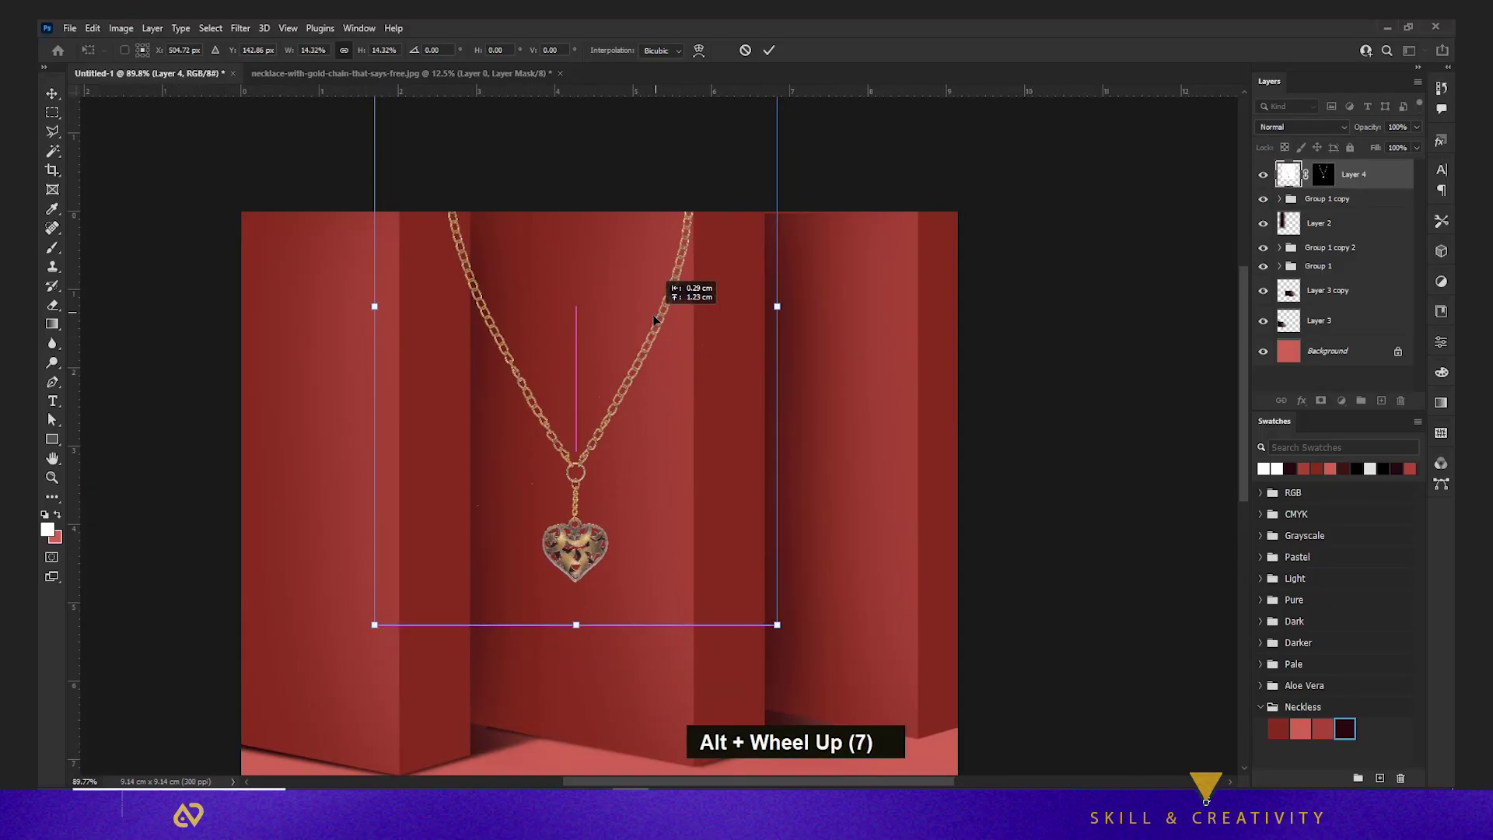
scroll("down", 3)
key("Return")
key("Return")
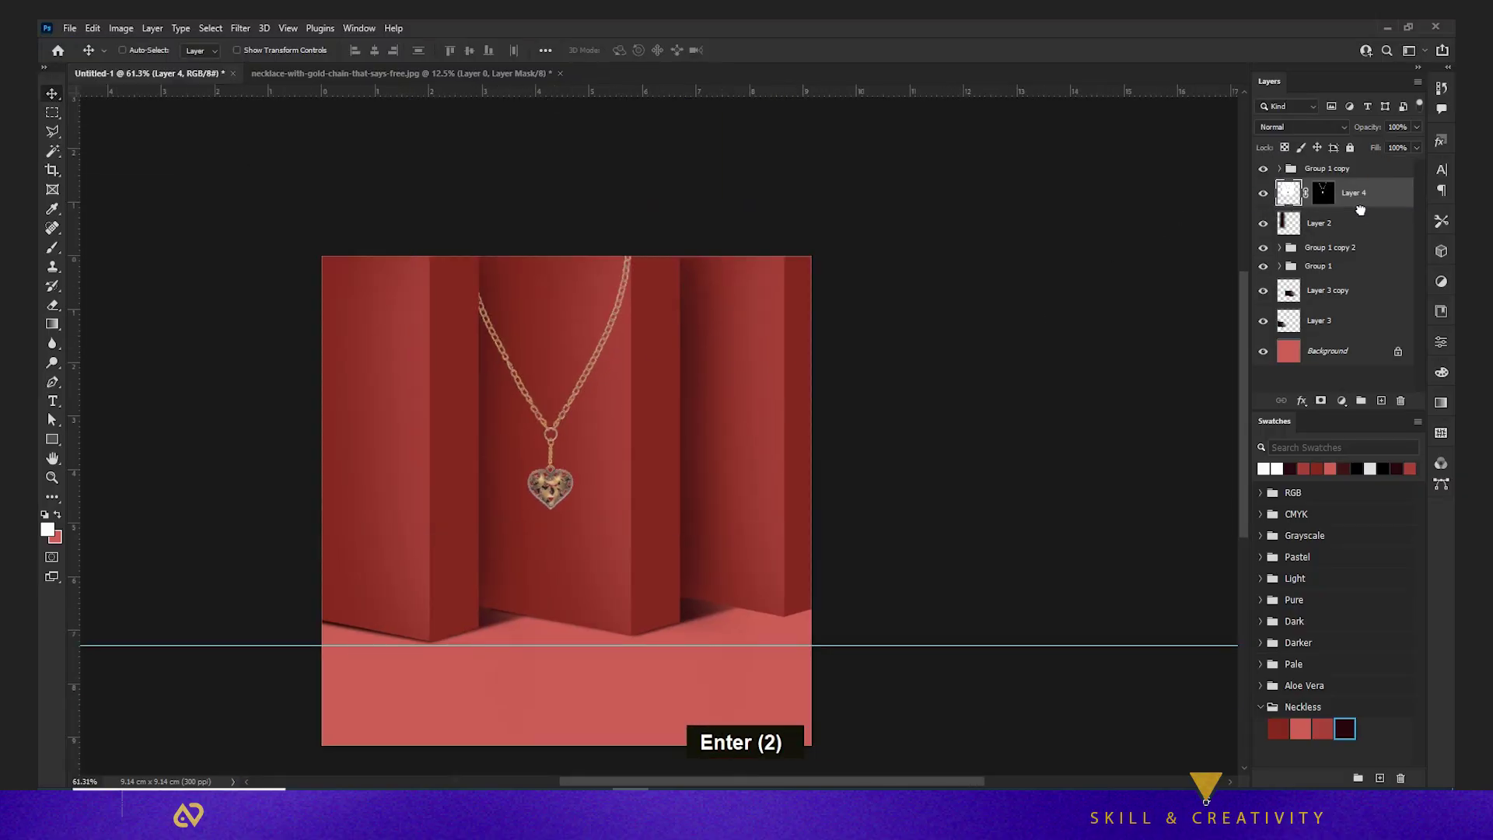
Re-transform the necklace to give it a slight tilt over the middle pillar
scroll("down", 3)
key("space")
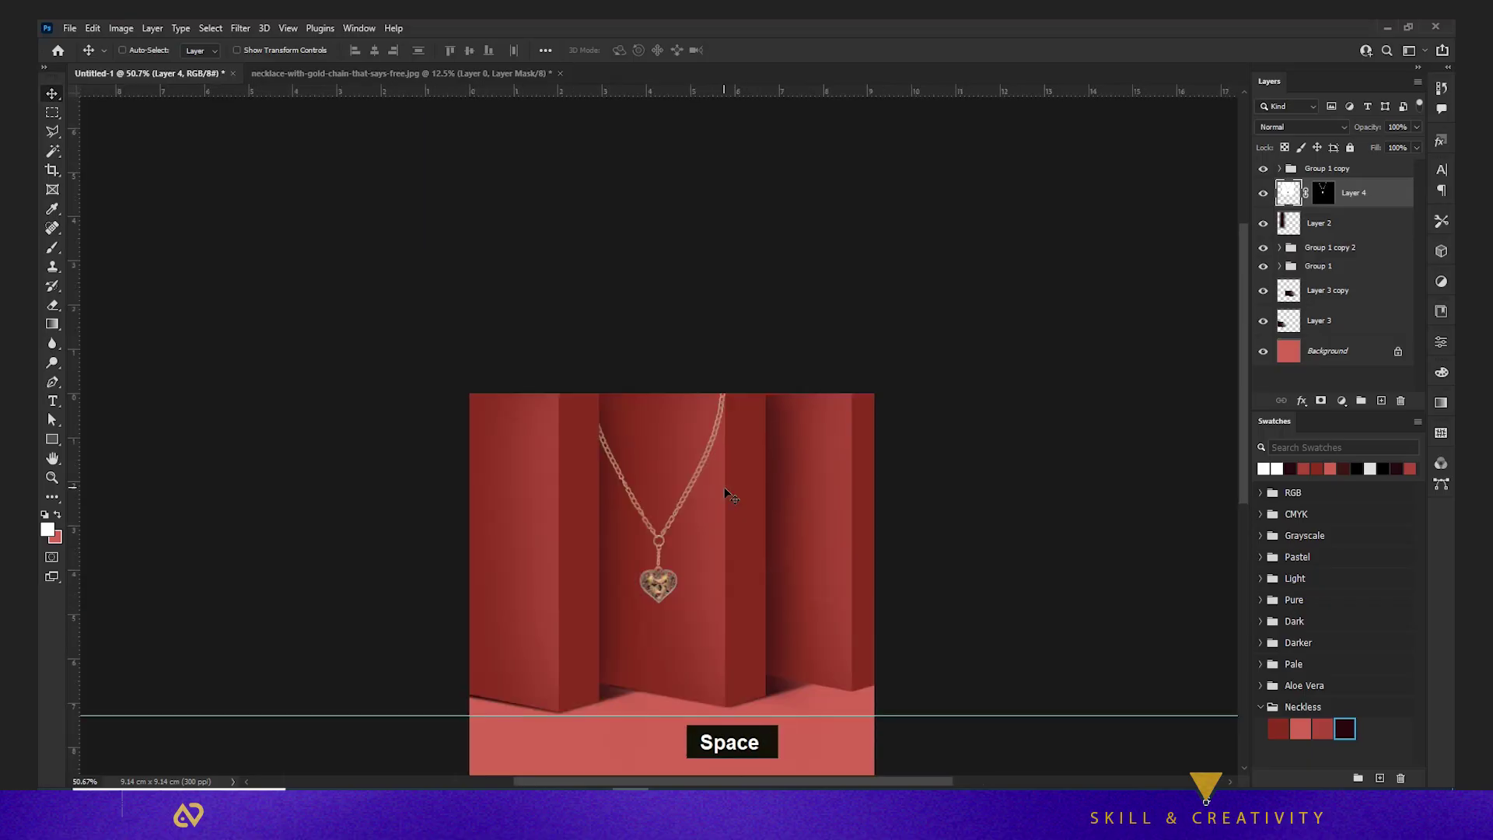
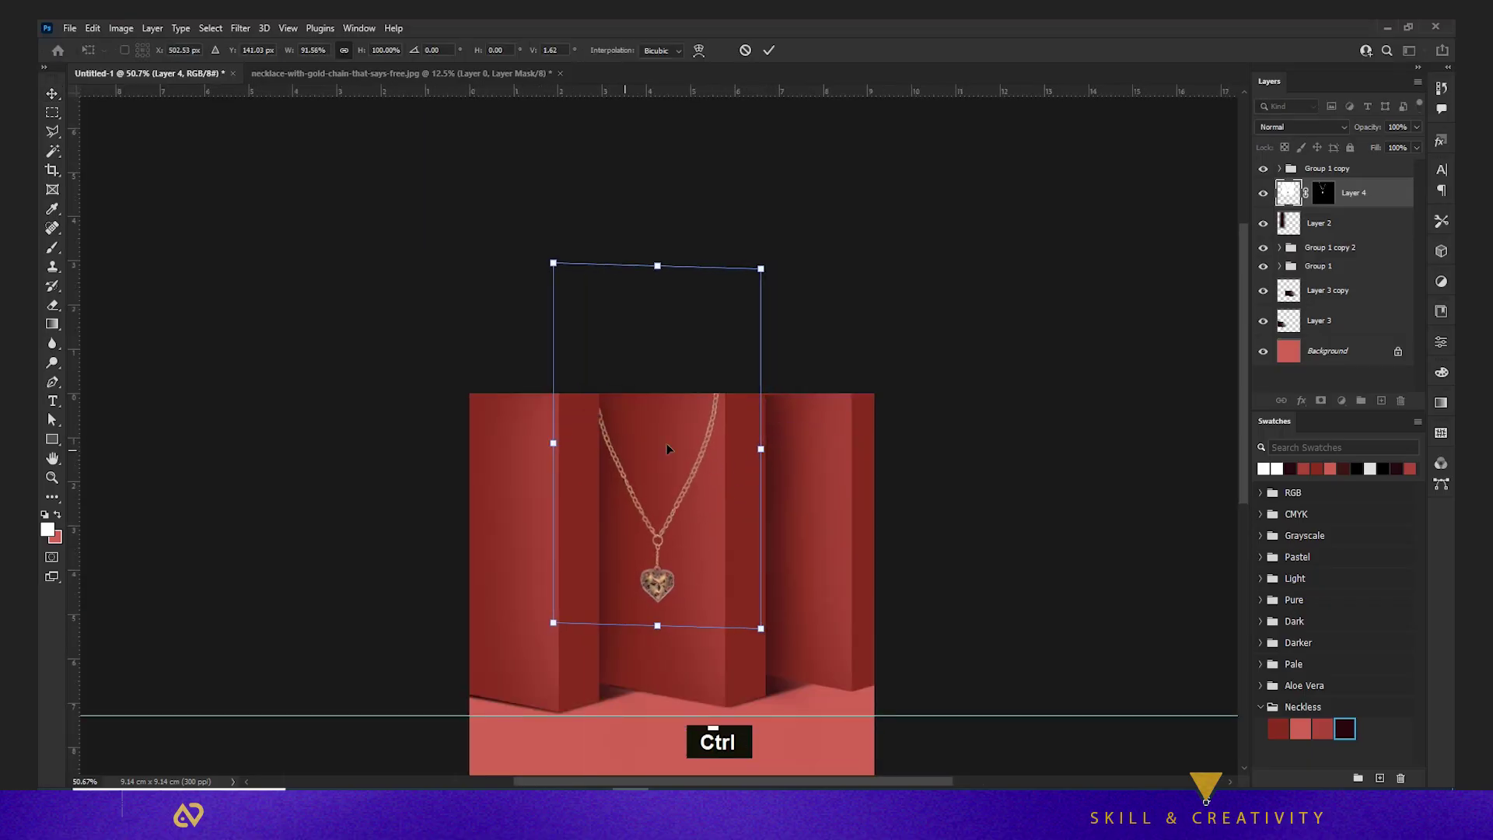
left_click(662, 625)
double_click(662, 625)
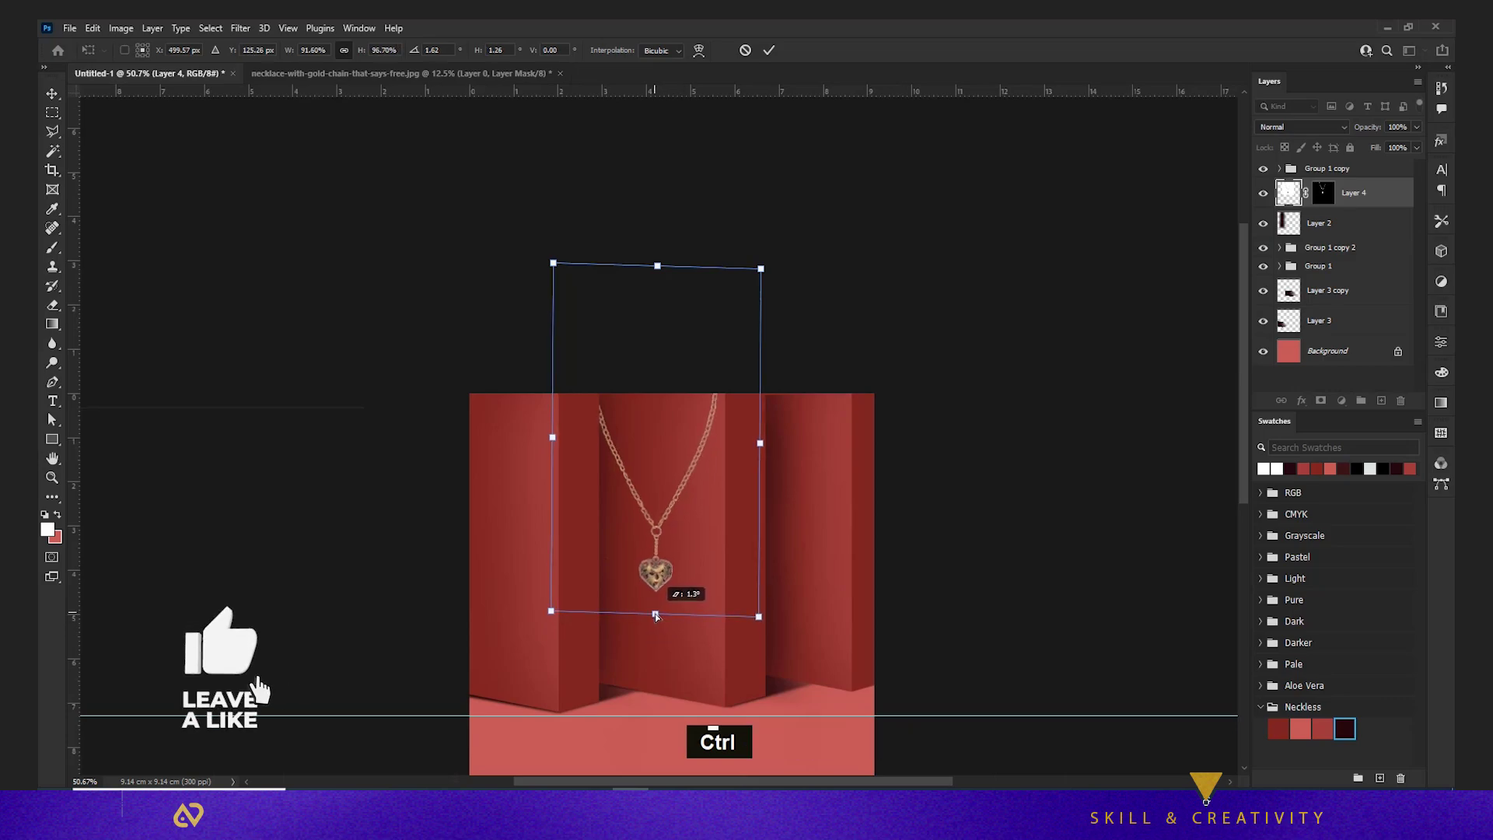
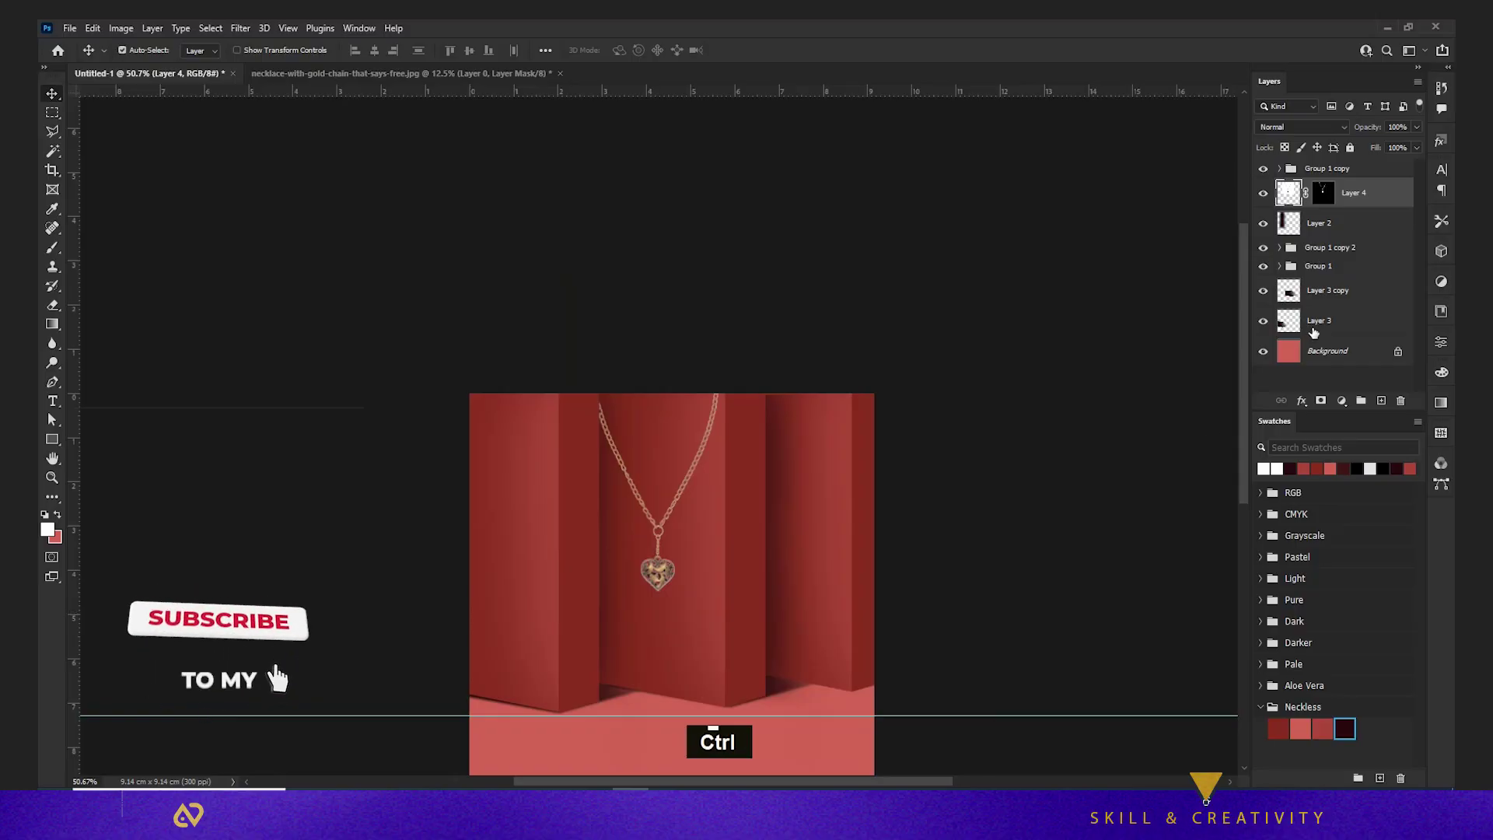
Duplicate Layer 4 as a black-overlaid shadow copy, skewed slightly behind the necklace
key("ctrl+ت")
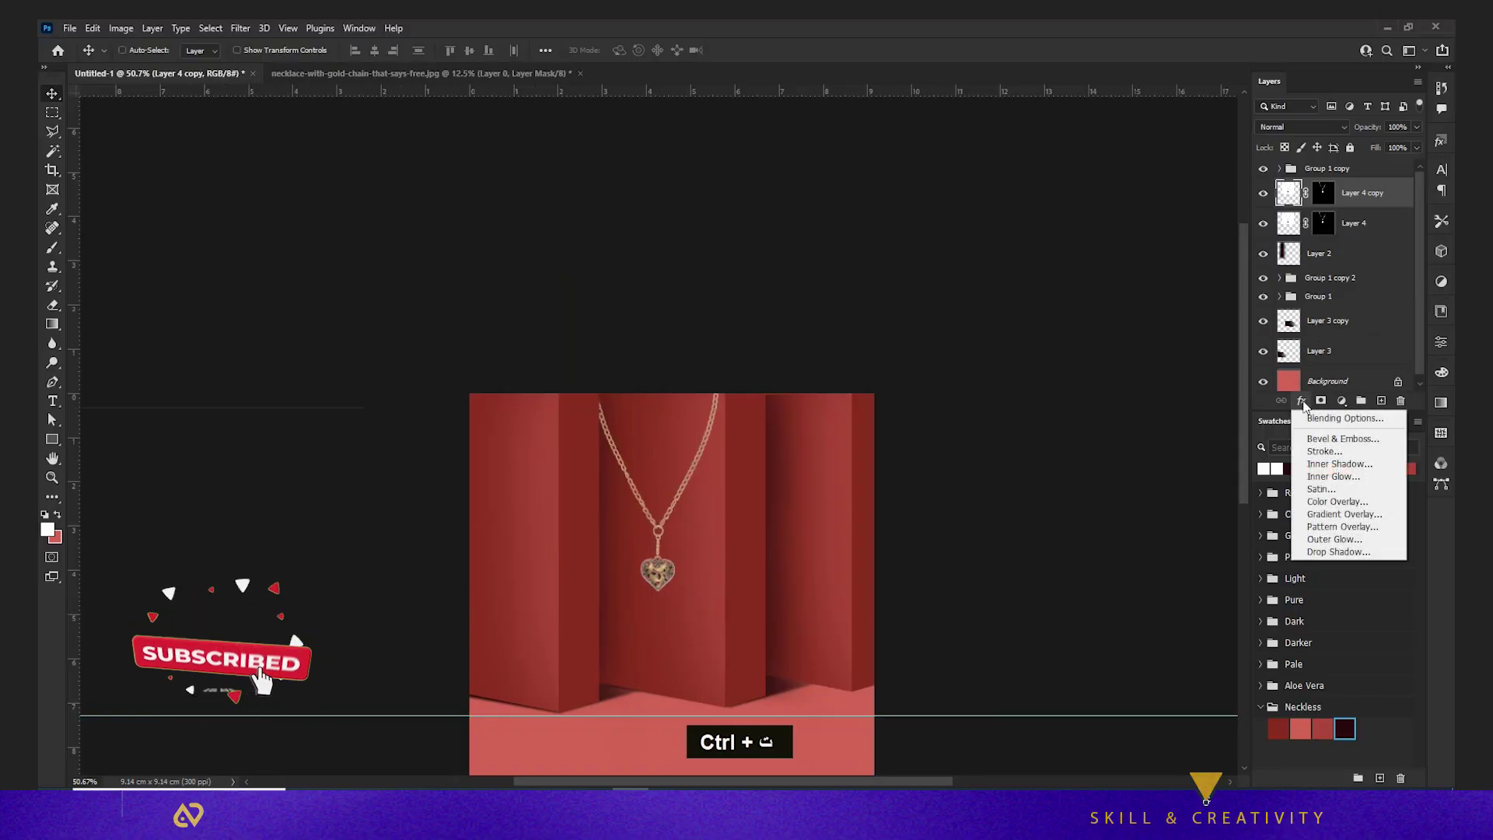
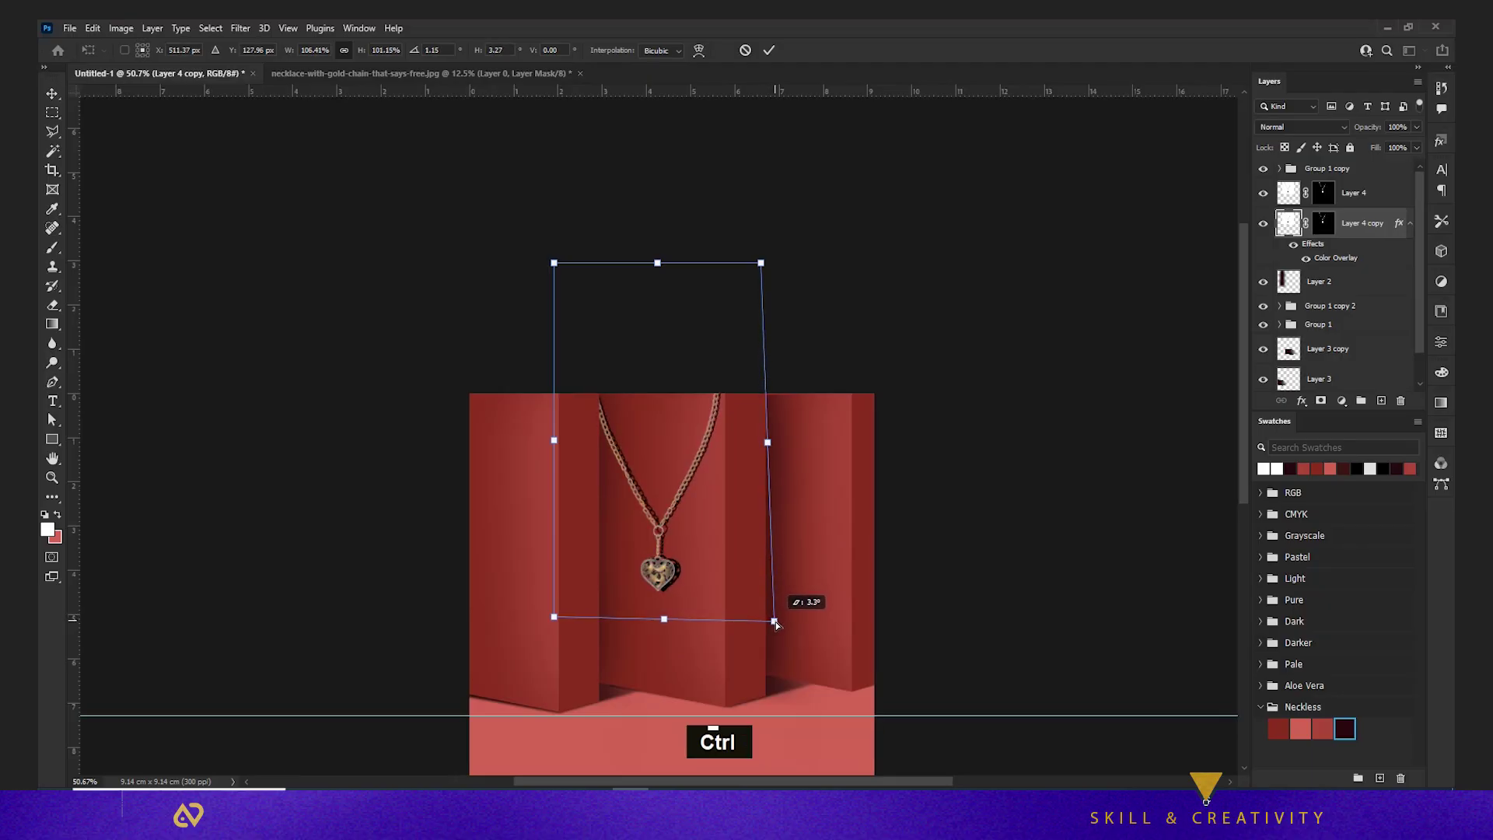
key("Return")
type("|| ر")
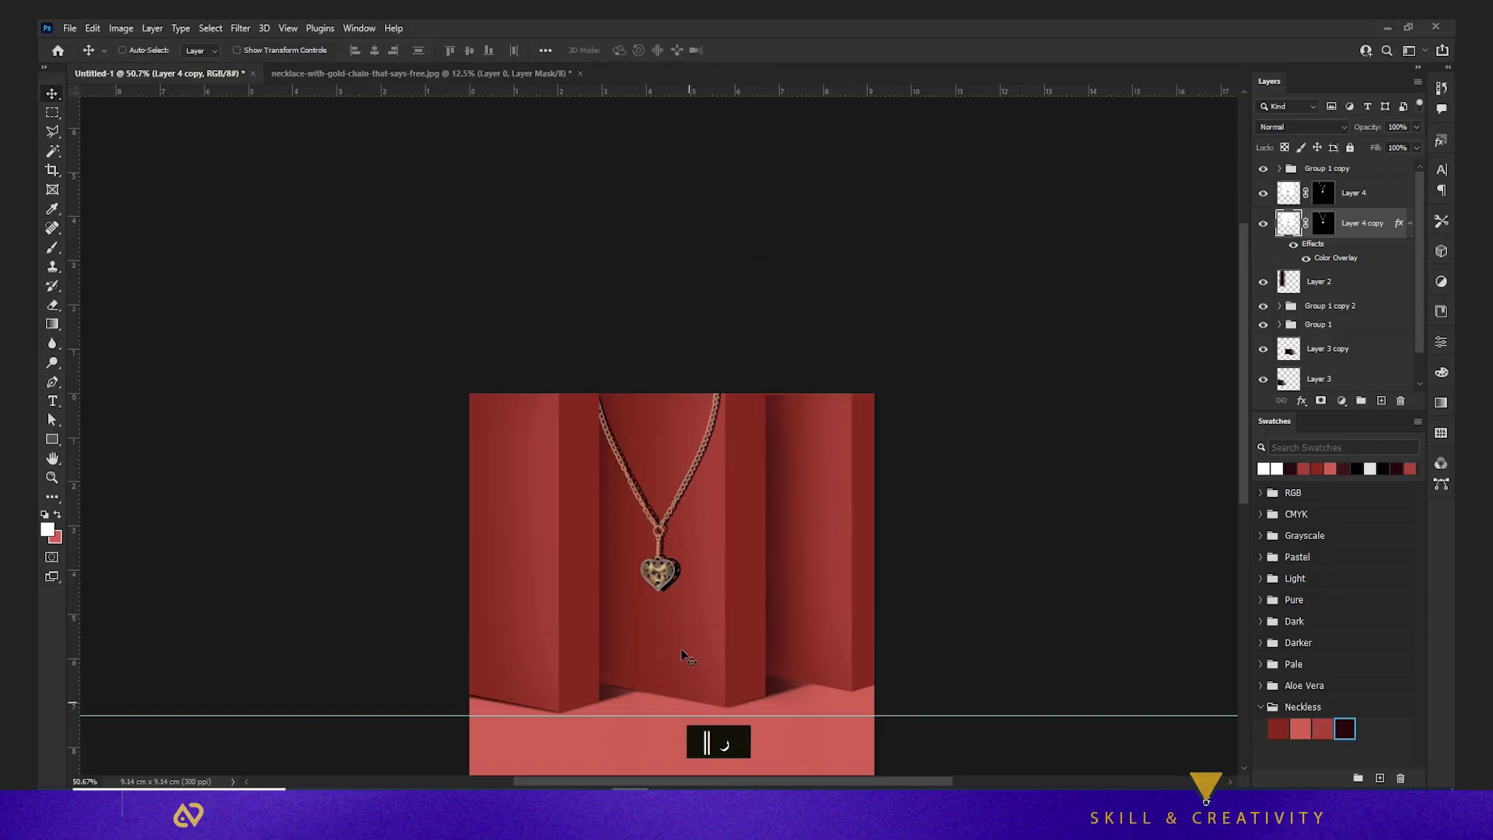
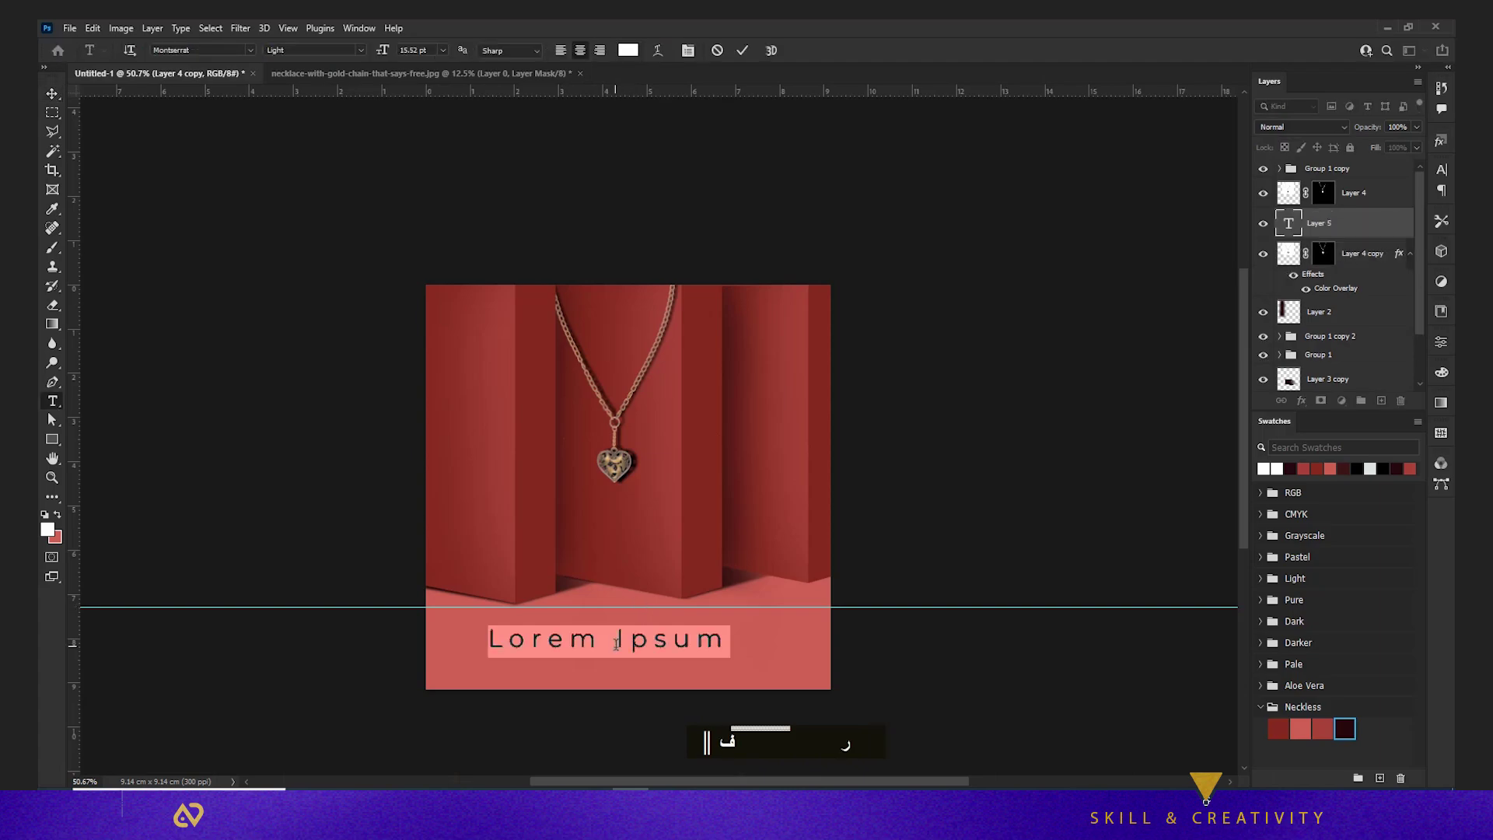
Add NECKLACE text on the pink floor and stamp visible layers into a merged layer
type("necklaceNECKLACE")
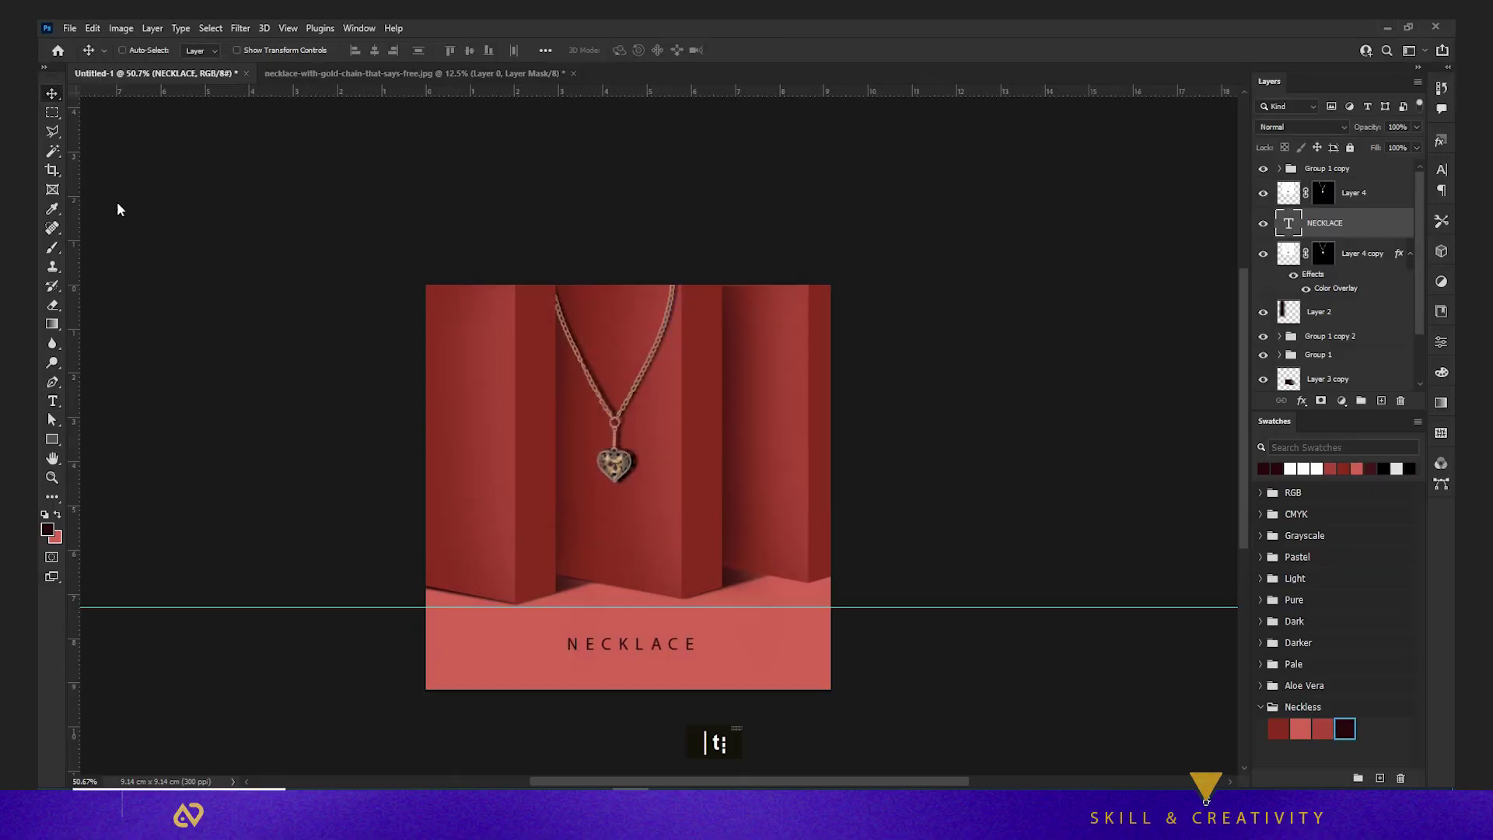
key("v")
Apply Camera Raw Filter to Layer 5 with deeper red colour, vignette, sharpening and noise reduction
scroll("up", 3)
key("ctrl+shift+alt+e")
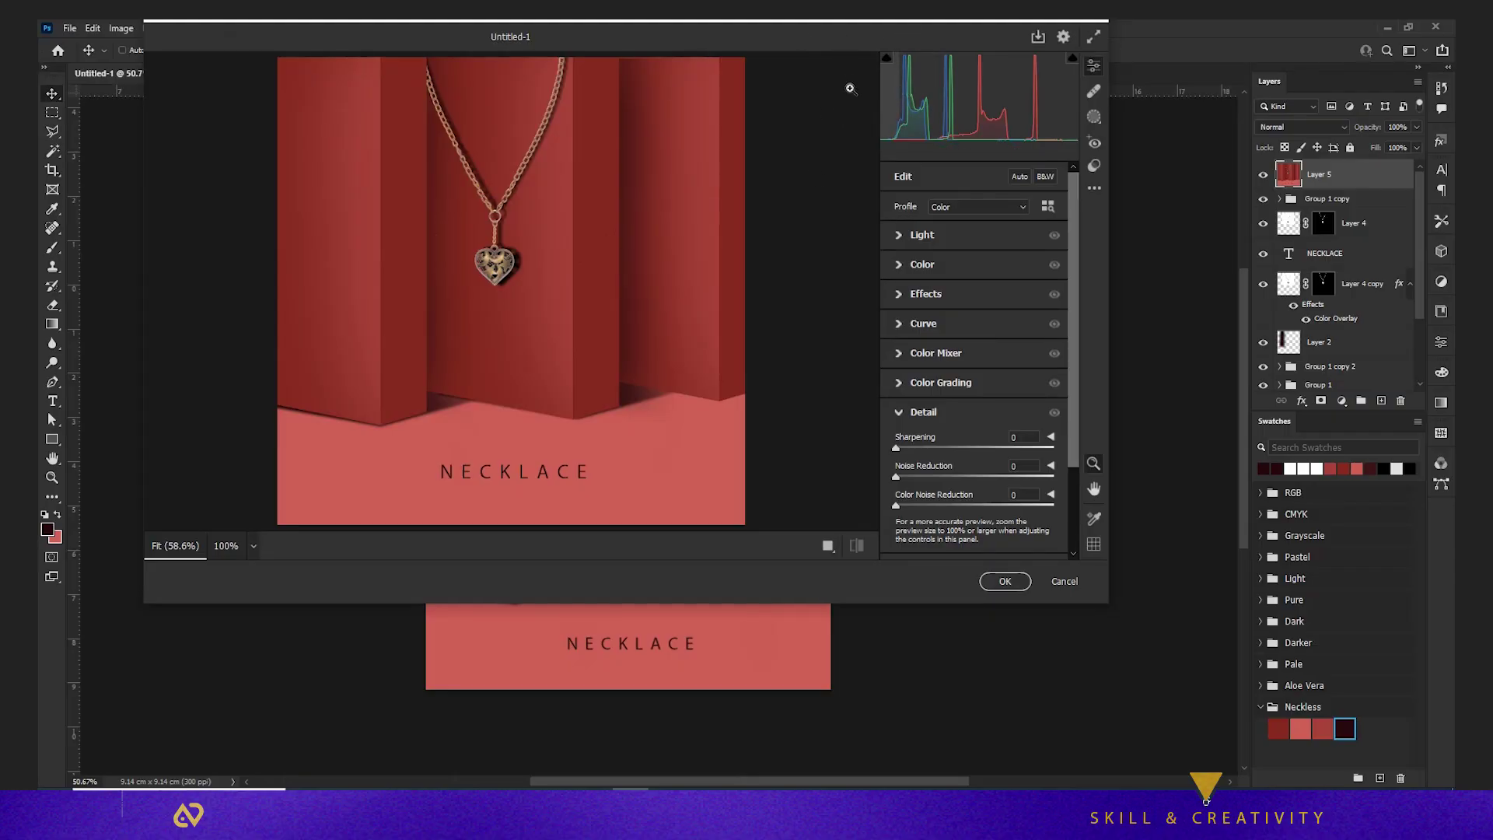
key("v")
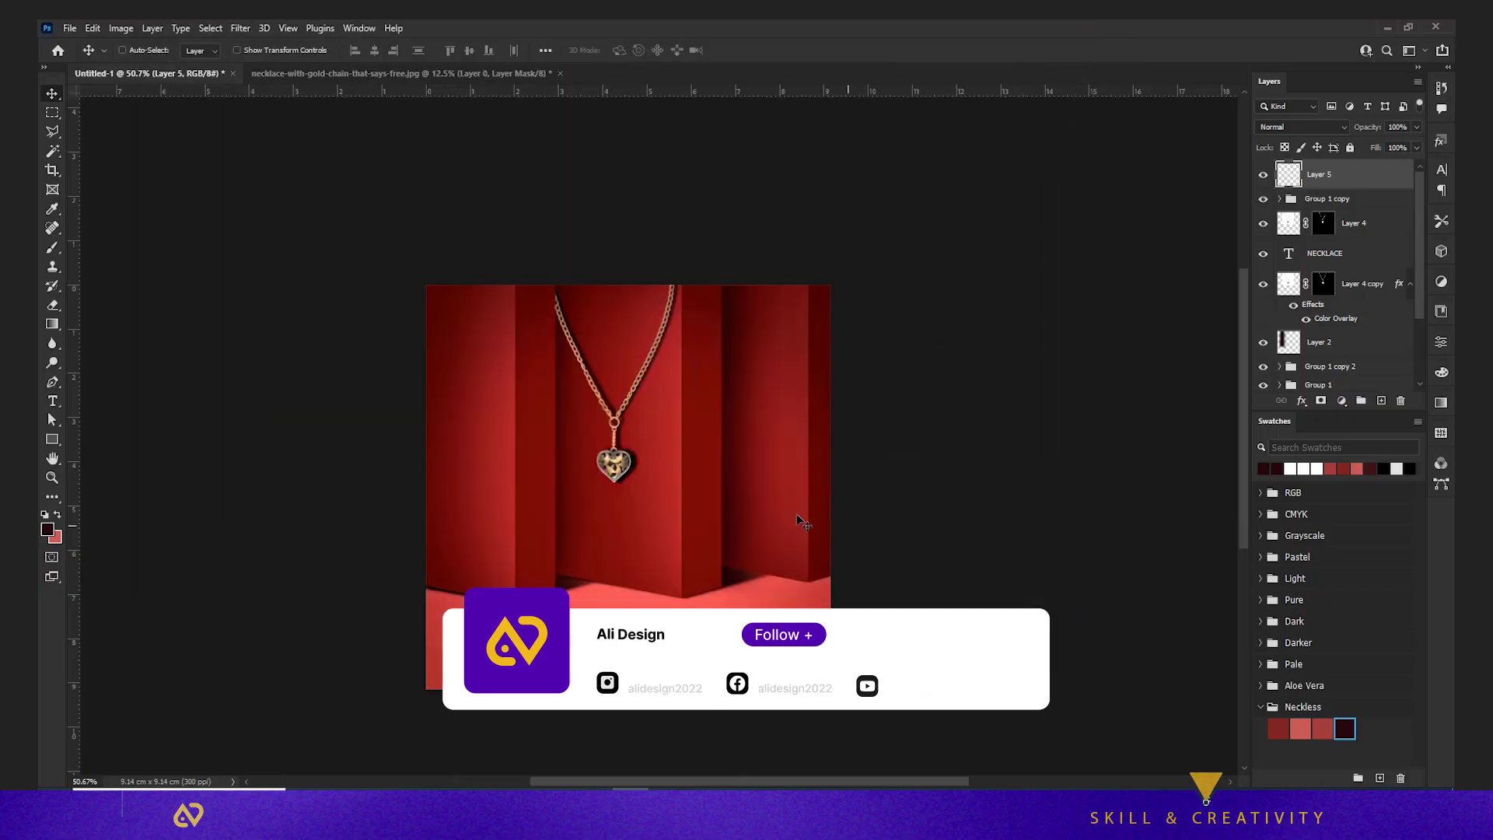
key("v")
key("v")
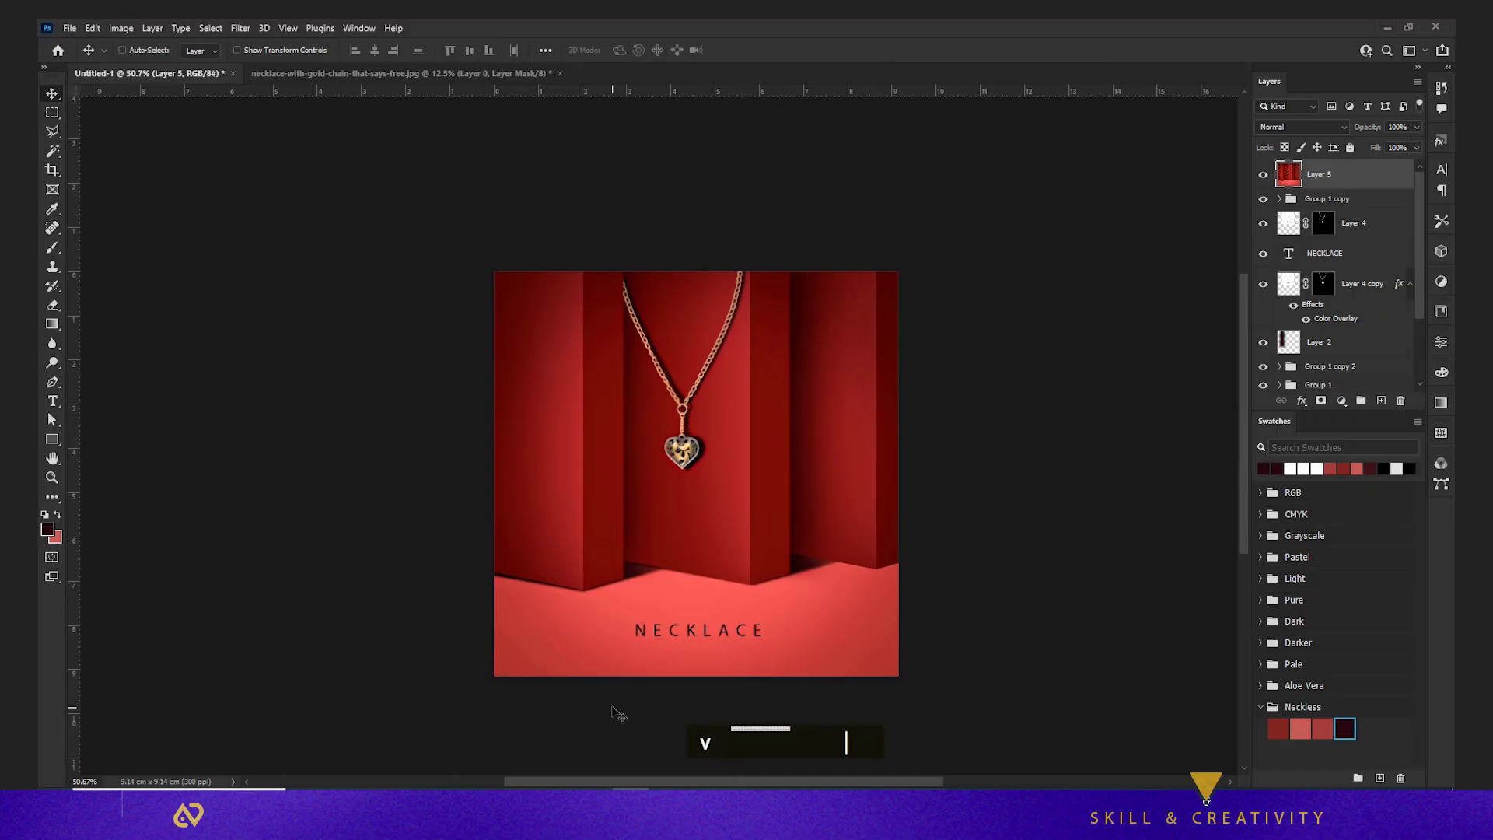
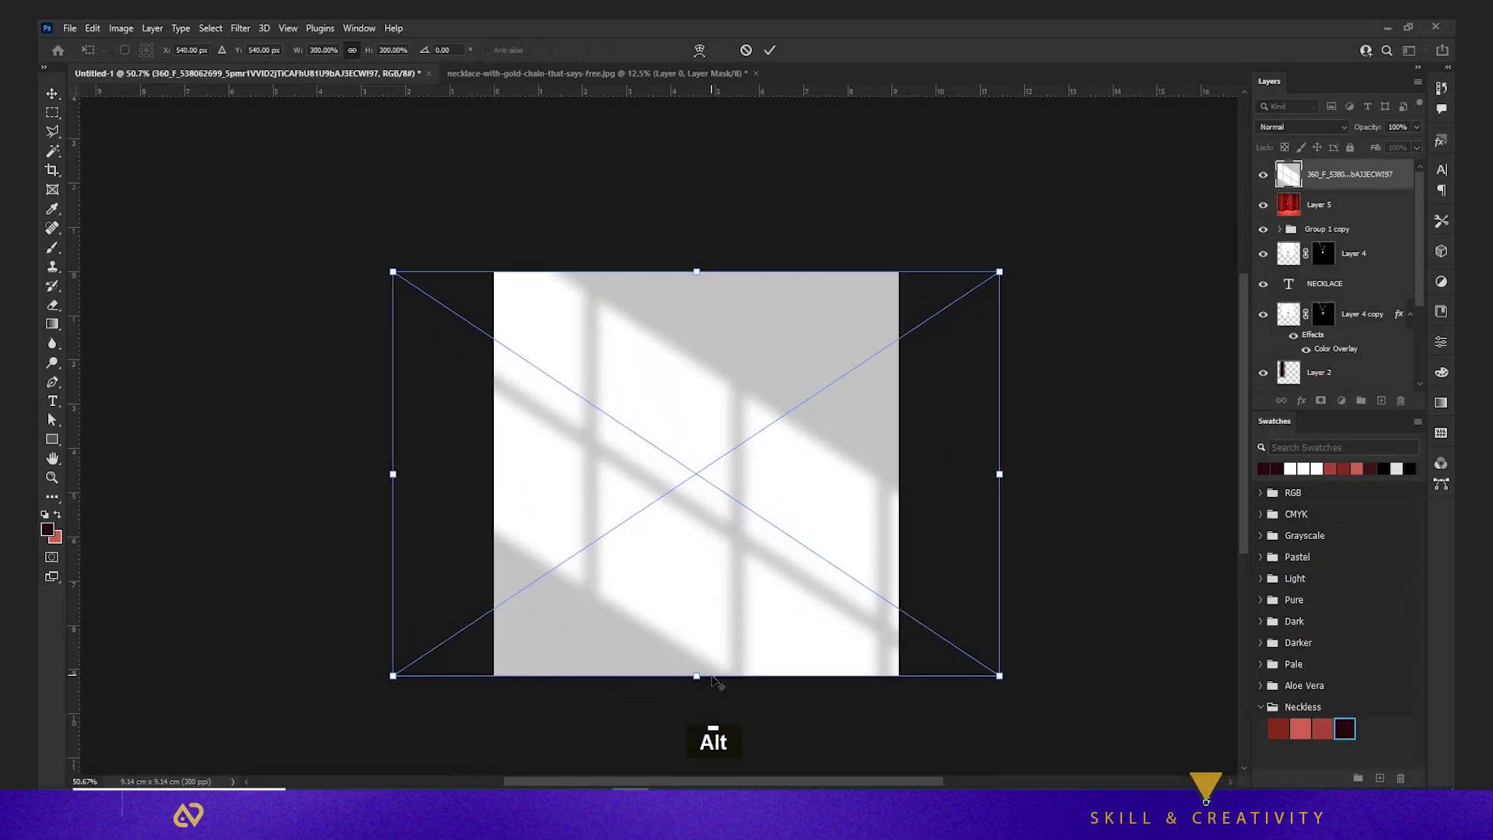
Place the window-shadow photo in Multiply blend and enlarge it to cover the design
key("Return")
double_click(715, 680)
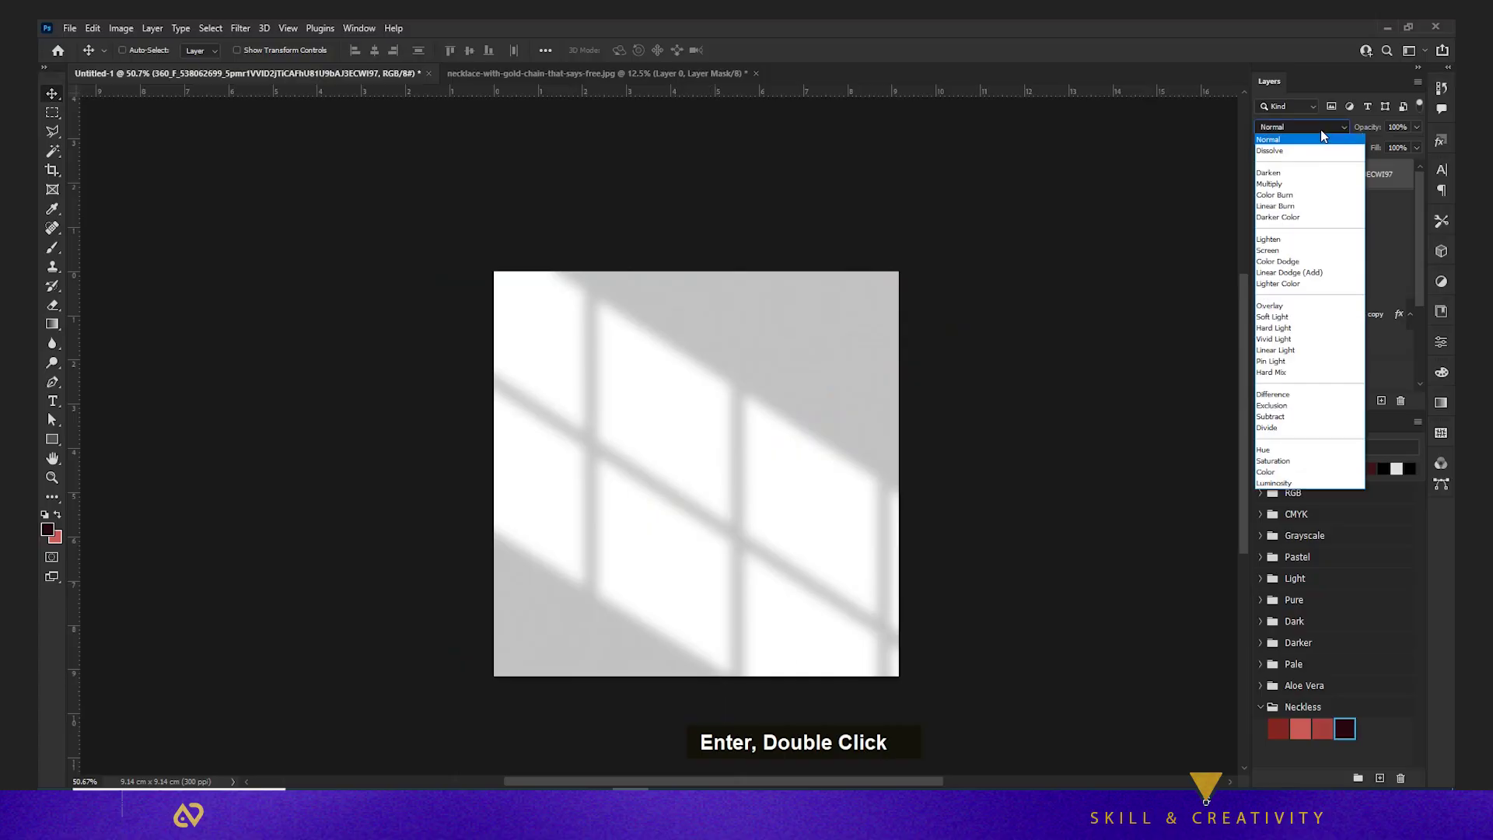
key("ctrl+t")
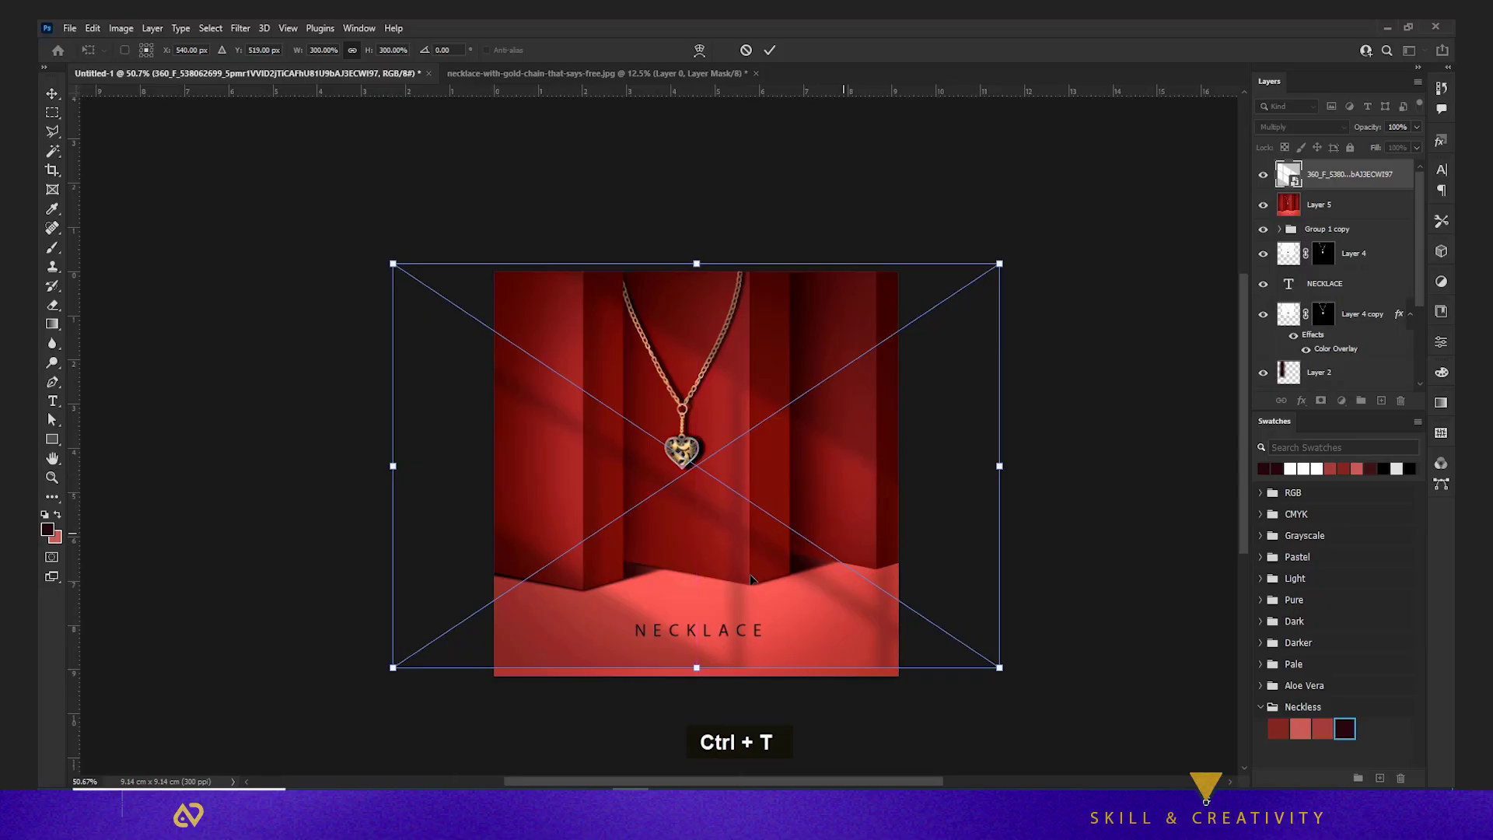
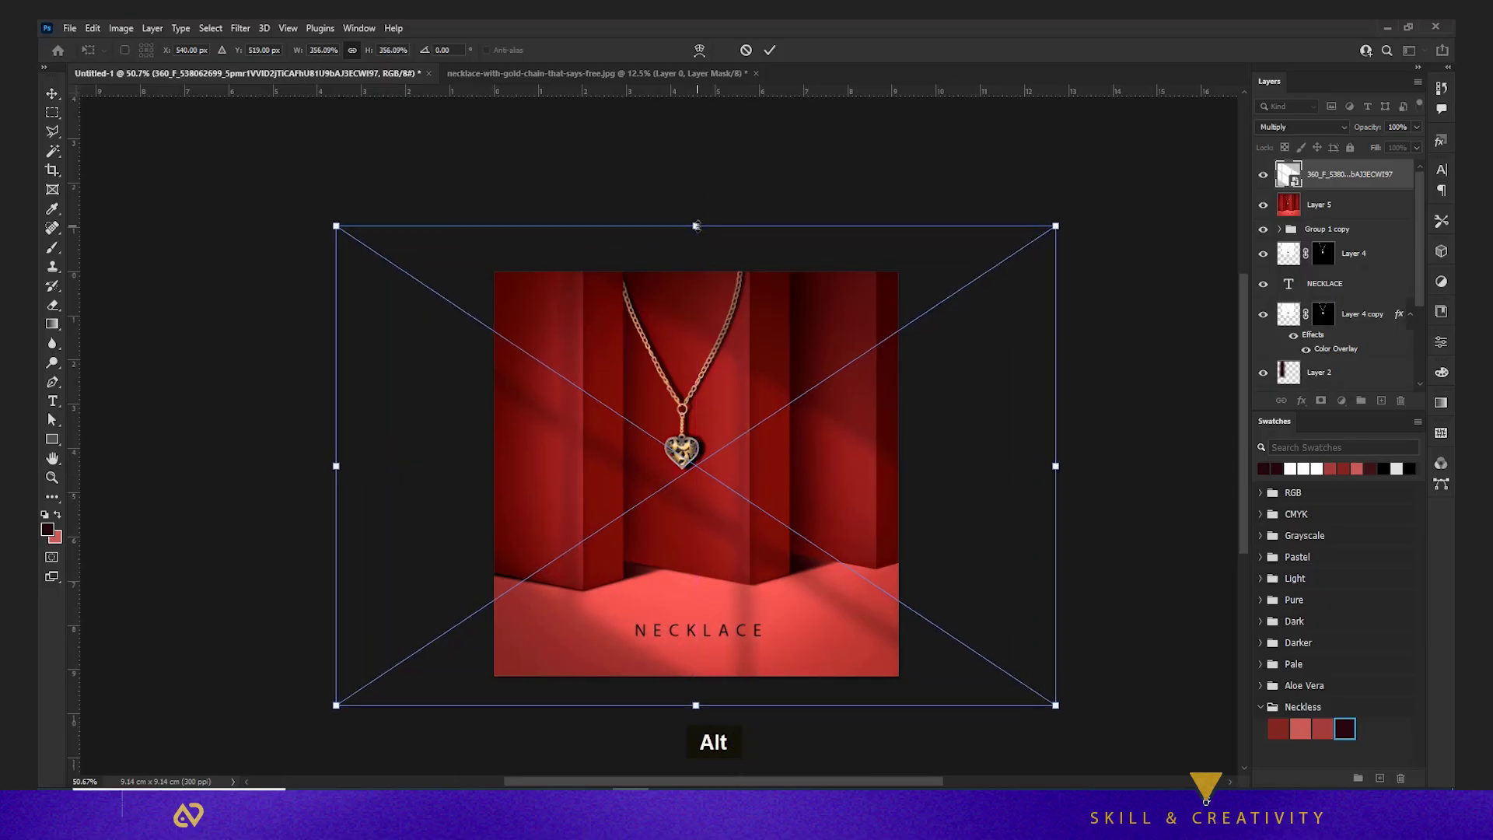
key("Return")
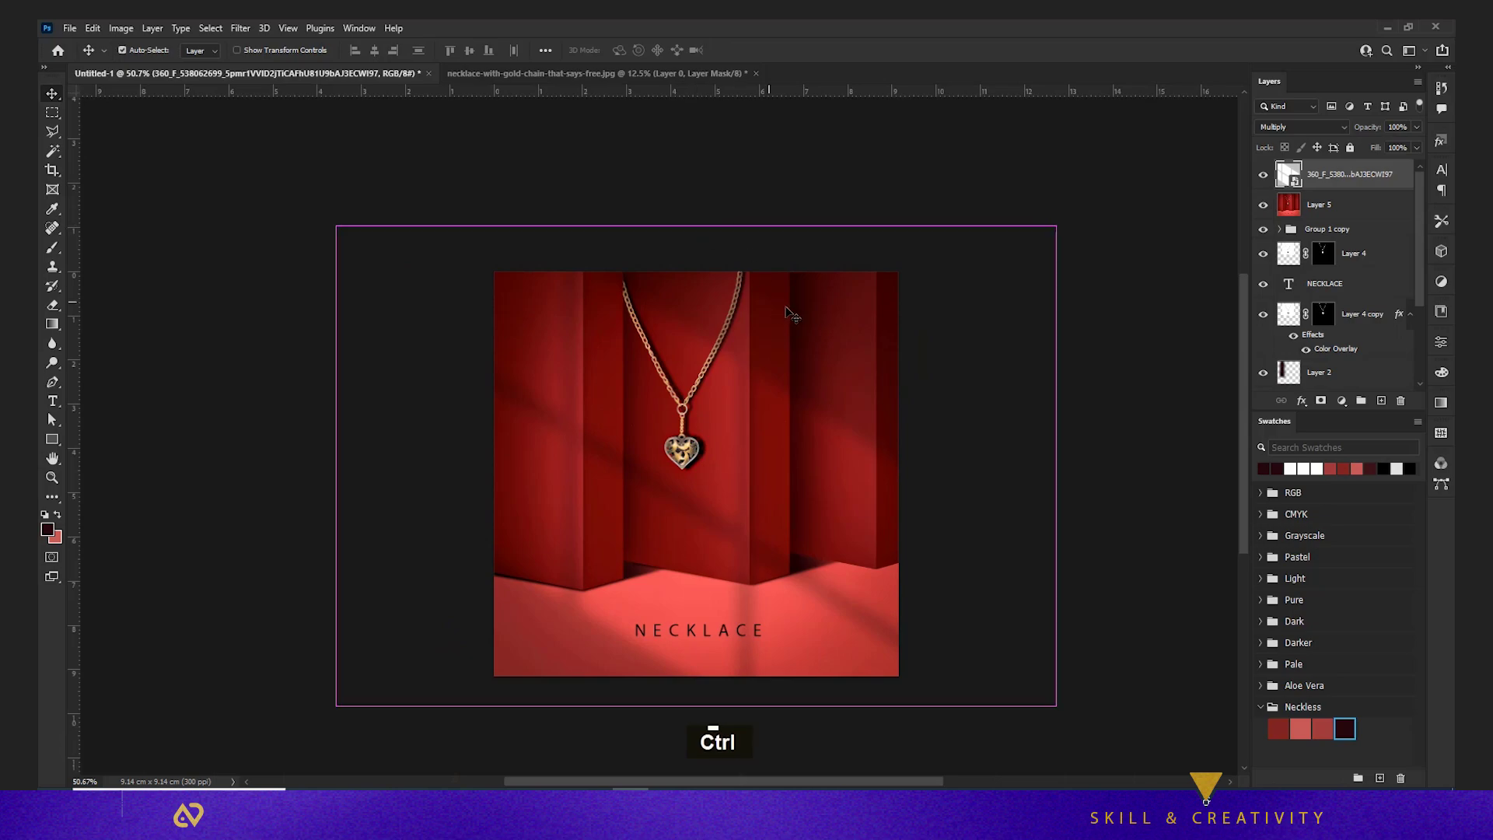